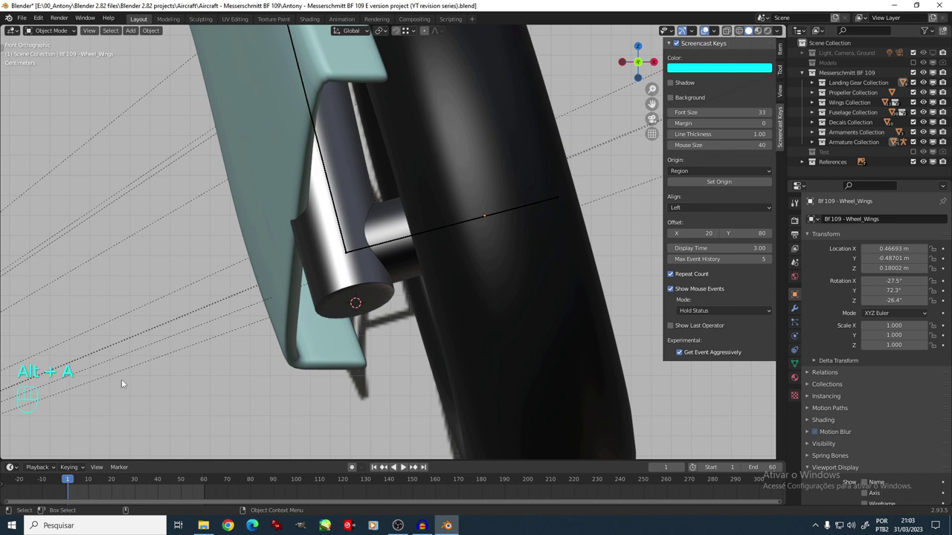
In X-ray front view, snap the 3D cursor to the wheel axle's inner end loop with Cursor to Selected.
{"action": "key", "text": "n"}
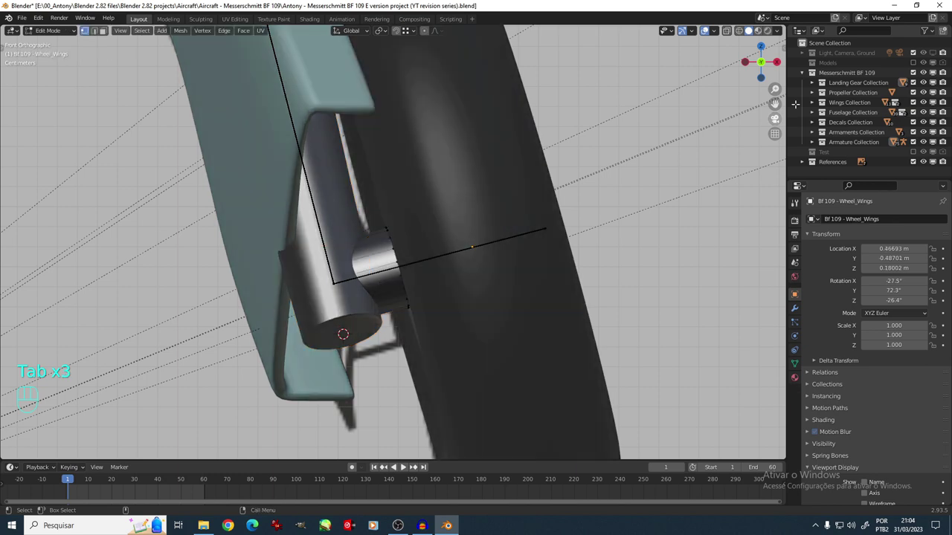
{"action": "key", "text": "alt+z"}
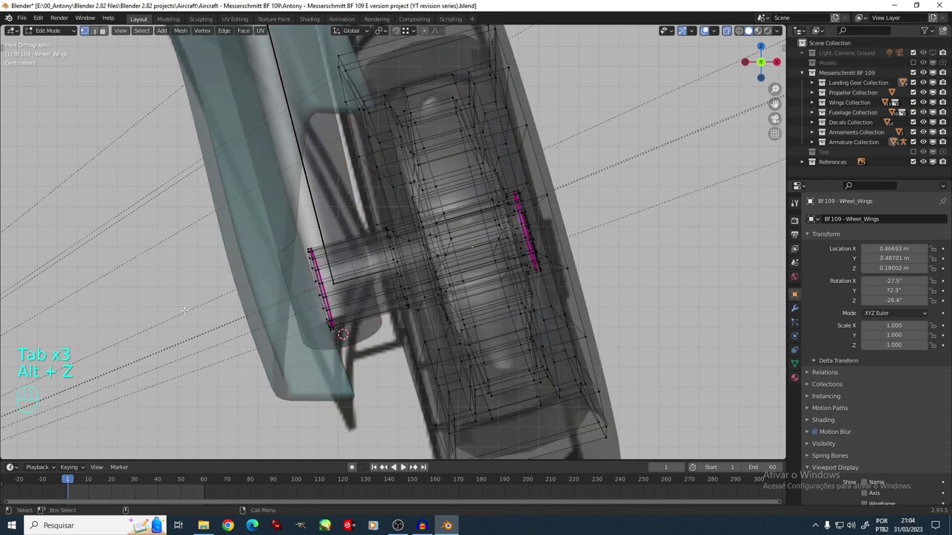
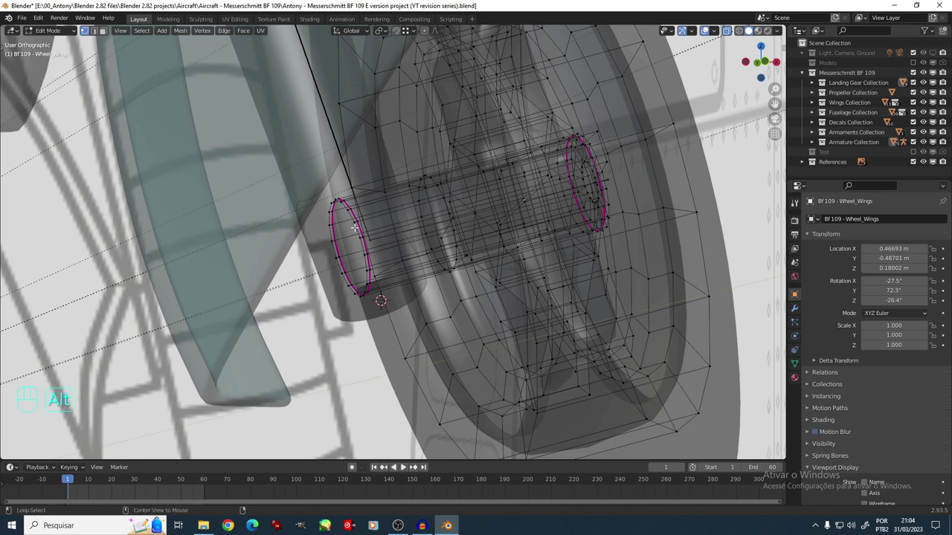
{"action": "key", "text": "KP_1"}
{"action": "key", "text": "KP_Decimal"}
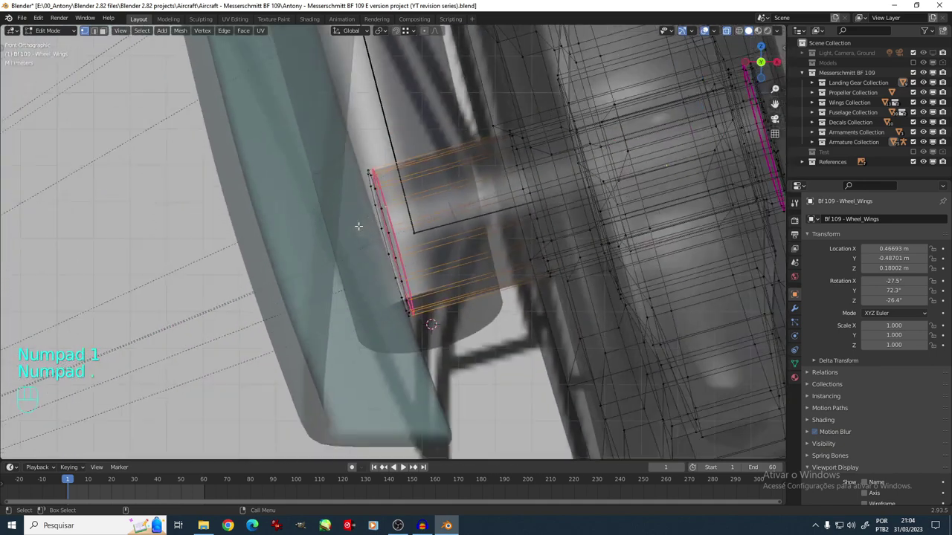
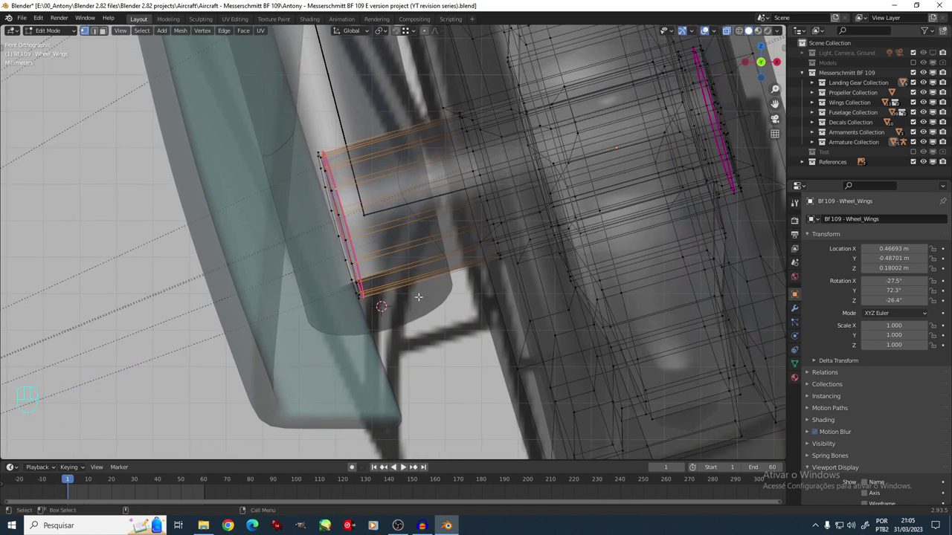
{"action": "key", "text": "shift+s"}
{"action": "key", "text": "alt+a"}
{"action": "key", "text": "Tab"}
{"action": "left_click_drag", "start_coordinate": [407, 220], "coordinate": [377, 267]}
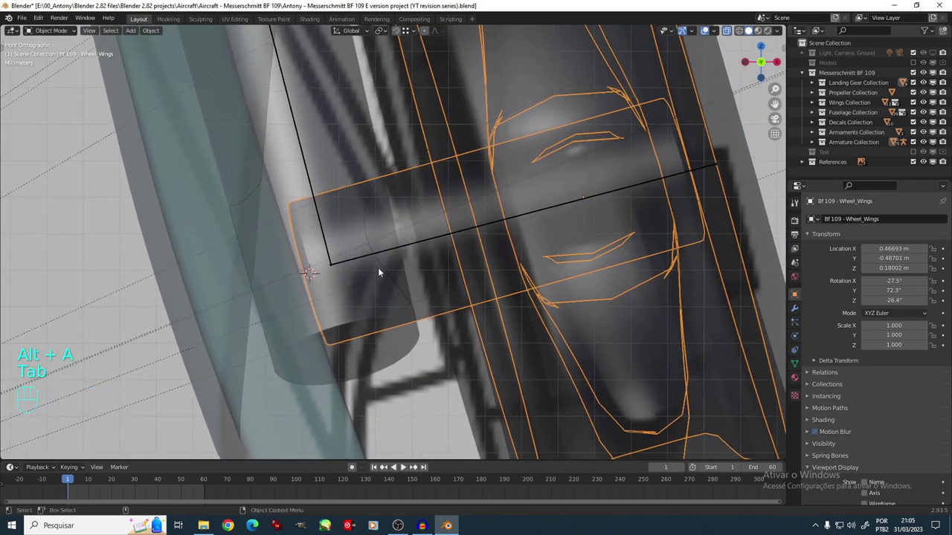
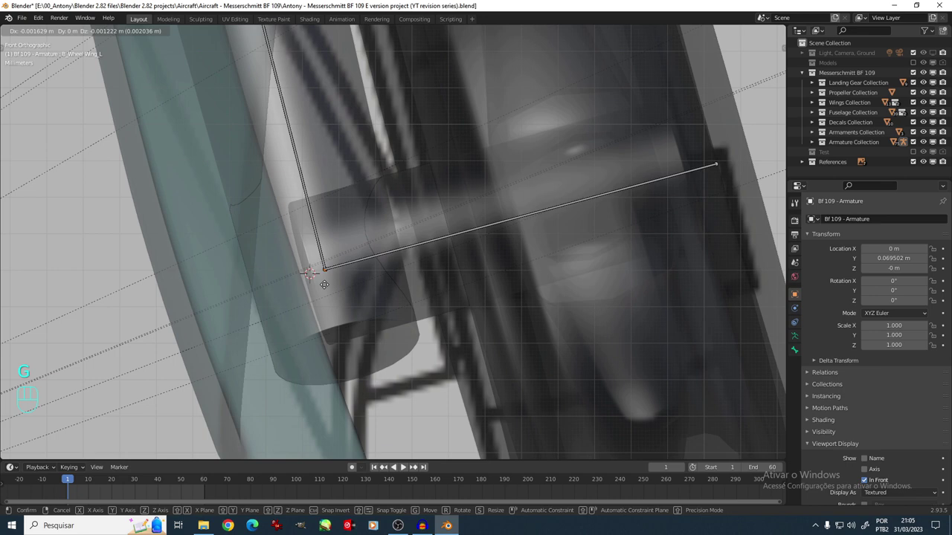
Snap the B_Wheel_Wing_L bone head onto the 3D cursor at the inner axle centre.
{"action": "key", "text": "Escape"}
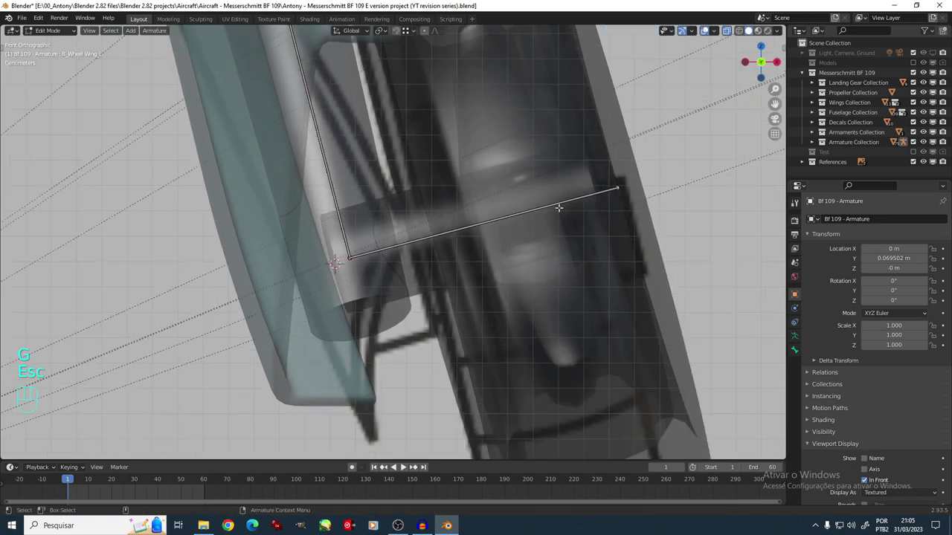
{"action": "key", "text": "shift+s"}
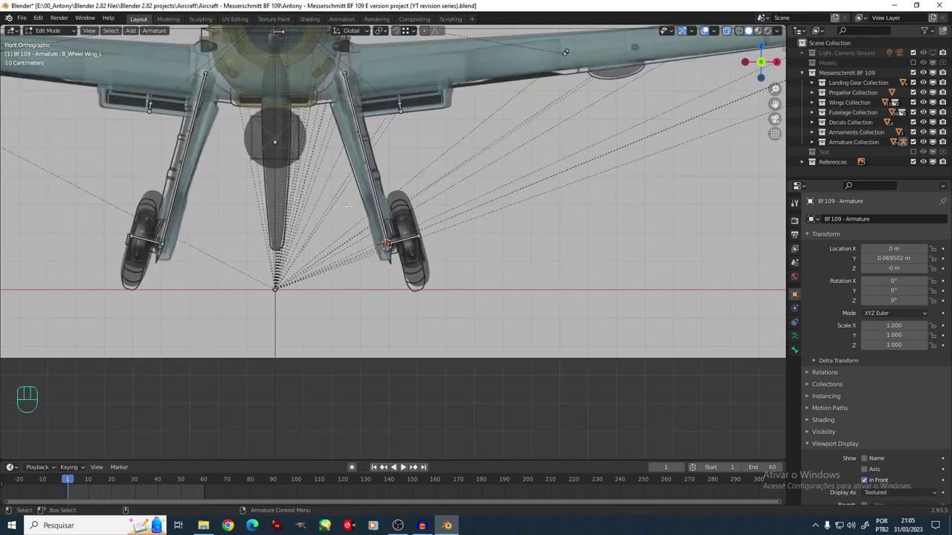
{"action": "key", "text": "shift+s"}
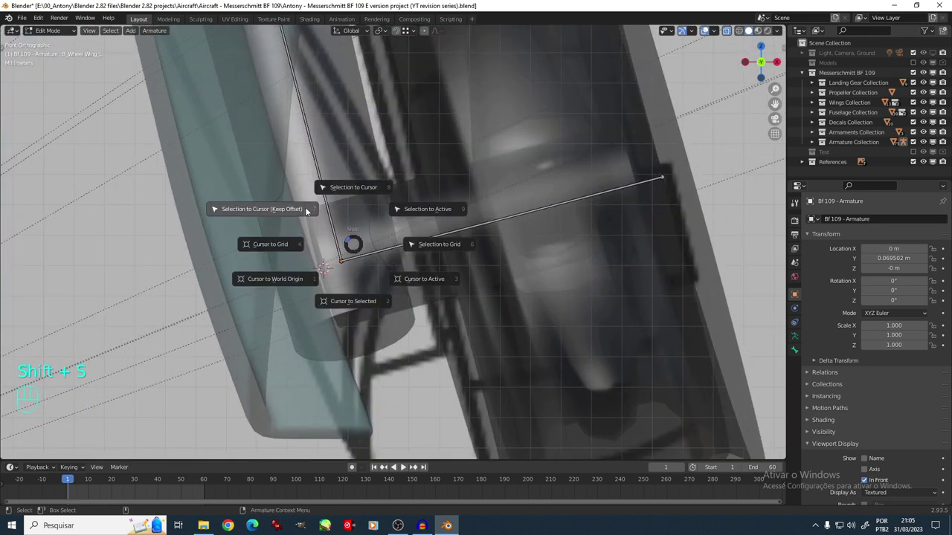
{"action": "key", "text": "alt+a"}
{"action": "key", "text": "Tab"}
Move the 3D cursor to the wheel's outer axle end loop with Cursor to Selected.
{"action": "left_click_drag", "start_coordinate": [521, 222], "coordinate": [349, 261]}
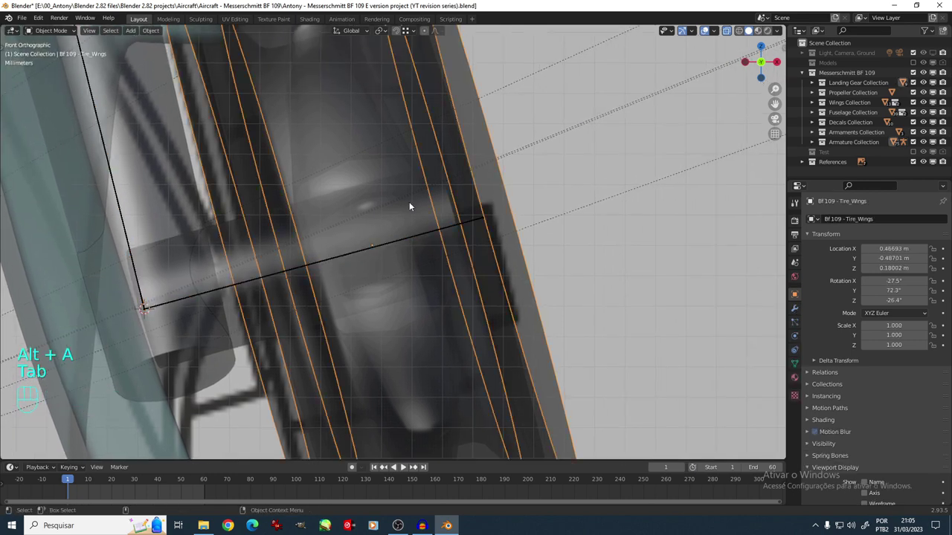
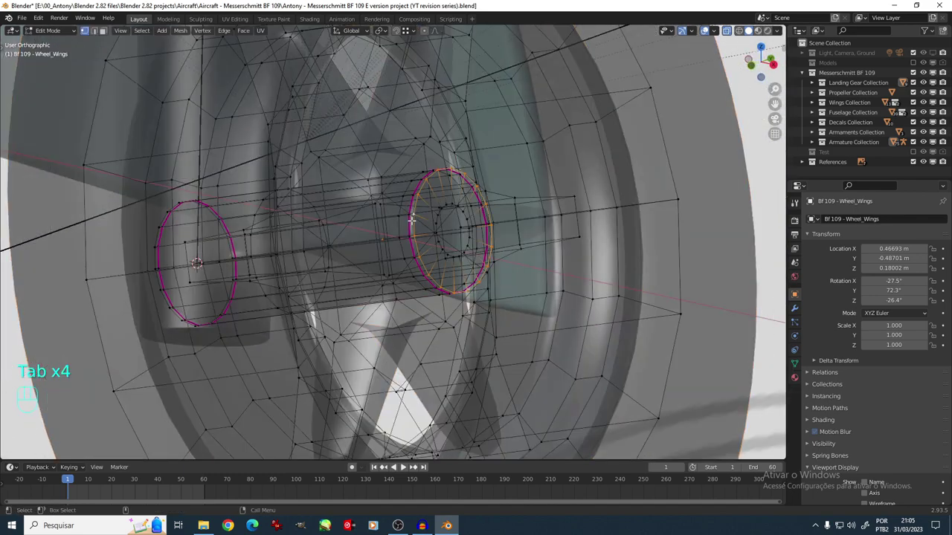
{"action": "key", "text": "shift+s"}
{"action": "key", "text": "KP_1"}
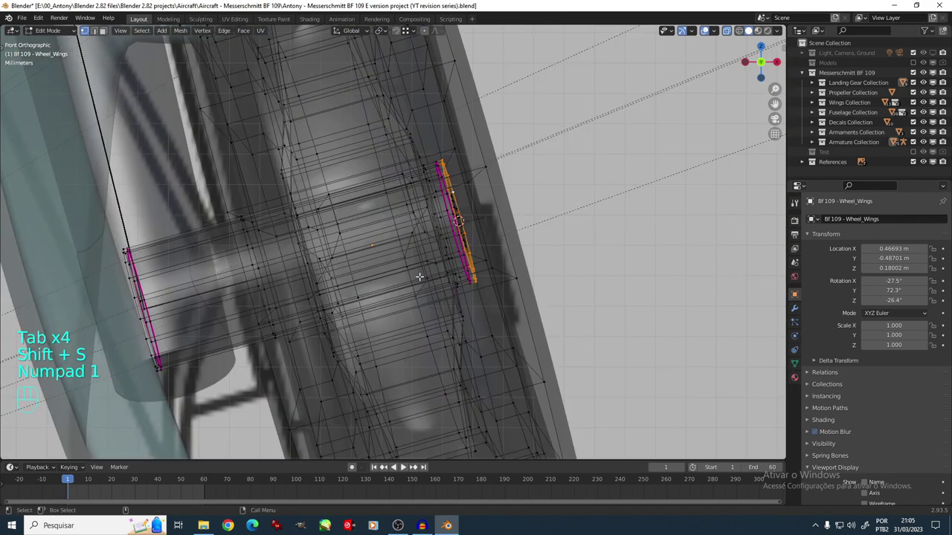
{"action": "key", "text": "alt+a"}
{"action": "key", "text": "Tab"}
{"action": "key", "text": "Tab"}
{"action": "key", "text": "shift+s"}
{"action": "key", "text": "alt+a"}
{"action": "key", "text": "Tab"}
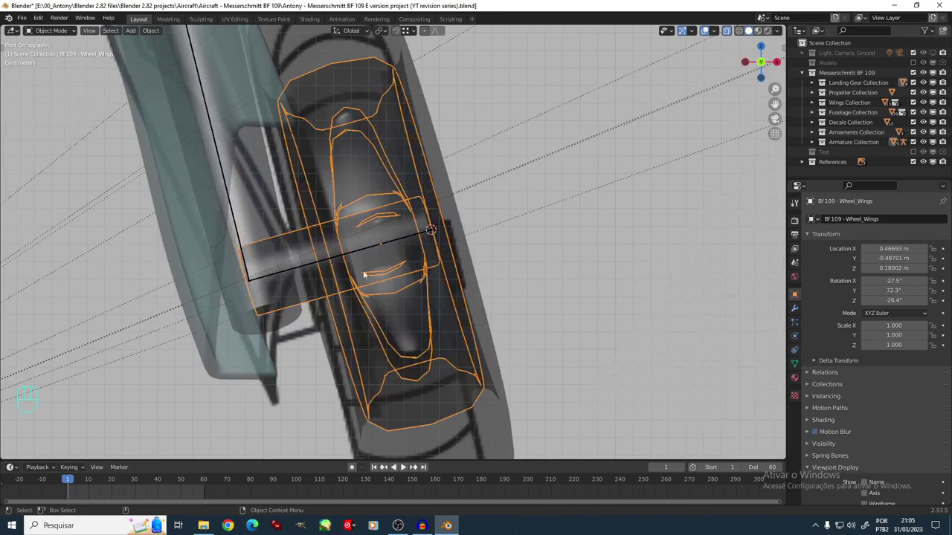
{"action": "left_click_drag", "start_coordinate": [299, 287], "coordinate": [379, 275]}
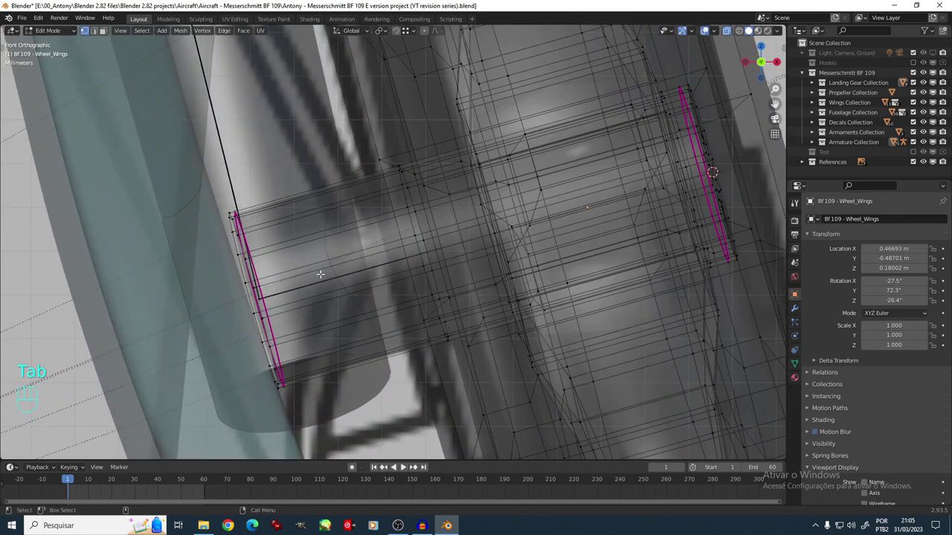
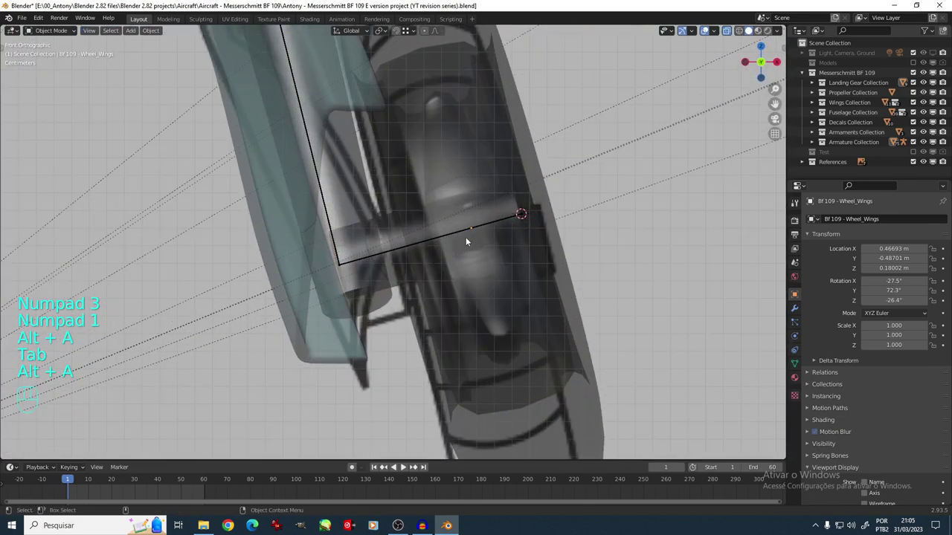
In pose mode, trial-rotate the left wheel bone and orbit to check it against the hub.
{"action": "key", "text": "ctrl+Tab"}
{"action": "left_click_drag", "start_coordinate": [654, 302], "coordinate": [630, 320]}
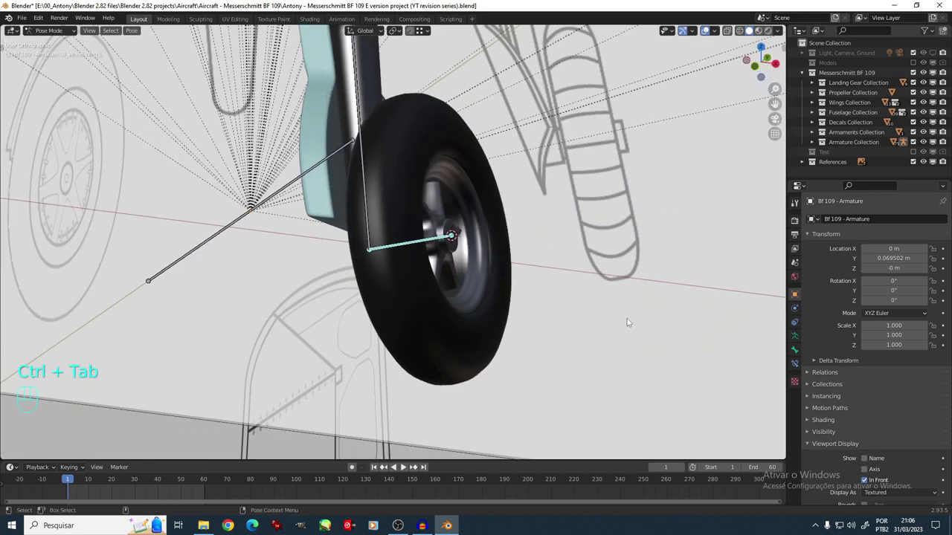
{"action": "key", "text": "r"}
{"action": "key", "text": "y"}
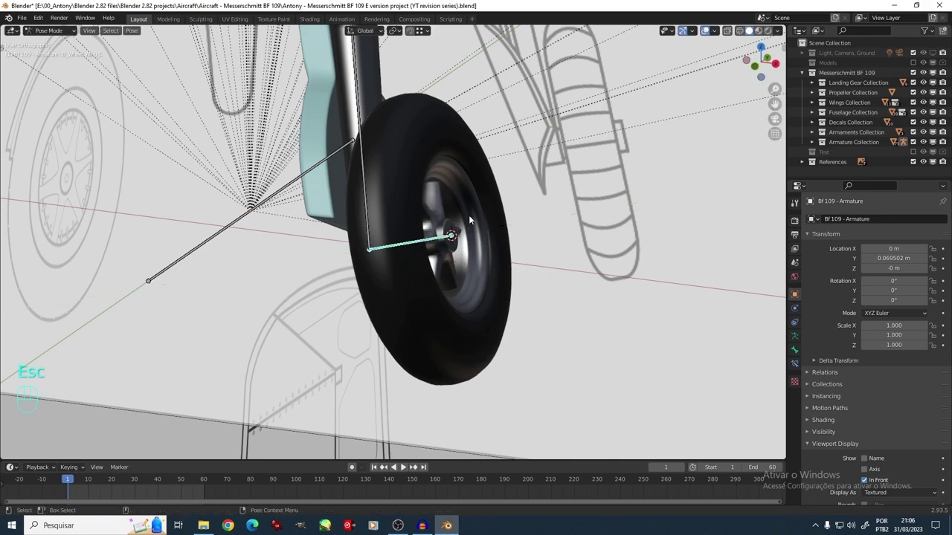
{"action": "left_click_drag", "start_coordinate": [471, 219], "coordinate": [329, 212]}
{"action": "key", "text": "shift+s"}
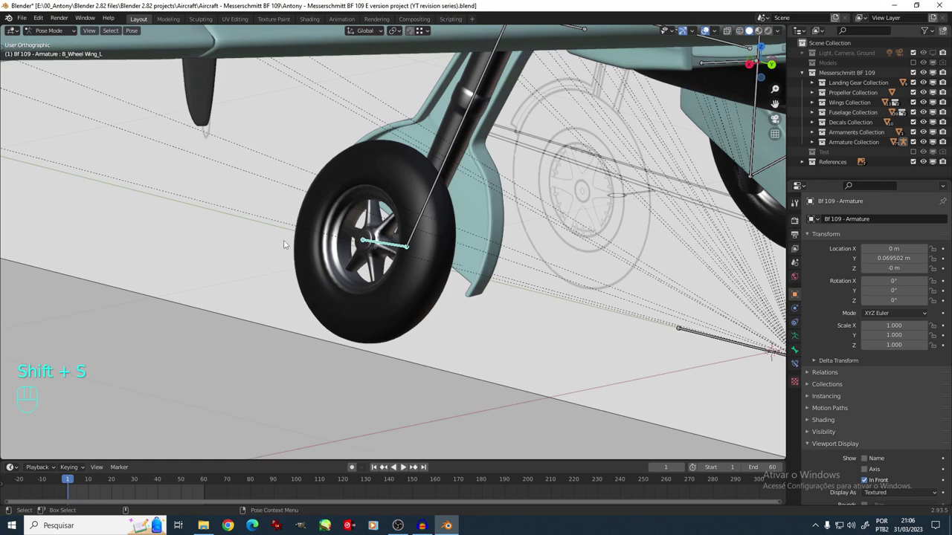
{"action": "left_click_drag", "start_coordinate": [325, 208], "coordinate": [278, 276]}
Leave pose mode and reopen the armature's bones for editing in front view.
{"action": "key", "text": "ctrl+Tab"}
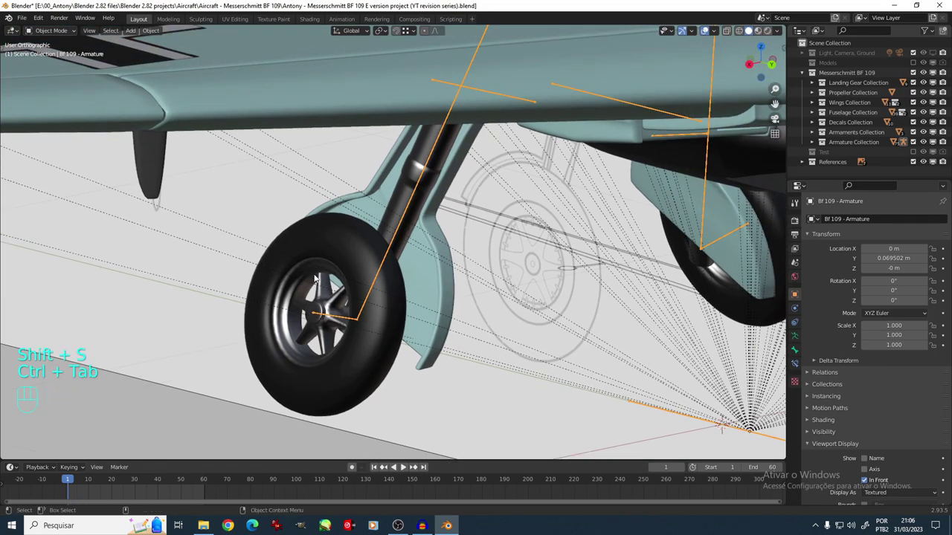
{"action": "key", "text": "KP_1"}
{"action": "middle_click", "coordinate": [316, 278]}
{"action": "key", "text": "Tab"}
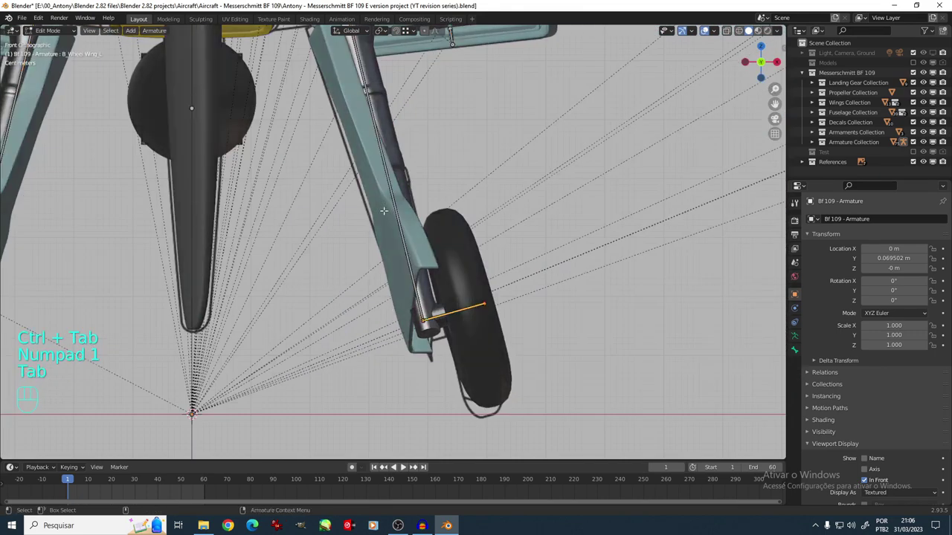
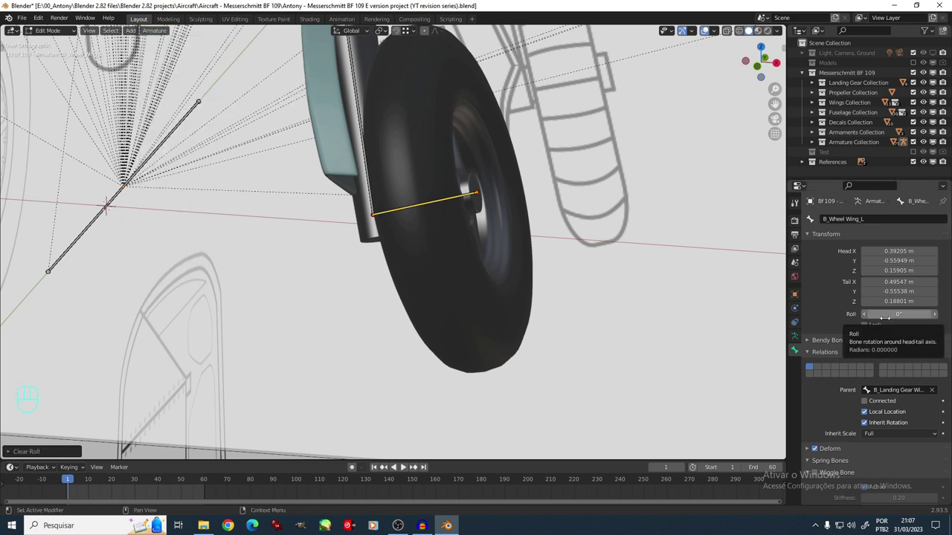
Return to the straight front view while clearing the B_Wheel_Wing_L bone roll to 0°.
{"action": "key", "text": "KP_1"}
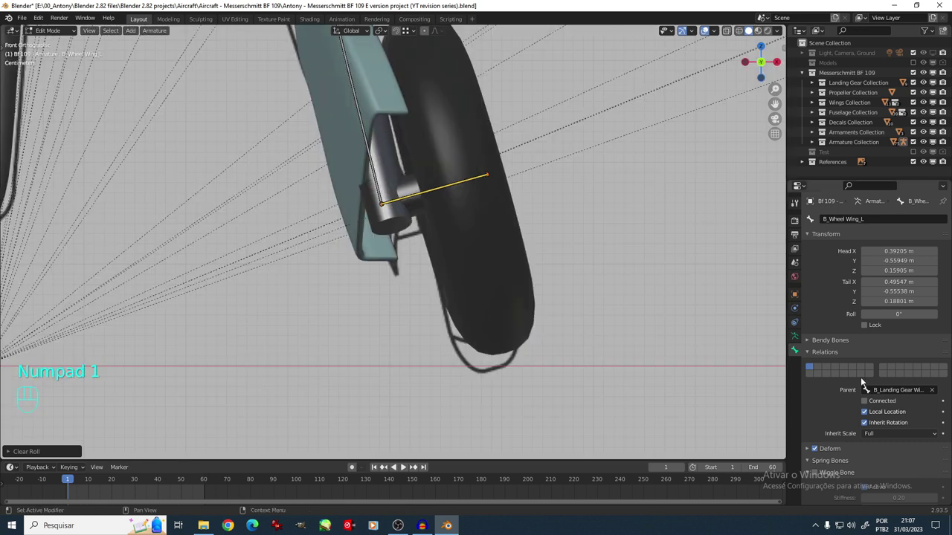
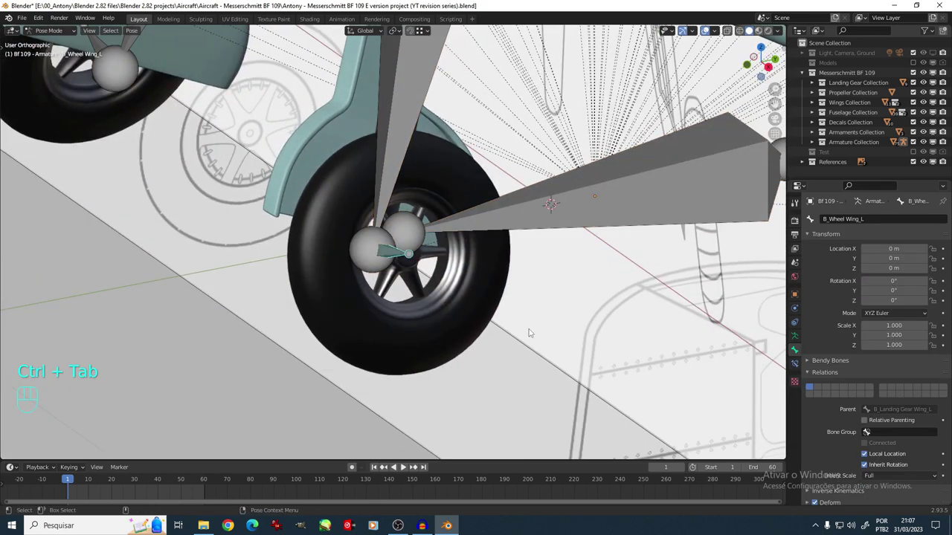
Test-spin the left wheel bone about its local Y axis and cancel the trial rotation.
{"action": "key", "text": "r"}
{"action": "key", "text": "y"}
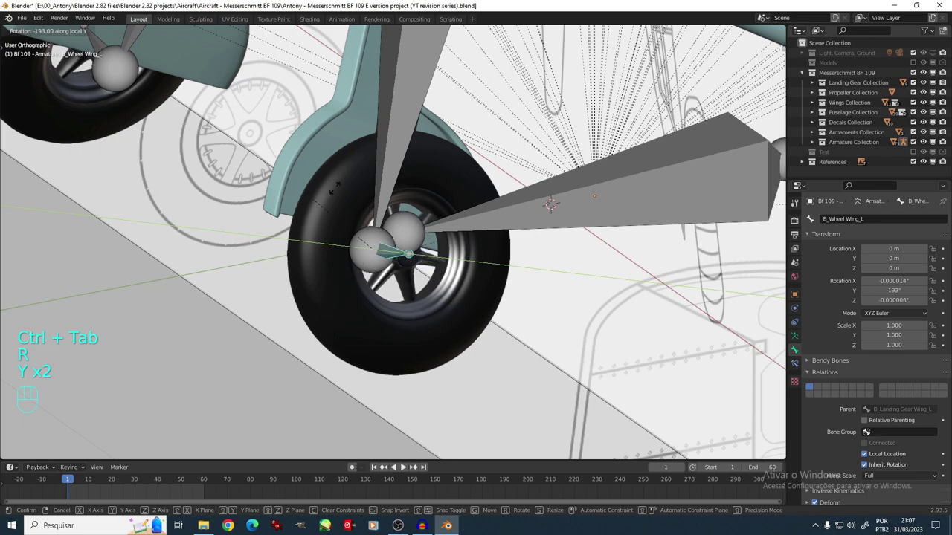
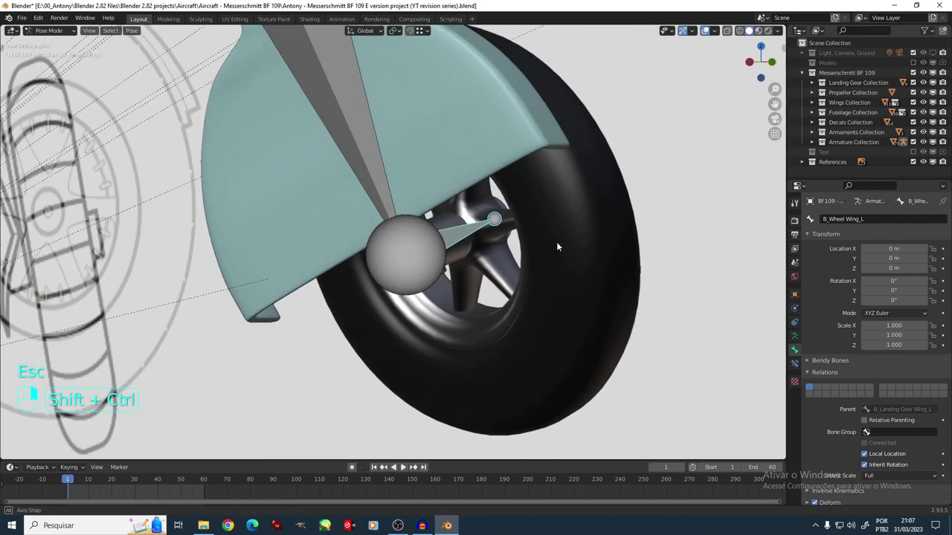
{"action": "left_click_drag", "start_coordinate": [559, 250], "coordinate": [548, 263]}
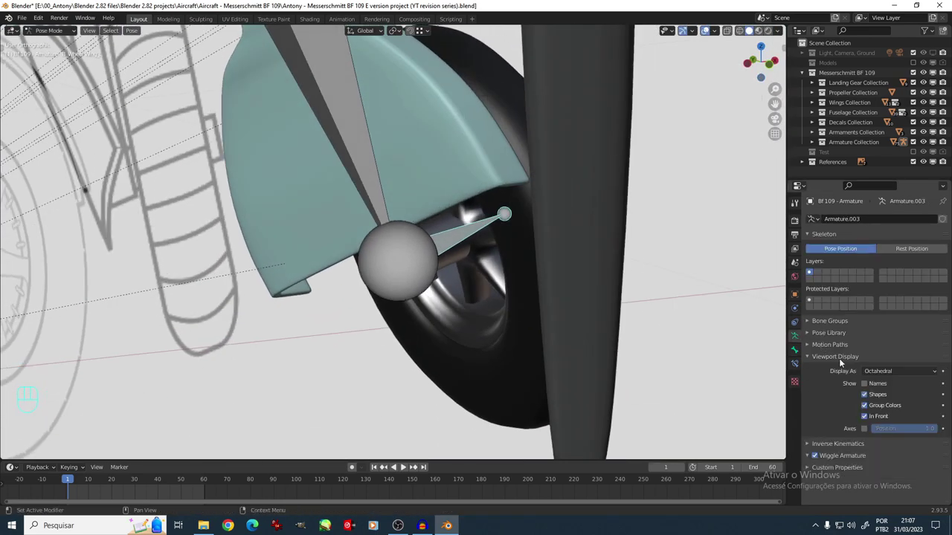
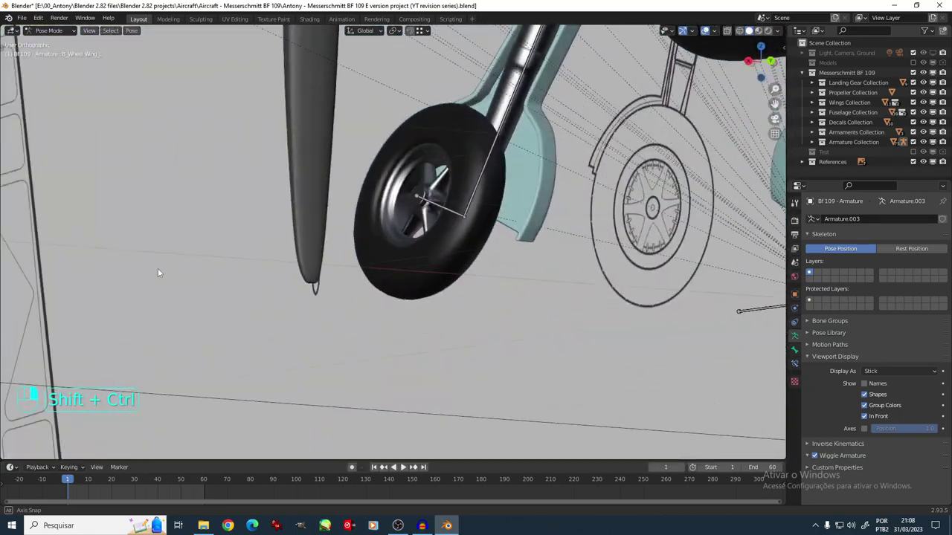
{"action": "left_click_drag", "start_coordinate": [464, 264], "coordinate": [432, 292]}
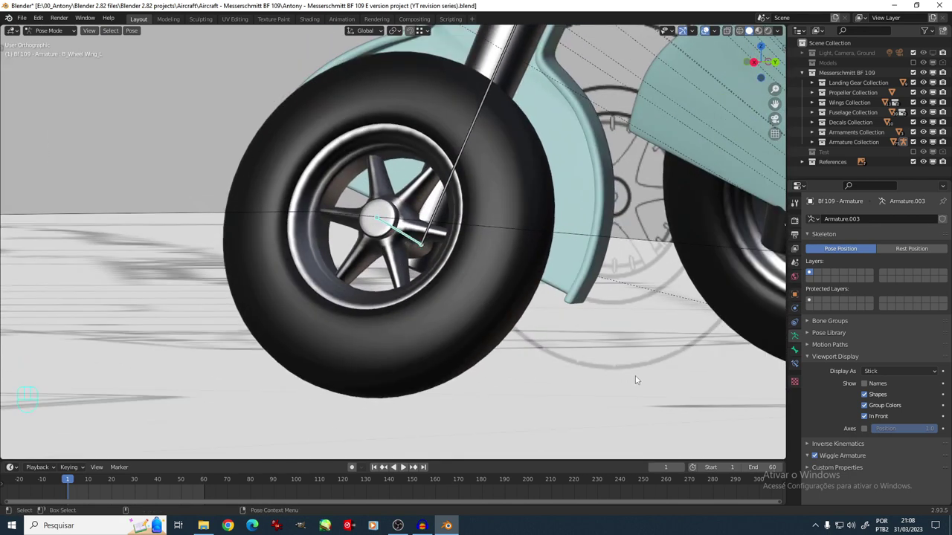
{"action": "key", "text": "y"}
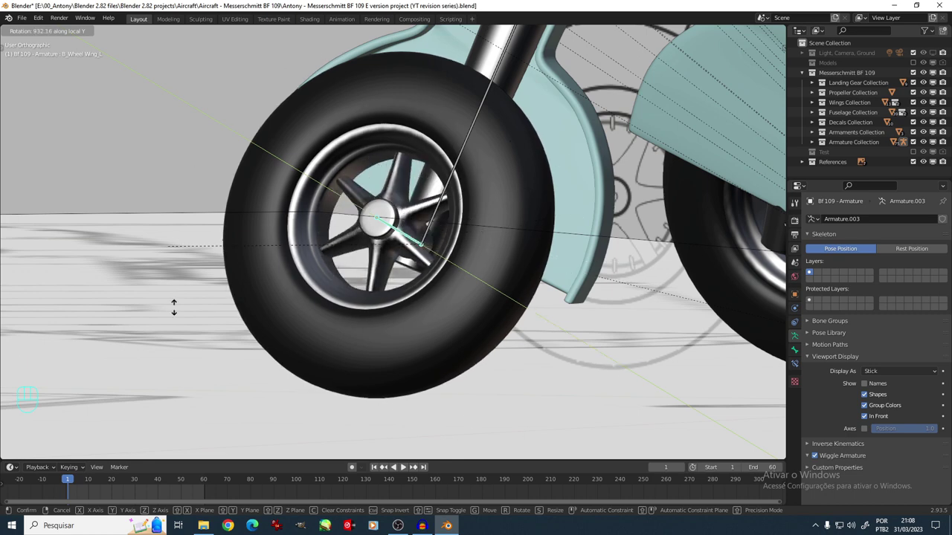
{"action": "key", "text": "alt+a"}
{"action": "key", "text": "ctrl+Tab"}
{"action": "key", "text": "alt+a"}
{"action": "left_click_drag", "start_coordinate": [457, 258], "coordinate": [399, 280]}
{"action": "right_click", "coordinate": [399, 280]}
Orbit around the main wheel and landing-gear leg to inspect the result.
{"action": "middle_click", "coordinate": [377, 283]}
{"action": "left_click_drag", "start_coordinate": [366, 284], "coordinate": [432, 266]}
{"action": "middle_click", "coordinate": [432, 266]}
{"action": "right_click", "coordinate": [435, 266]}
{"action": "middle_click", "coordinate": [435, 266]}
{"action": "right_click", "coordinate": [434, 268]}
{"action": "right_click", "coordinate": [401, 201]}
{"action": "left_click_drag", "start_coordinate": [351, 298], "coordinate": [418, 226]}
{"action": "left_click_drag", "start_coordinate": [365, 279], "coordinate": [427, 273]}
{"action": "left_click_drag", "start_coordinate": [427, 273], "coordinate": [449, 282]}
{"action": "left_click_drag", "start_coordinate": [429, 325], "coordinate": [464, 245]}
{"action": "left_click_drag", "start_coordinate": [500, 168], "coordinate": [447, 270]}
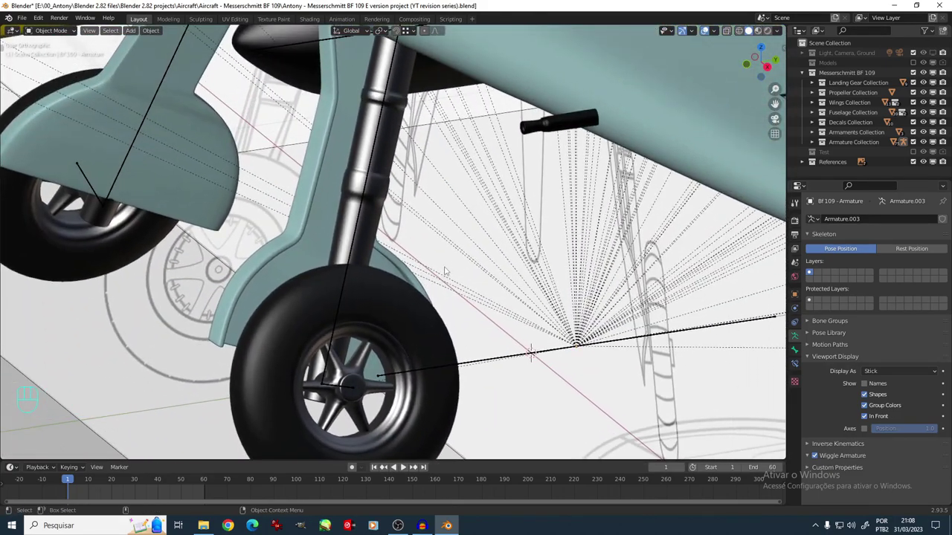
View the aircraft from the right side and pan along the left wing's bones.
{"action": "key", "text": "KP_3"}
{"action": "left_click_drag", "start_coordinate": [501, 192], "coordinate": [432, 271]}
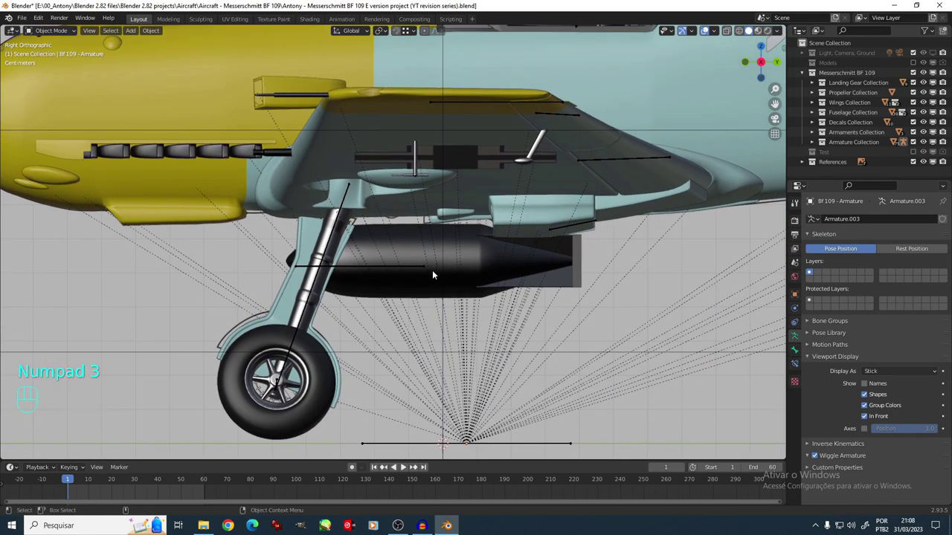
{"action": "left_click_drag", "start_coordinate": [505, 237], "coordinate": [491, 233]}
{"action": "key", "text": "KP_3"}
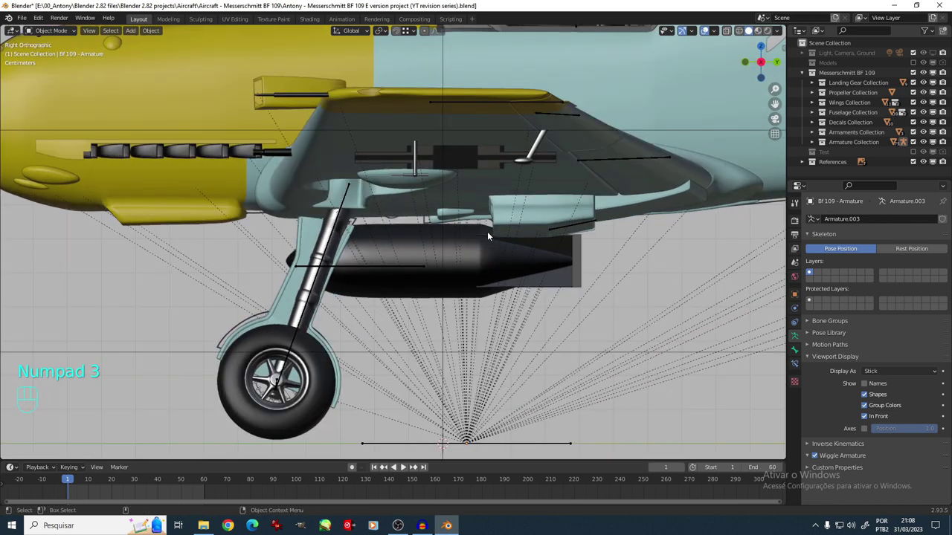
{"action": "right_click", "coordinate": [468, 253]}
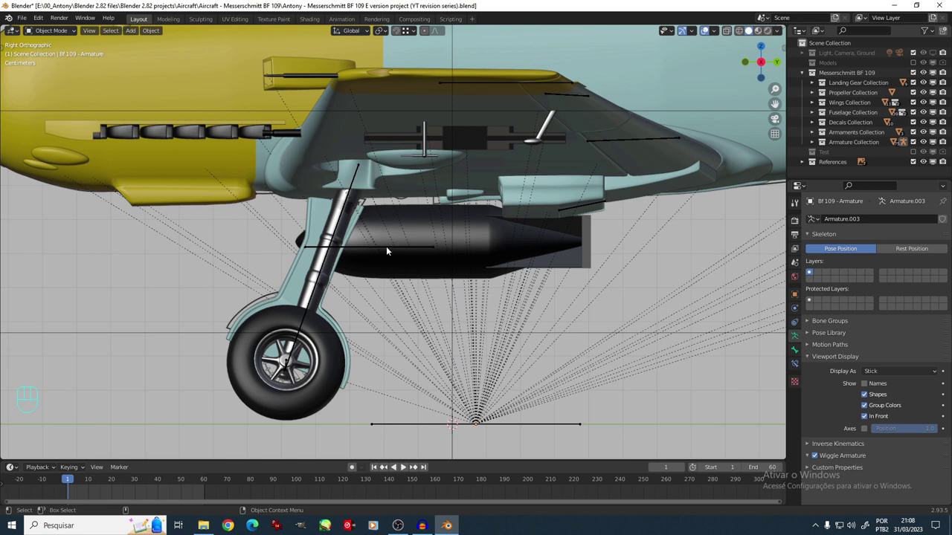
Orbit under the wing to inspect the bones and select the aircraft armature.
{"action": "left_click_drag", "start_coordinate": [534, 254], "coordinate": [516, 272]}
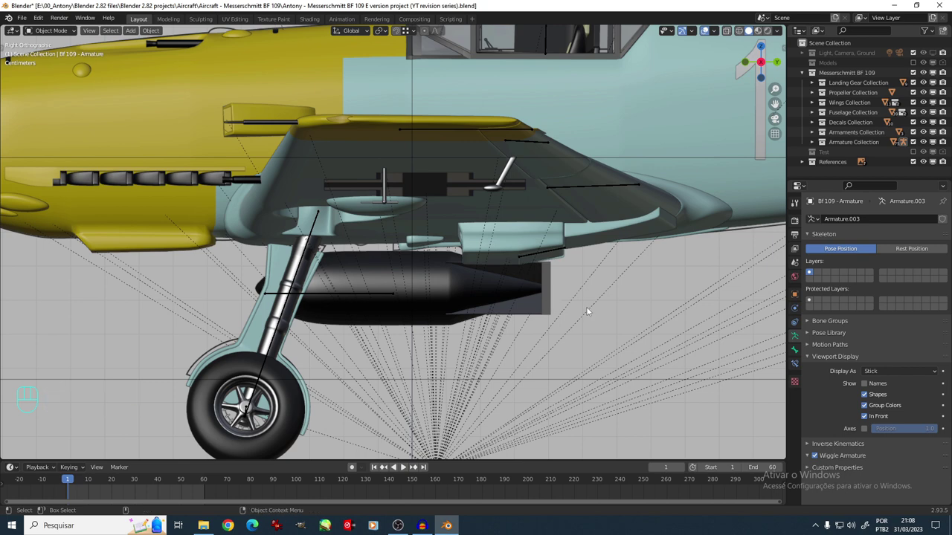
{"action": "left_click_drag", "start_coordinate": [569, 308], "coordinate": [529, 305]}
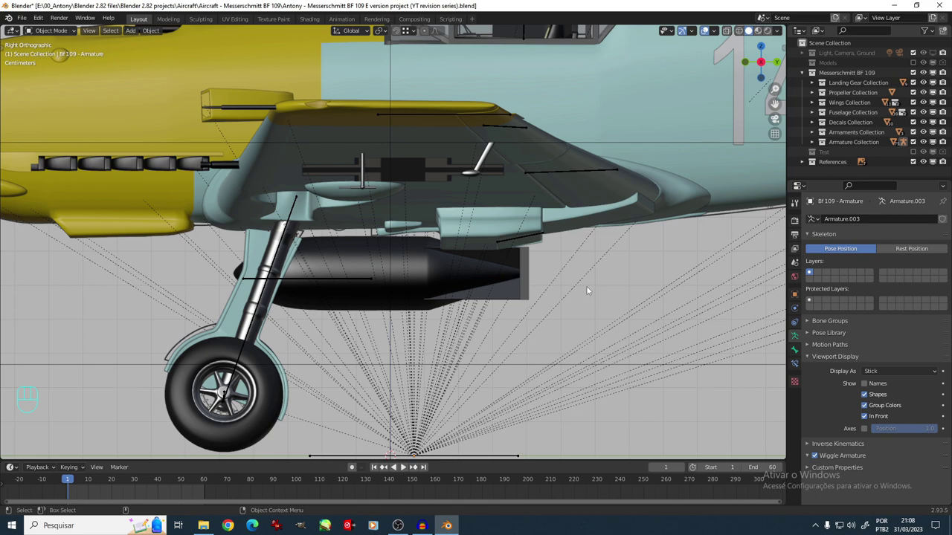
{"action": "left_click_drag", "start_coordinate": [539, 299], "coordinate": [525, 303]}
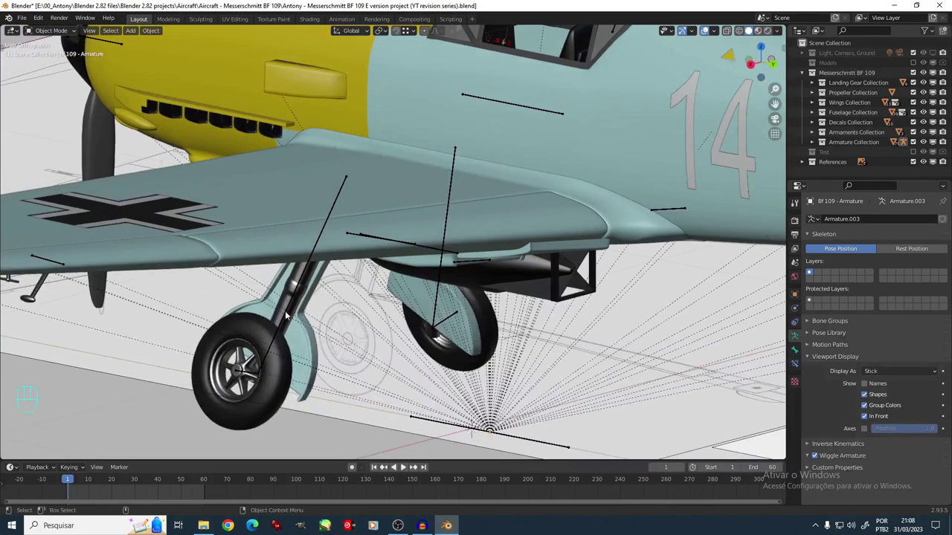
{"action": "right_click", "coordinate": [177, 162]}
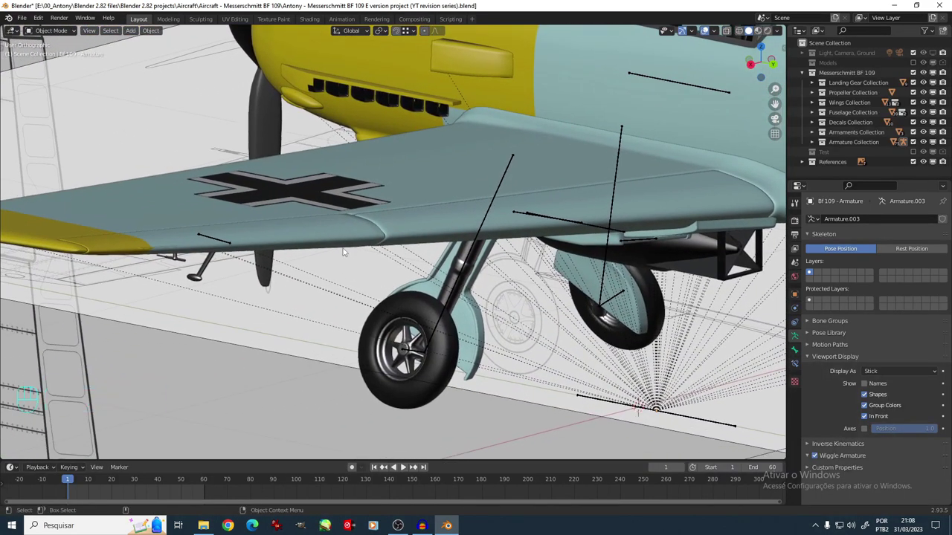
{"action": "left_click", "coordinate": [347, 142]}
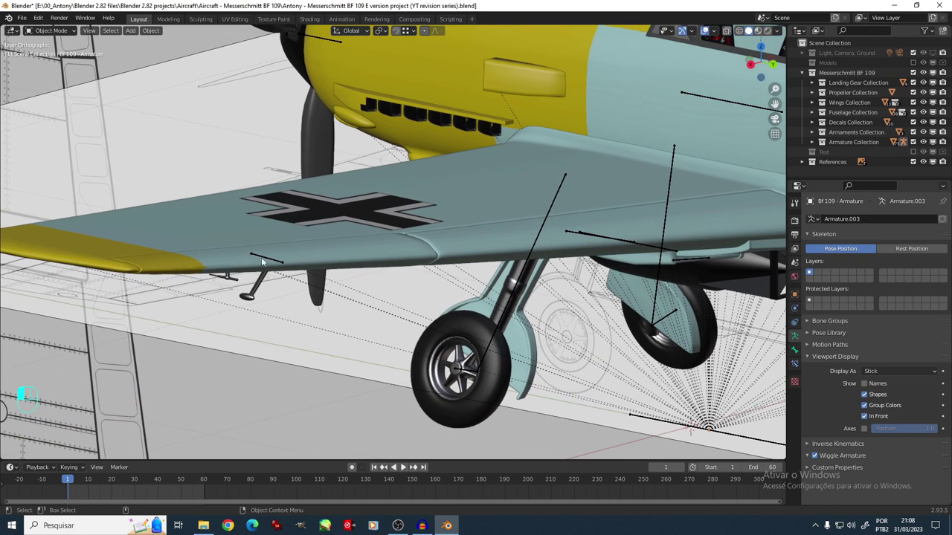
Trial-rotate the B_Aileron_L bone about X to see how the aileron bends, then cancel.
{"action": "key", "text": "r"}
{"action": "key", "text": "x"}
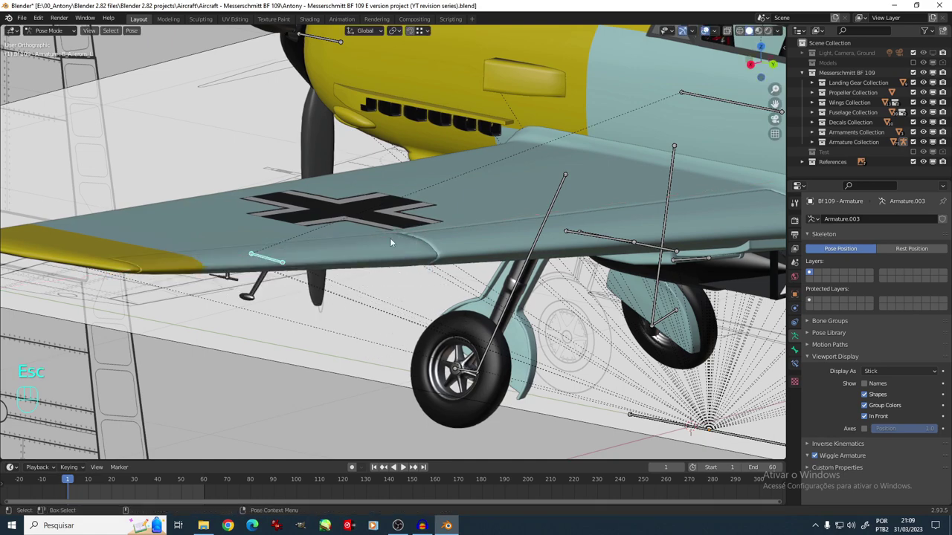
{"action": "left_click_drag", "start_coordinate": [382, 247], "coordinate": [446, 232]}
{"action": "left_click_drag", "start_coordinate": [405, 254], "coordinate": [390, 262]}
{"action": "right_click", "coordinate": [389, 263]}
{"action": "left_click_drag", "start_coordinate": [325, 274], "coordinate": [516, 226]}
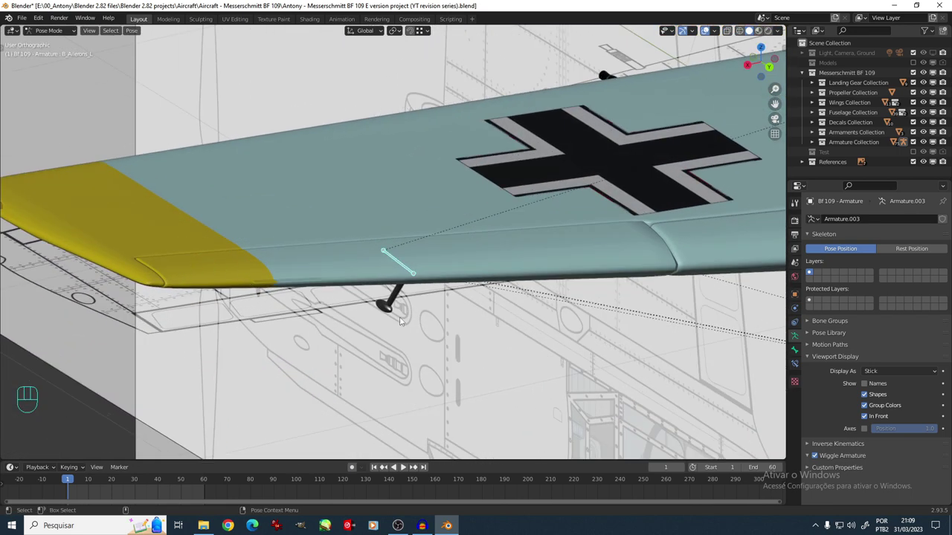
{"action": "key", "text": "x"}
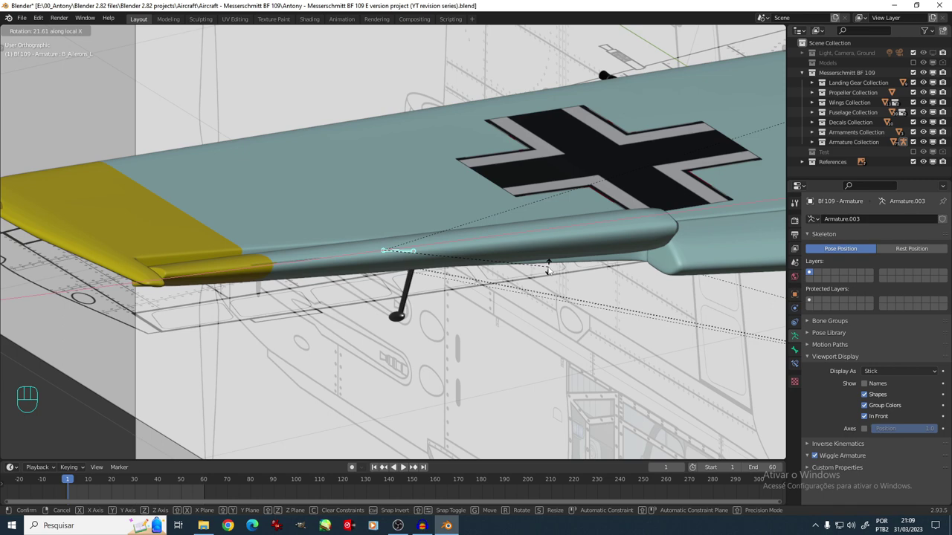
{"action": "key", "text": "alt+a"}
{"action": "right_click", "coordinate": [696, 226]}
{"action": "key", "text": "r"}
{"action": "key", "text": "x"}
{"action": "key", "text": "x"}
{"action": "key", "text": "Escape"}
Leave pose mode and view the left wing edge-on from directly behind, zoomed in.
{"action": "key", "text": "ctrl+Tab"}
{"action": "key", "text": "alt+a"}
{"action": "left_click_drag", "start_coordinate": [451, 329], "coordinate": [519, 280]}
{"action": "left_click_drag", "start_coordinate": [357, 282], "coordinate": [436, 310]}
{"action": "key", "text": "KP_1"}
{"action": "left_click_drag", "start_coordinate": [452, 303], "coordinate": [529, 337]}
{"action": "key", "text": "KP_9"}
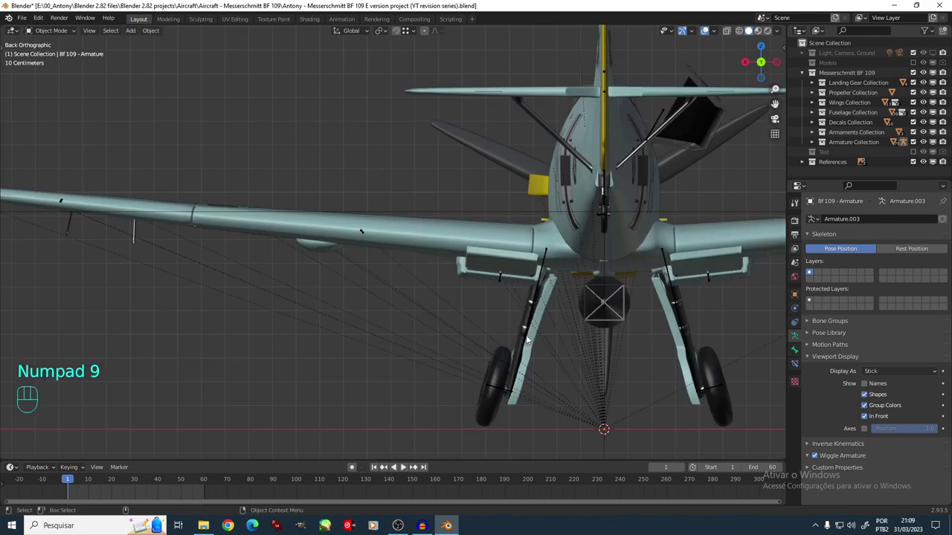
{"action": "left_click_drag", "start_coordinate": [179, 232], "coordinate": [481, 278]}
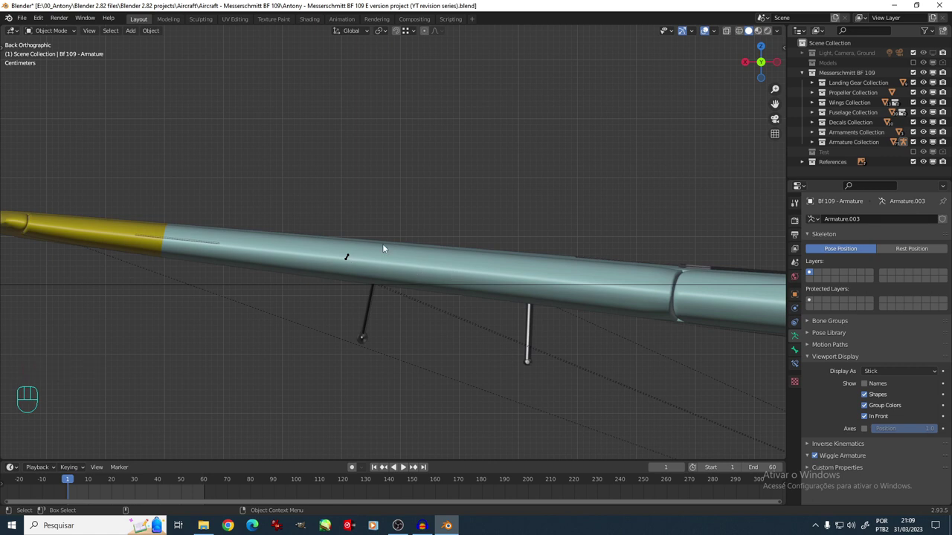
Orbit around the whole aircraft from above toward the tail.
{"action": "left_click_drag", "start_coordinate": [425, 298], "coordinate": [432, 274]}
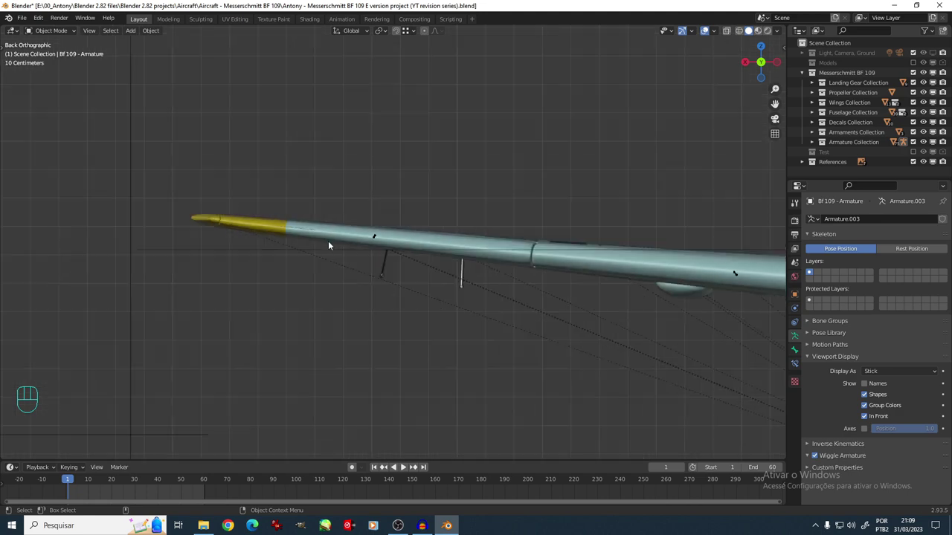
{"action": "left_click_drag", "start_coordinate": [564, 231], "coordinate": [273, 205]}
{"action": "left_click_drag", "start_coordinate": [292, 217], "coordinate": [559, 247]}
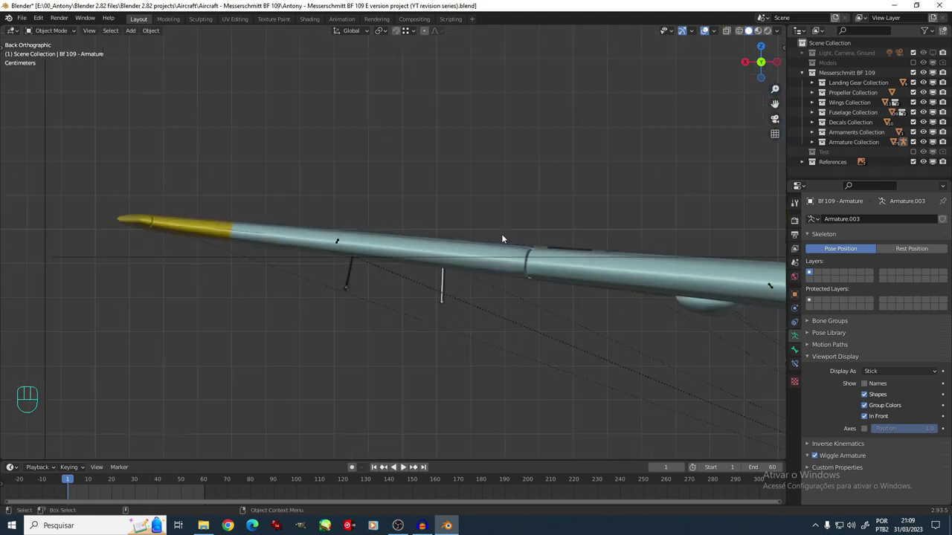
{"action": "left_click_drag", "start_coordinate": [555, 242], "coordinate": [295, 220]}
{"action": "left_click_drag", "start_coordinate": [302, 228], "coordinate": [363, 246]}
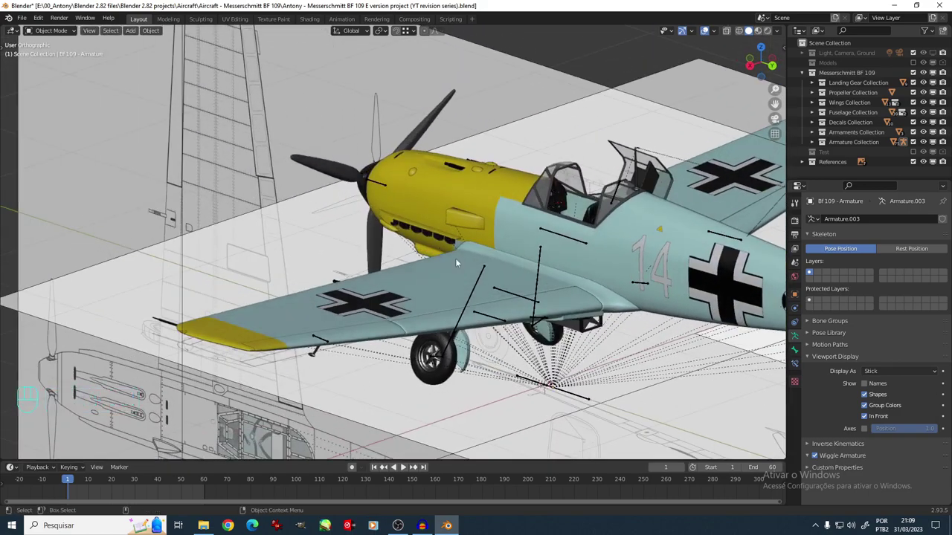
{"action": "left_click_drag", "start_coordinate": [557, 268], "coordinate": [268, 218]}
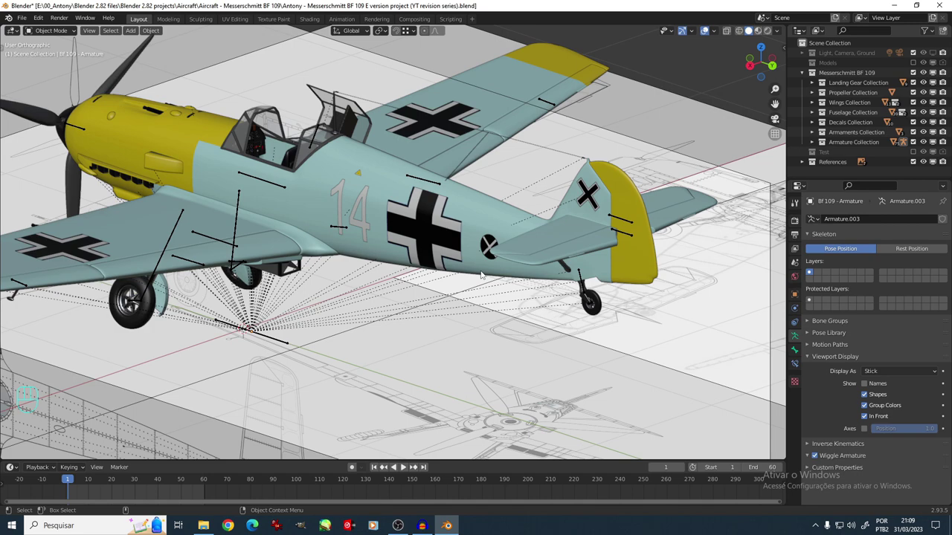
Select the flaps mesh and show its vertex groups, including B_Wing Flap_L, under the left wing.
{"action": "left_click", "coordinate": [84, 209]}
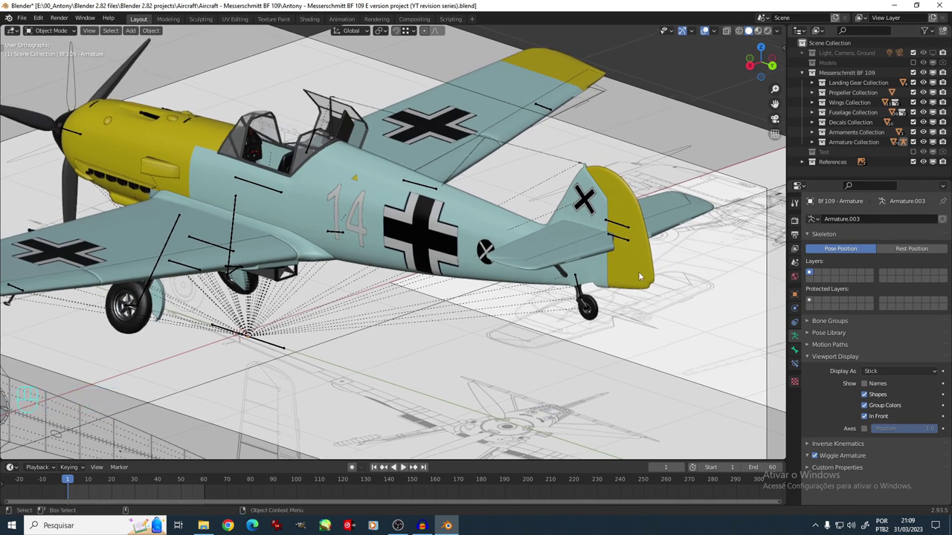
{"action": "left_click", "coordinate": [627, 286]}
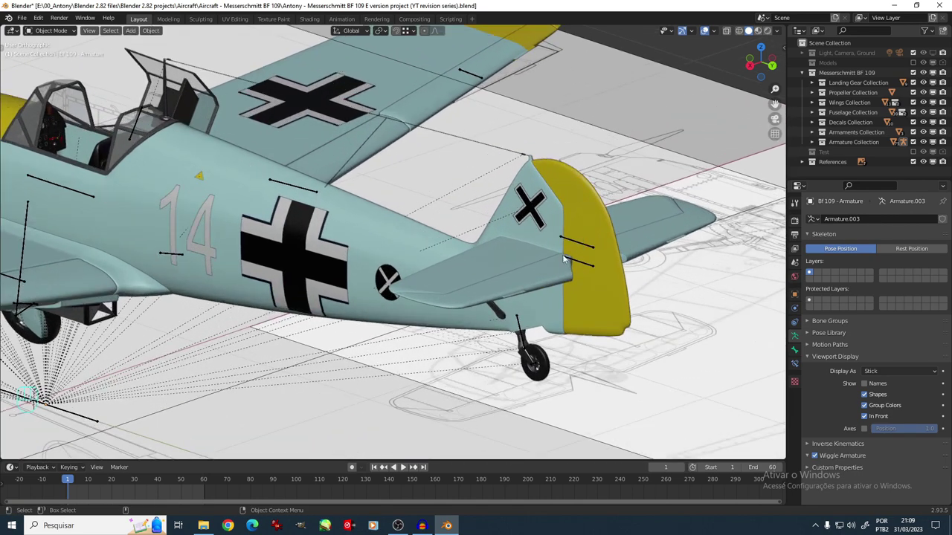
{"action": "left_click_drag", "start_coordinate": [362, 297], "coordinate": [564, 301]}
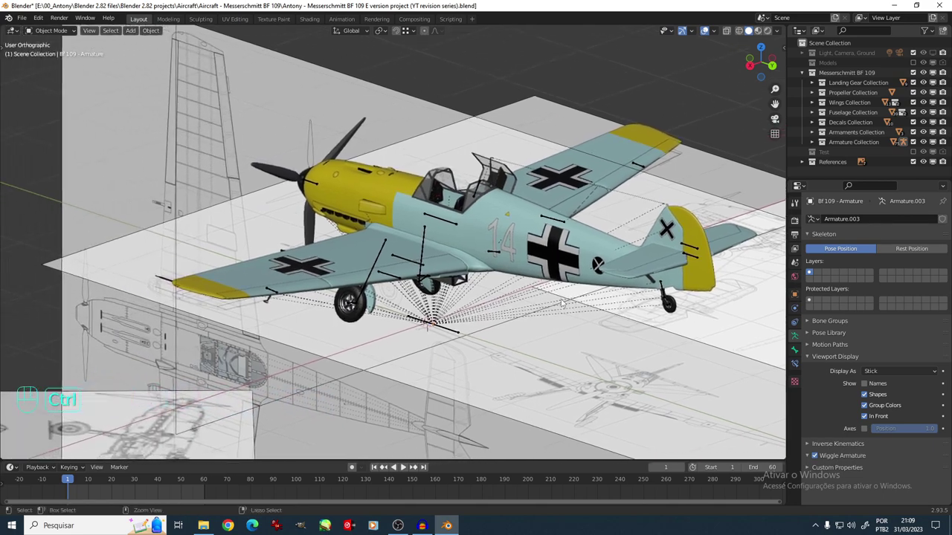
{"action": "left_click_drag", "start_coordinate": [129, 359], "coordinate": [260, 316]}
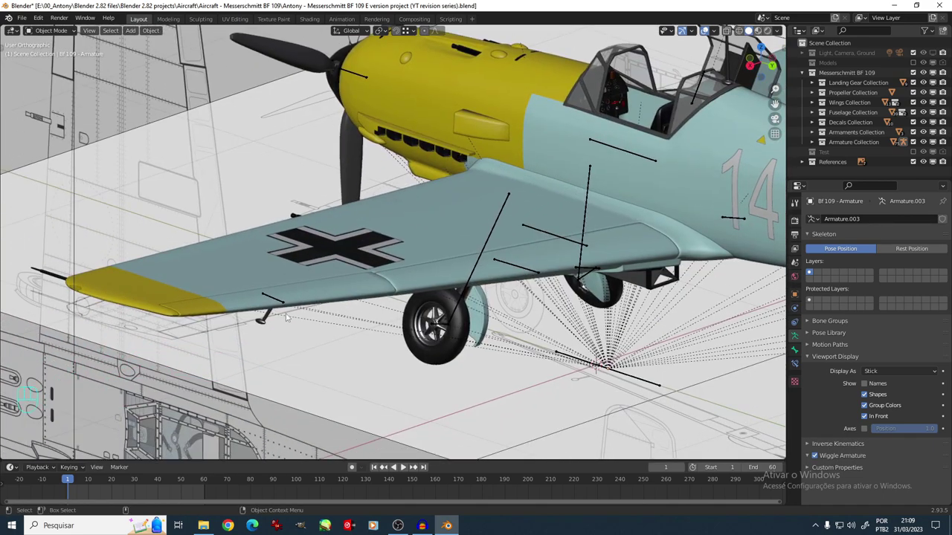
{"action": "left_click_drag", "start_coordinate": [309, 301], "coordinate": [376, 286]}
{"action": "left_click_drag", "start_coordinate": [352, 300], "coordinate": [432, 281]}
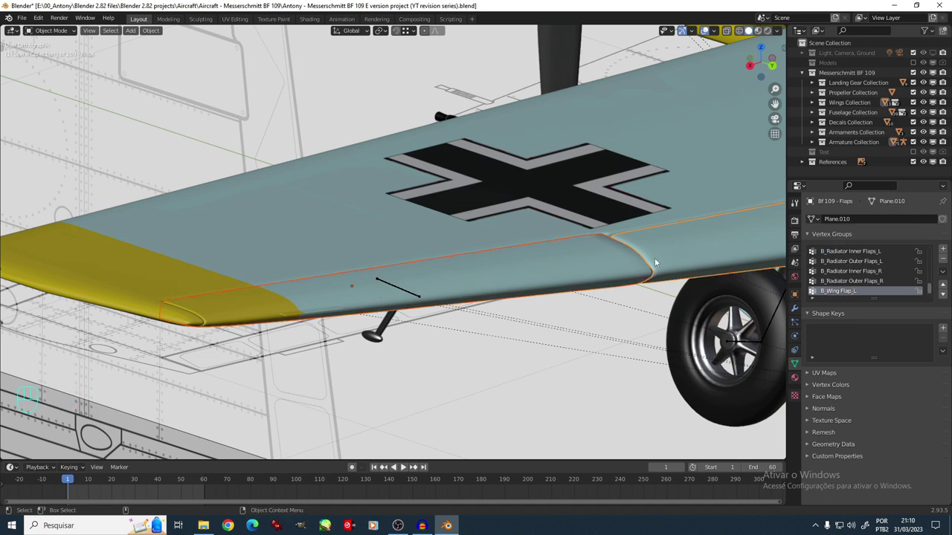
Snap the B_Ailerons_L bone's tail onto the 3D cursor at the aileron's outer hinge tip.
{"action": "key", "text": "shift+h"}
{"action": "key", "text": "alt+a"}
{"action": "left_click_drag", "start_coordinate": [583, 310], "coordinate": [571, 264]}
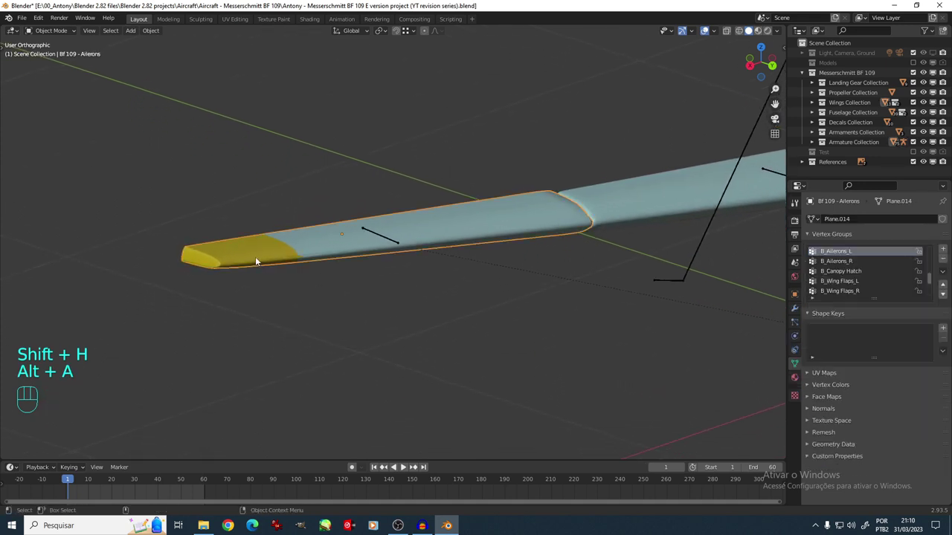
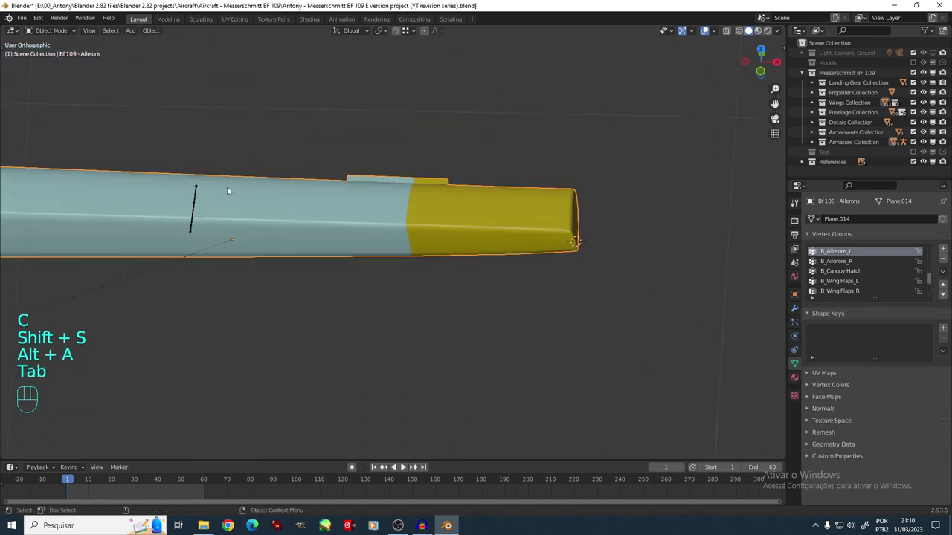
{"action": "key", "text": "Tab"}
{"action": "key", "text": "shift+s"}
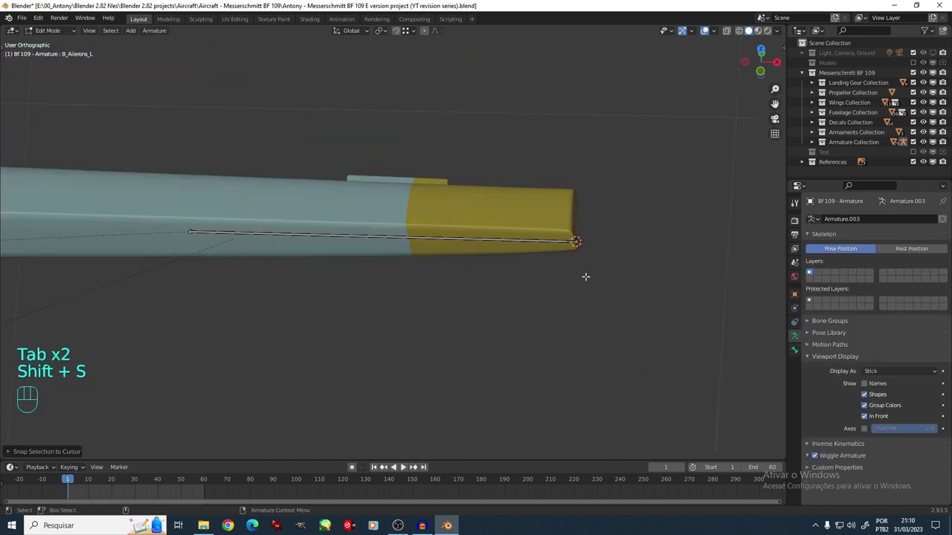
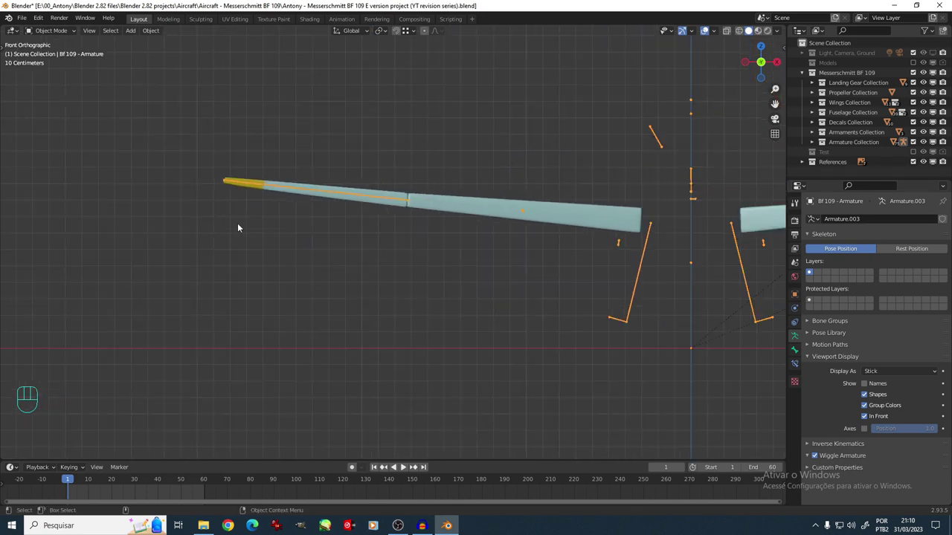
Orbit and zoom along the left wing to confirm B_Ailerons_L runs along the aileron hinge line.
{"action": "left_click_drag", "start_coordinate": [396, 231], "coordinate": [513, 276]}
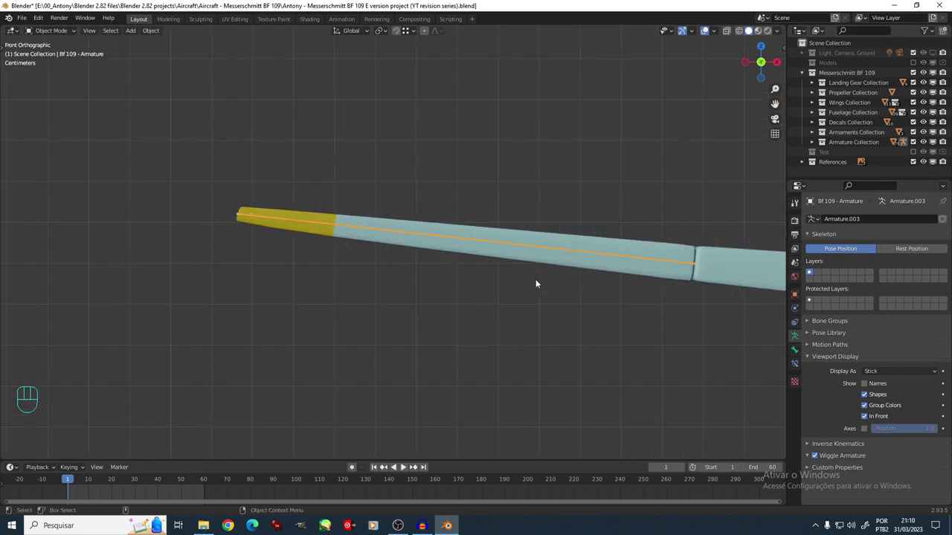
{"action": "left_click_drag", "start_coordinate": [605, 281], "coordinate": [455, 256]}
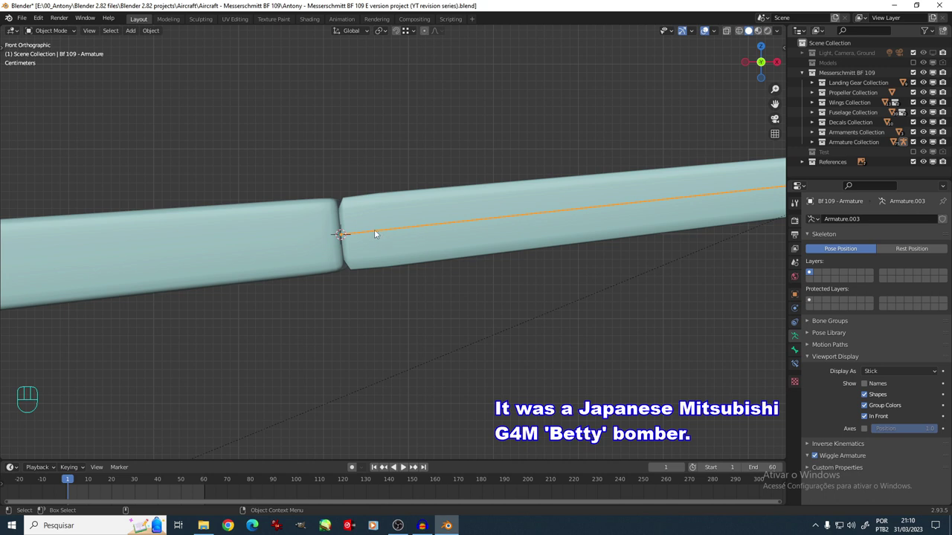
{"action": "left_click_drag", "start_coordinate": [376, 237], "coordinate": [388, 246]}
{"action": "left_click_drag", "start_coordinate": [377, 208], "coordinate": [336, 241]}
{"action": "left_click_drag", "start_coordinate": [308, 241], "coordinate": [395, 260]}
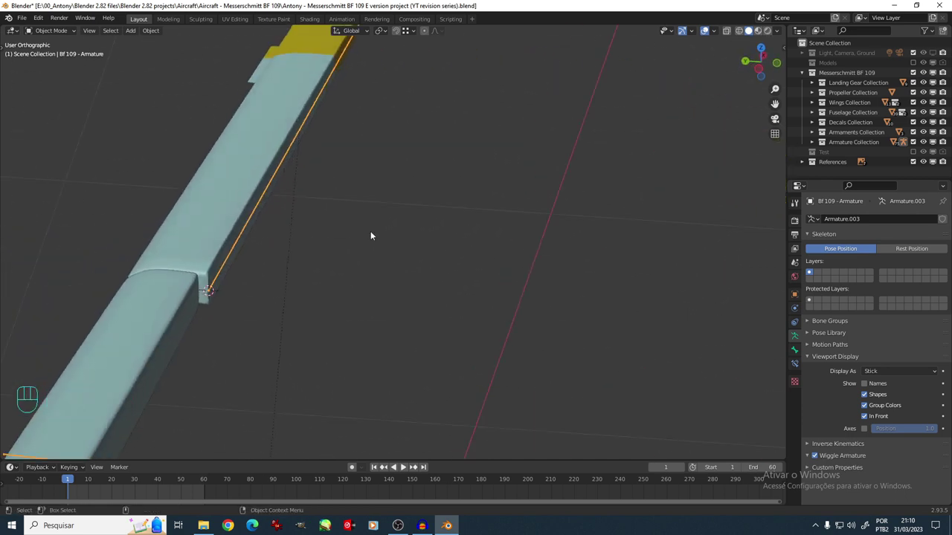
{"action": "left_click_drag", "start_coordinate": [377, 246], "coordinate": [468, 181]}
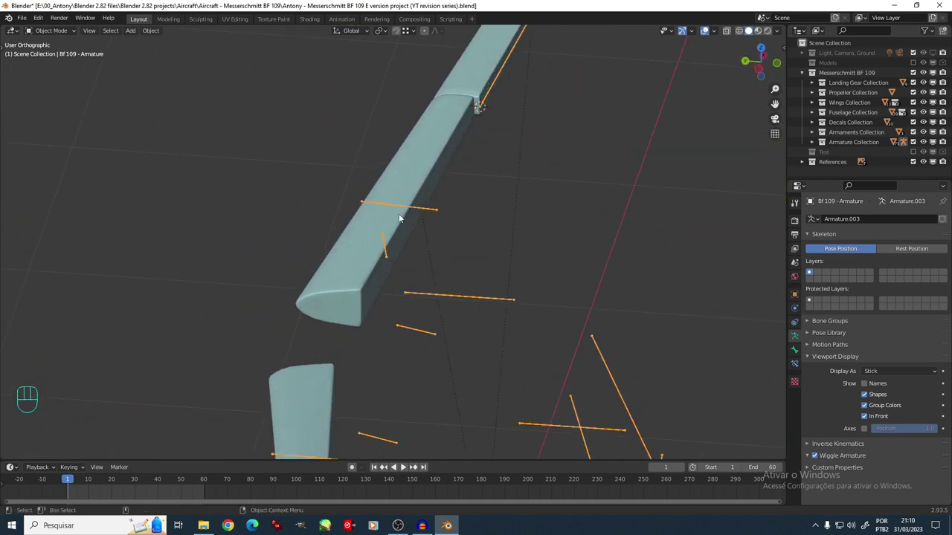
{"action": "left_click_drag", "start_coordinate": [470, 150], "coordinate": [407, 255]}
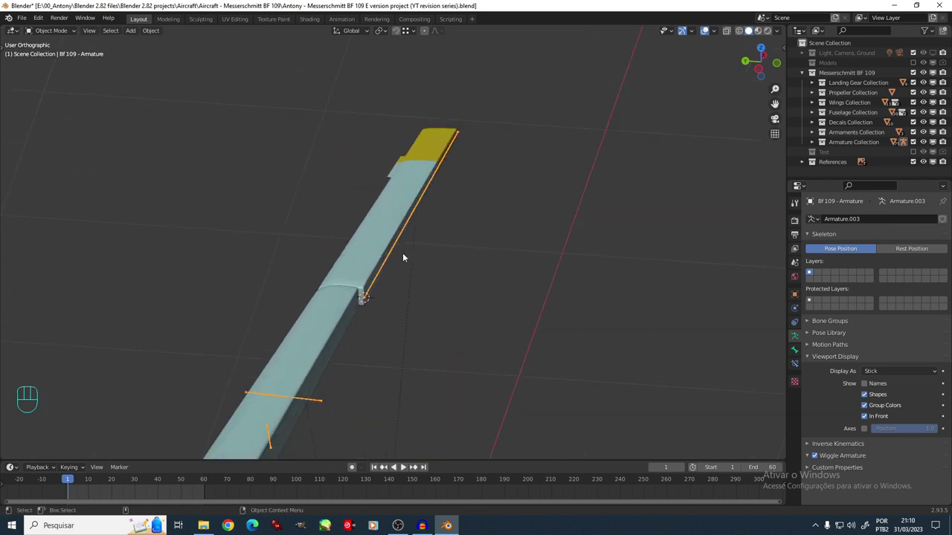
{"action": "left_click_drag", "start_coordinate": [437, 257], "coordinate": [381, 274]}
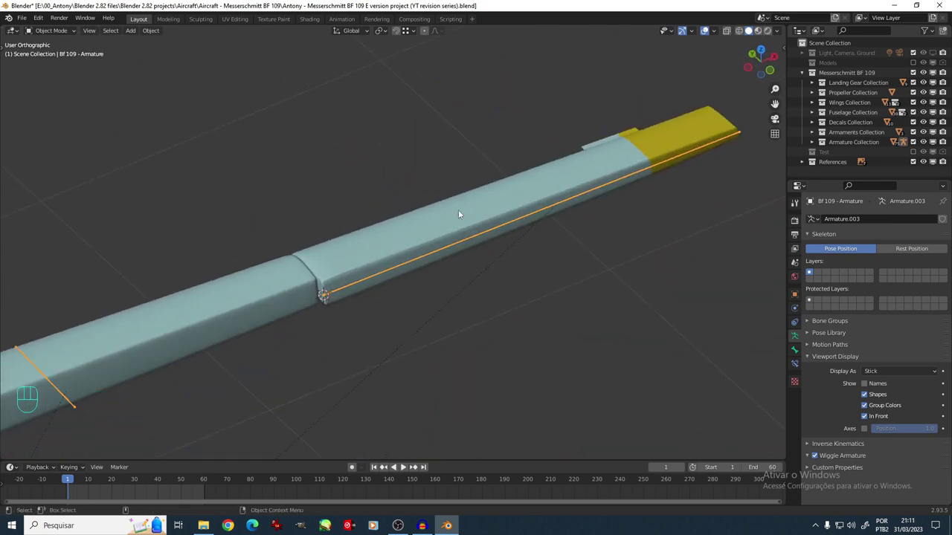
{"action": "right_click", "coordinate": [315, 312]}
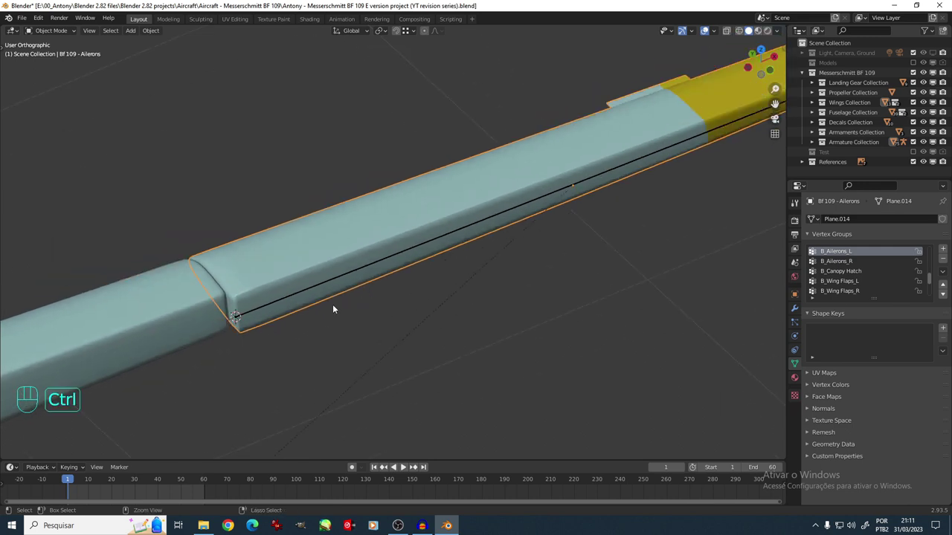
{"action": "left_click_drag", "start_coordinate": [342, 310], "coordinate": [484, 293]}
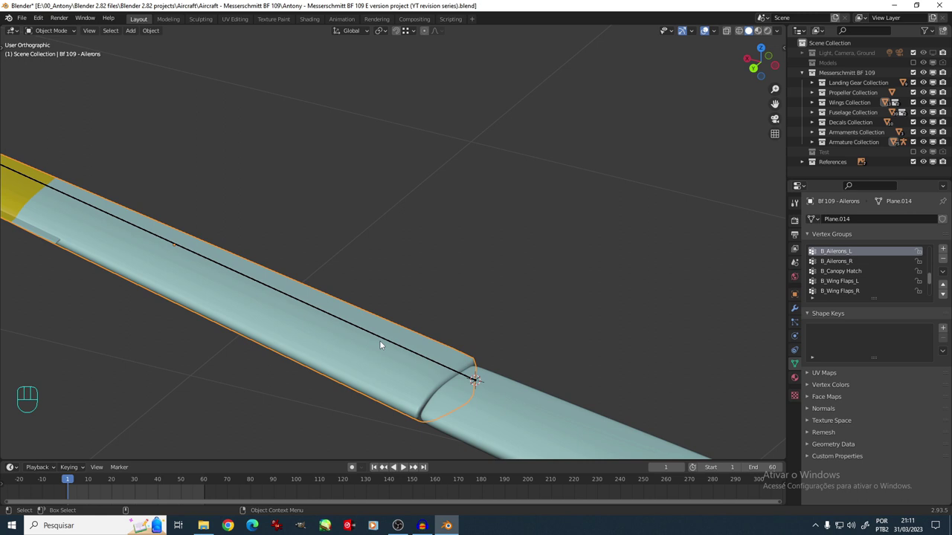
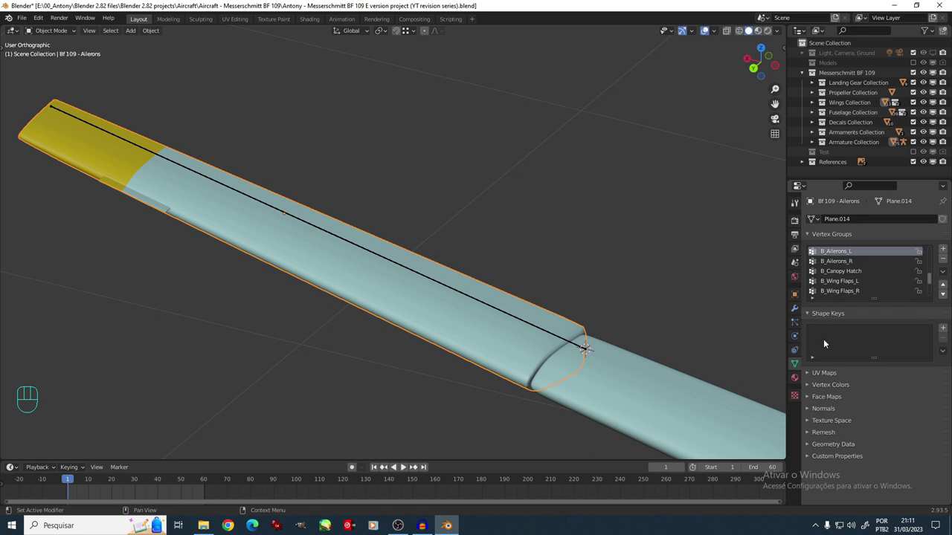
{"action": "left_click_drag", "start_coordinate": [515, 365], "coordinate": [513, 320]}
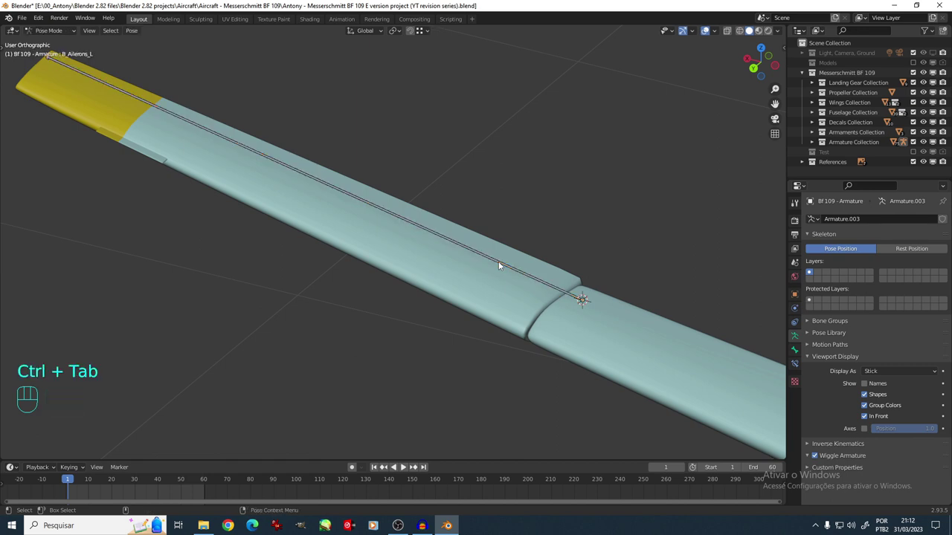
Unhide and deselect all bones, enter pose mode and begin an X-axis rotation of the aileron bone, then cancel it.
{"action": "left_click_drag", "start_coordinate": [492, 339], "coordinate": [553, 312]}
{"action": "left_click_drag", "start_coordinate": [497, 314], "coordinate": [546, 315]}
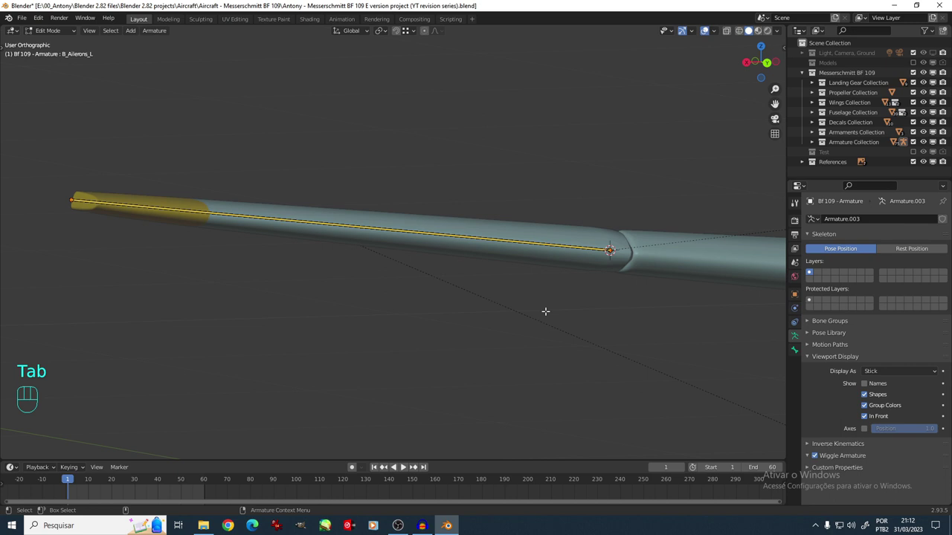
{"action": "key", "text": "ctrl+Tab"}
{"action": "key", "text": "alt+h"}
{"action": "key", "text": "alt+a"}
{"action": "key", "text": "ctrl+Tab"}
{"action": "key", "text": "r"}
{"action": "key", "text": "x"}
{"action": "key", "text": "Escape"}
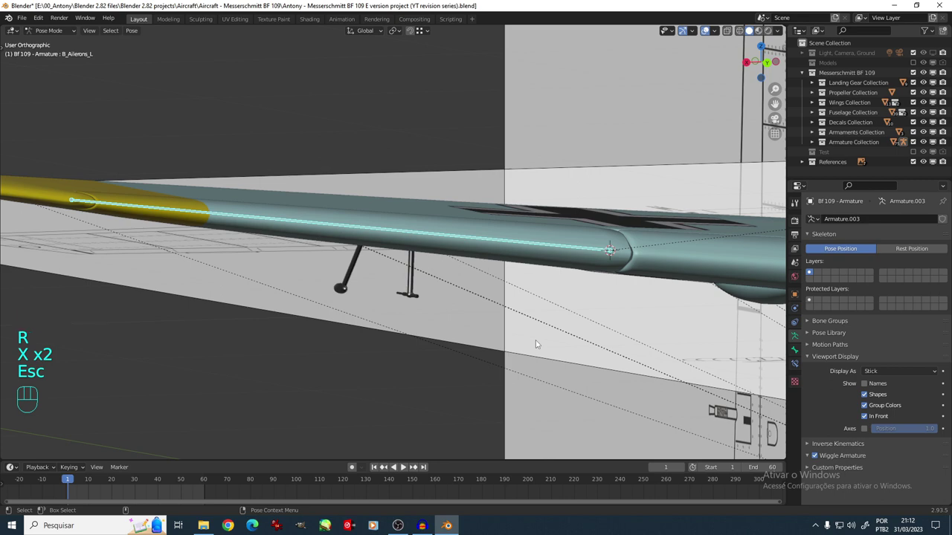
From front view test-rotate the left aileron bone on its local axes, undo the rotation and return to object mode.
{"action": "key", "text": "KP_1"}
{"action": "key", "text": "r"}
{"action": "key", "text": "x"}
{"action": "key", "text": "x"}
{"action": "key", "text": "y"}
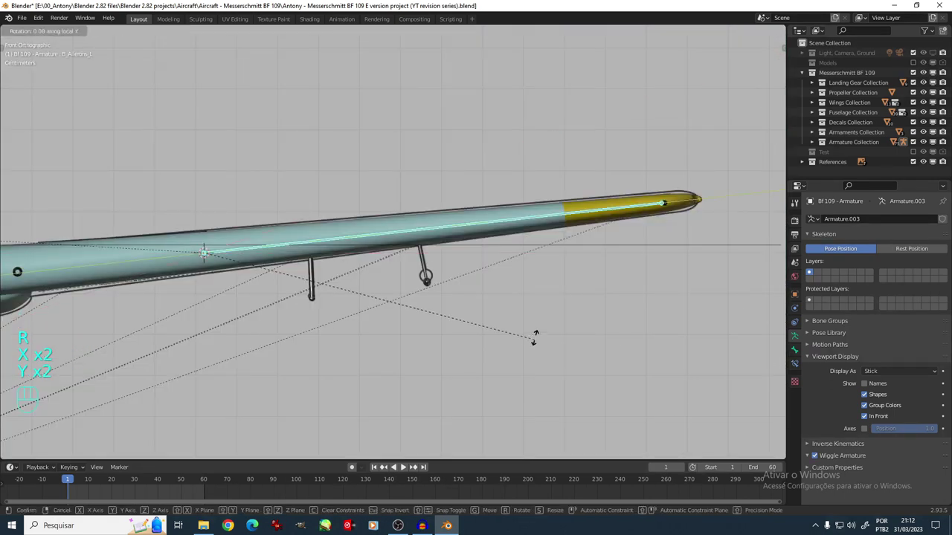
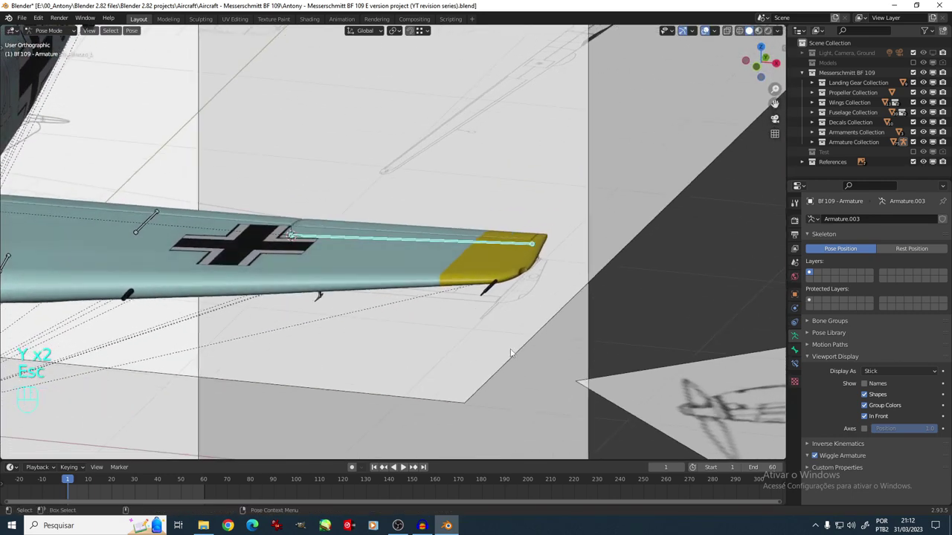
{"action": "key", "text": "r"}
{"action": "key", "text": "y"}
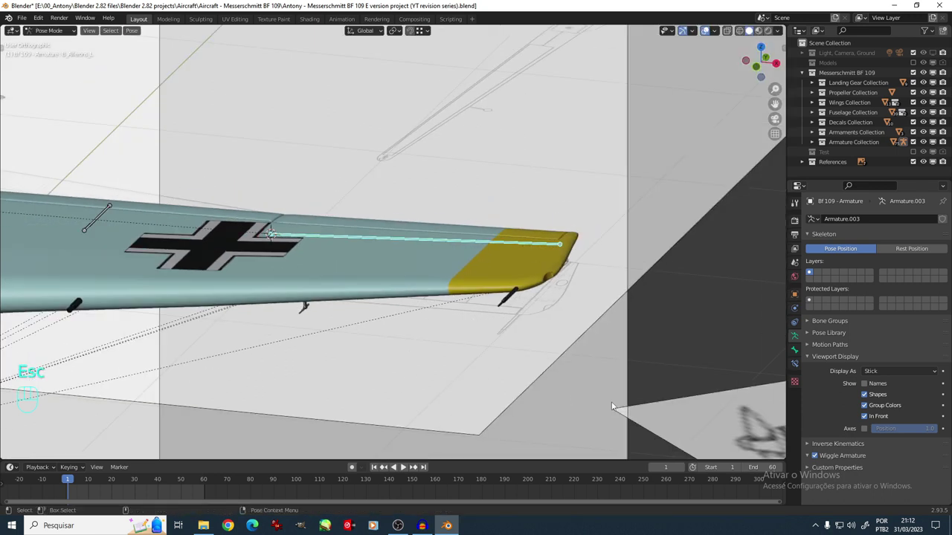
{"action": "key", "text": "alt+a"}
{"action": "key", "text": "ctrl+Tab"}
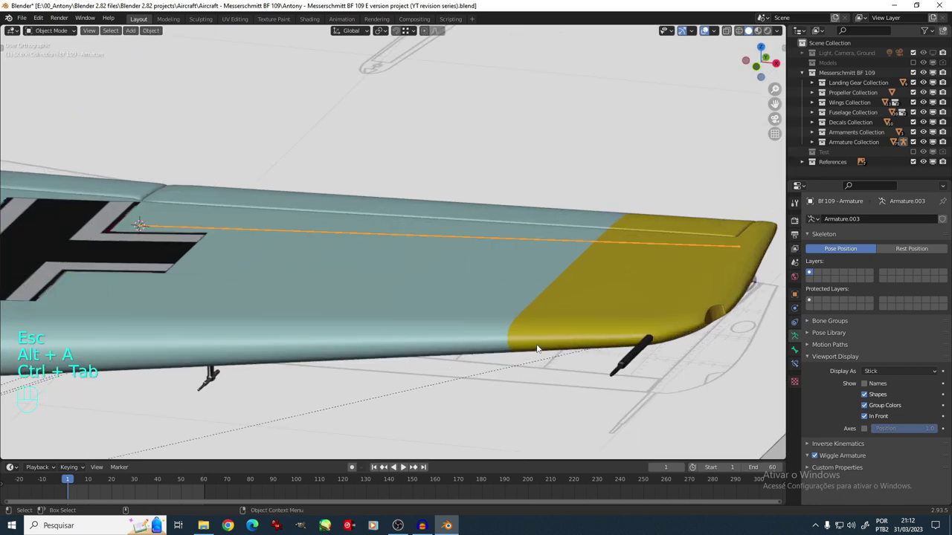
Inspect the left wing from above, looking over the aileron, flap and landing gear area.
{"action": "left_click_drag", "start_coordinate": [408, 319], "coordinate": [561, 331]}
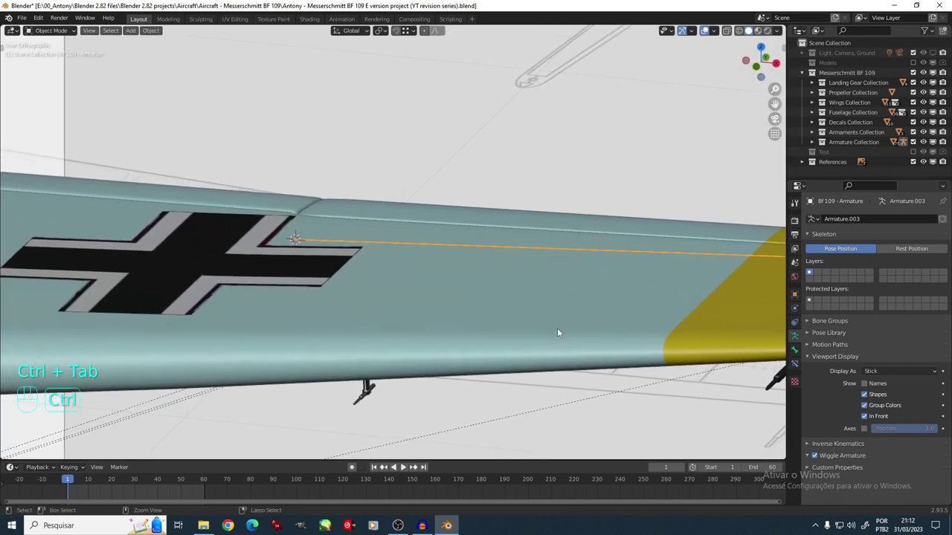
{"action": "left_click_drag", "start_coordinate": [310, 332], "coordinate": [407, 345]}
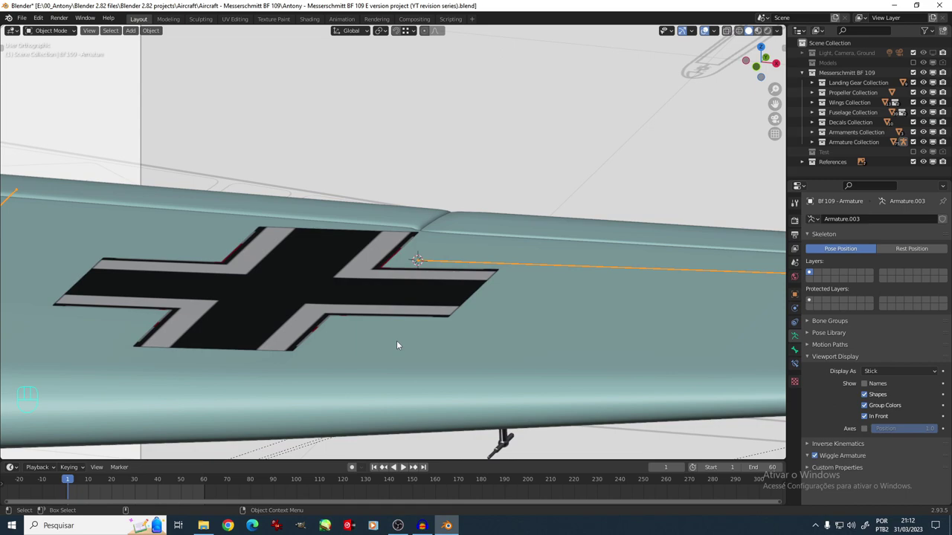
{"action": "left_click_drag", "start_coordinate": [478, 324], "coordinate": [325, 322]}
{"action": "left_click_drag", "start_coordinate": [325, 322], "coordinate": [369, 316]}
{"action": "middle_click", "coordinate": [348, 321]}
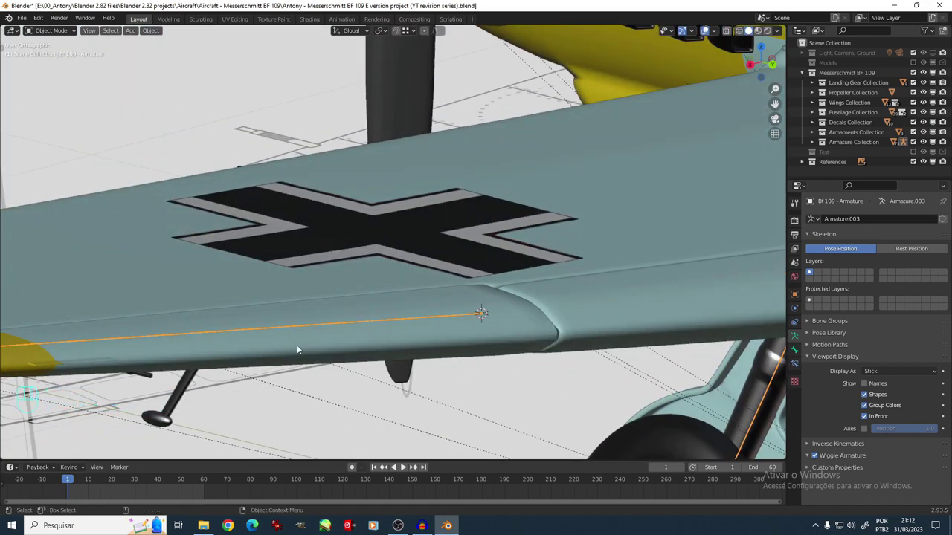
{"action": "left_click_drag", "start_coordinate": [343, 323], "coordinate": [452, 289]}
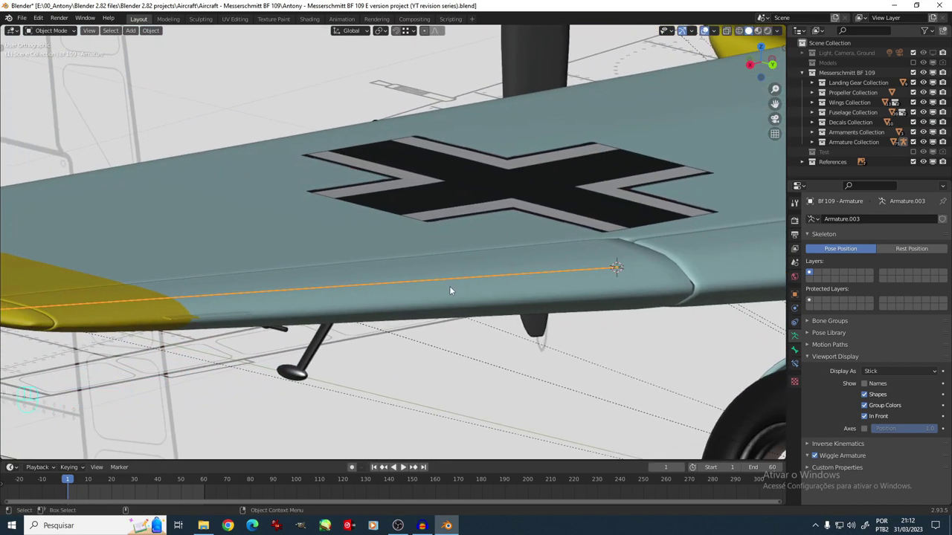
{"action": "left_click_drag", "start_coordinate": [460, 319], "coordinate": [469, 283]}
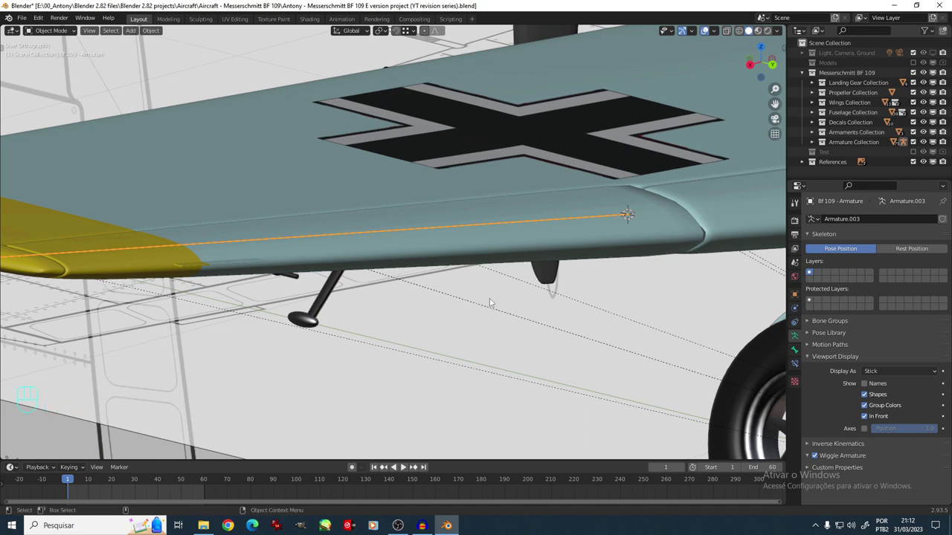
{"action": "left_click_drag", "start_coordinate": [619, 315], "coordinate": [532, 323]}
{"action": "right_click", "coordinate": [647, 259]}
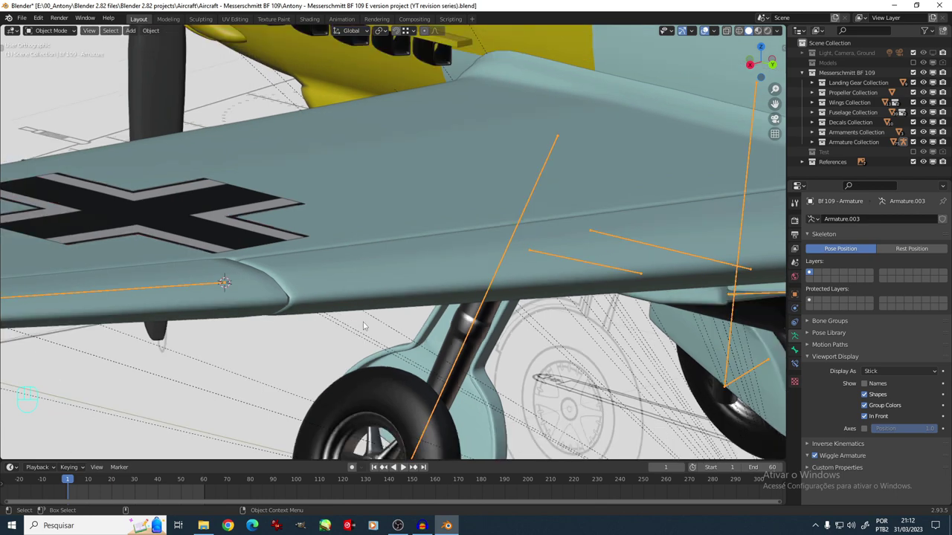
{"action": "left_click_drag", "start_coordinate": [514, 317], "coordinate": [407, 311]}
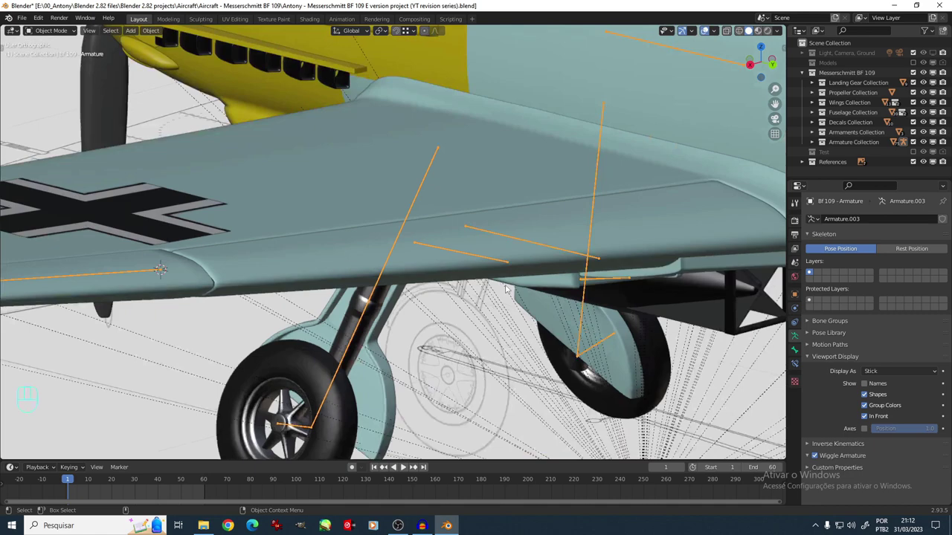
Sight along the aileron hinge line, enter pose mode and swing the aileron bone on its Y axis.
{"action": "key", "text": "alt+a"}
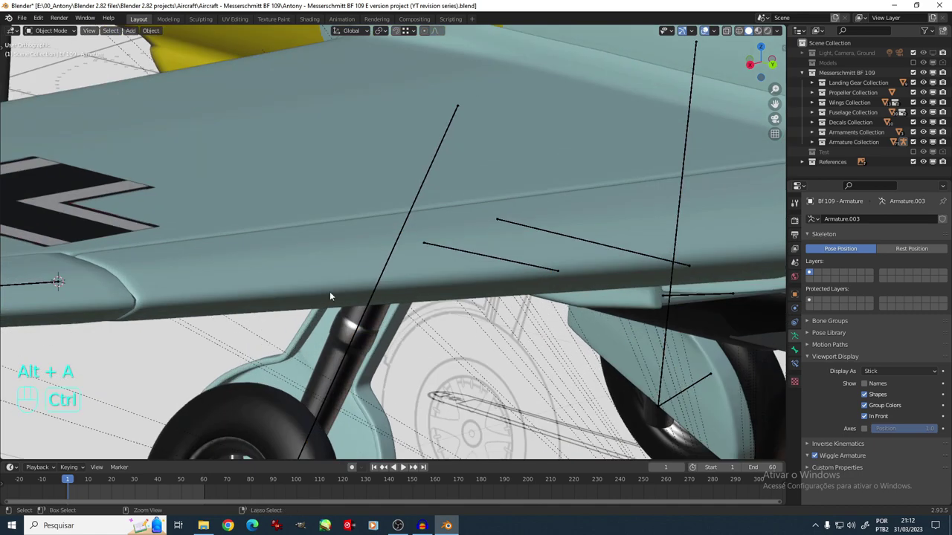
{"action": "left_click_drag", "start_coordinate": [323, 296], "coordinate": [624, 268]}
{"action": "left_click_drag", "start_coordinate": [624, 267], "coordinate": [729, 229]}
{"action": "right_click", "coordinate": [729, 229]}
{"action": "left_click_drag", "start_coordinate": [33, 225], "coordinate": [175, 259]}
{"action": "right_click", "coordinate": [175, 259]}
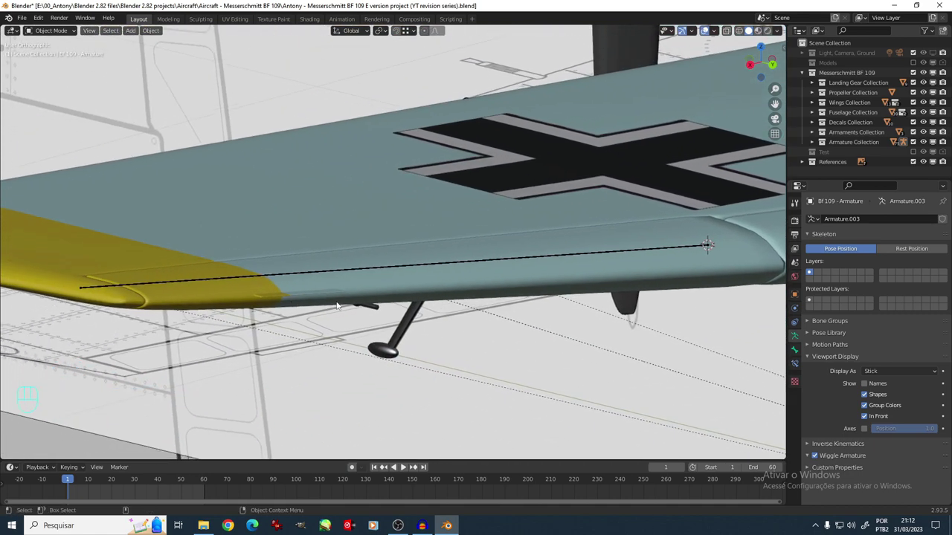
{"action": "middle_click", "coordinate": [390, 319]}
{"action": "key", "text": "ctrl+Tab"}
{"action": "key", "text": "r"}
{"action": "key", "text": "y"}
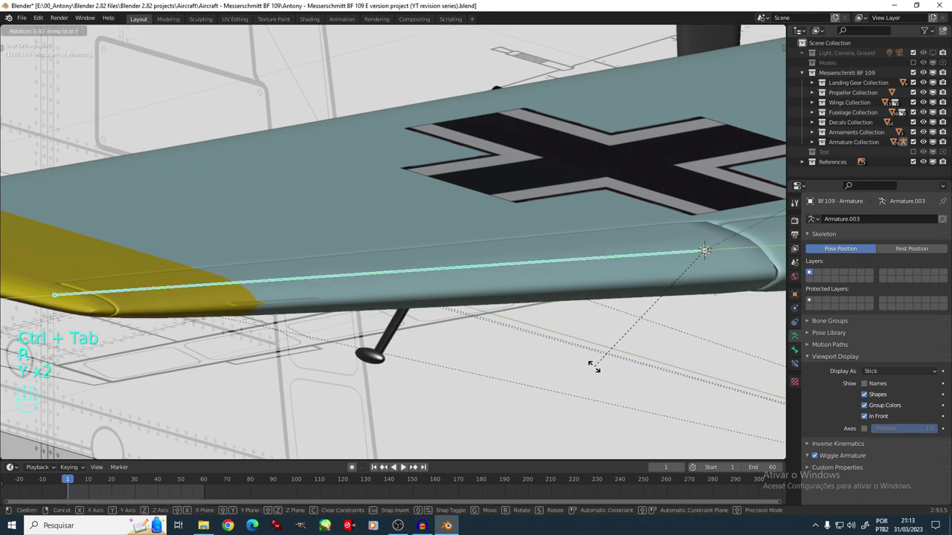
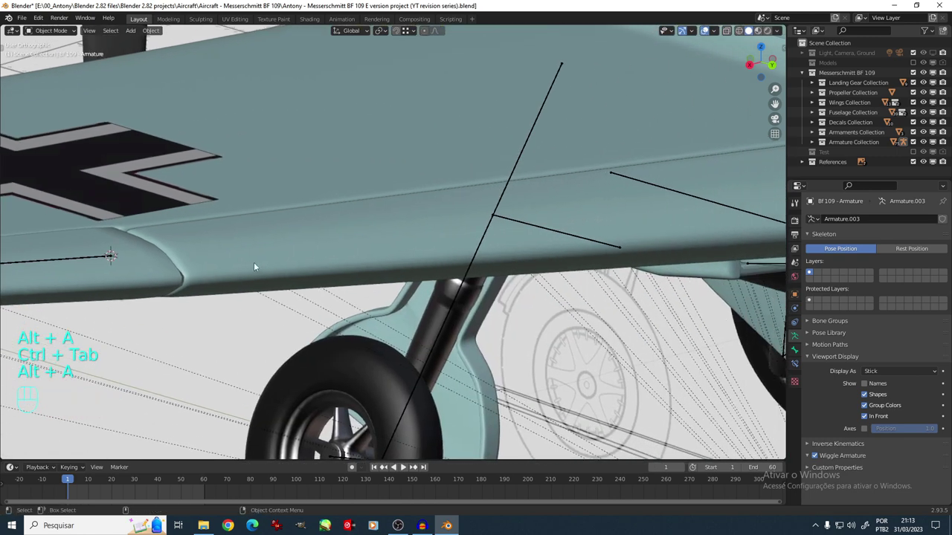
{"action": "left_click_drag", "start_coordinate": [466, 251], "coordinate": [374, 269]}
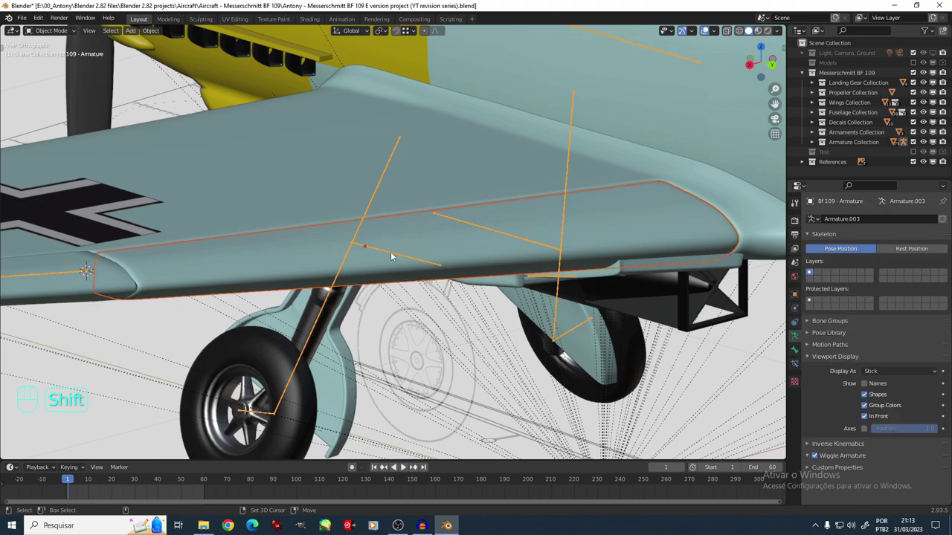
Move under the aircraft to the wing flaps and trial-rotate the left flap bone on X in pose mode.
{"action": "key", "text": "shift+h"}
{"action": "key", "text": "ctrl+z"}
{"action": "key", "text": "alt+a"}
{"action": "left_click_drag", "start_coordinate": [509, 323], "coordinate": [517, 296]}
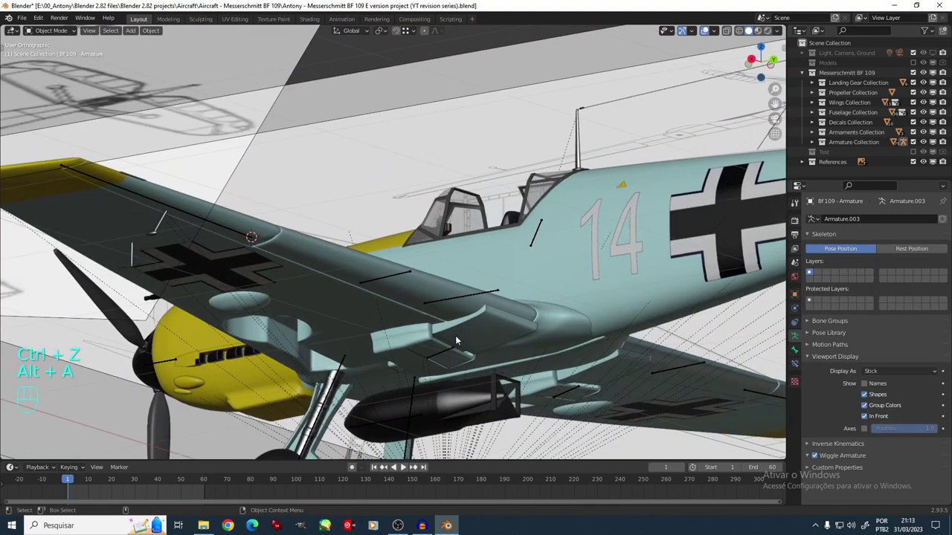
{"action": "left_click_drag", "start_coordinate": [509, 350], "coordinate": [450, 256]}
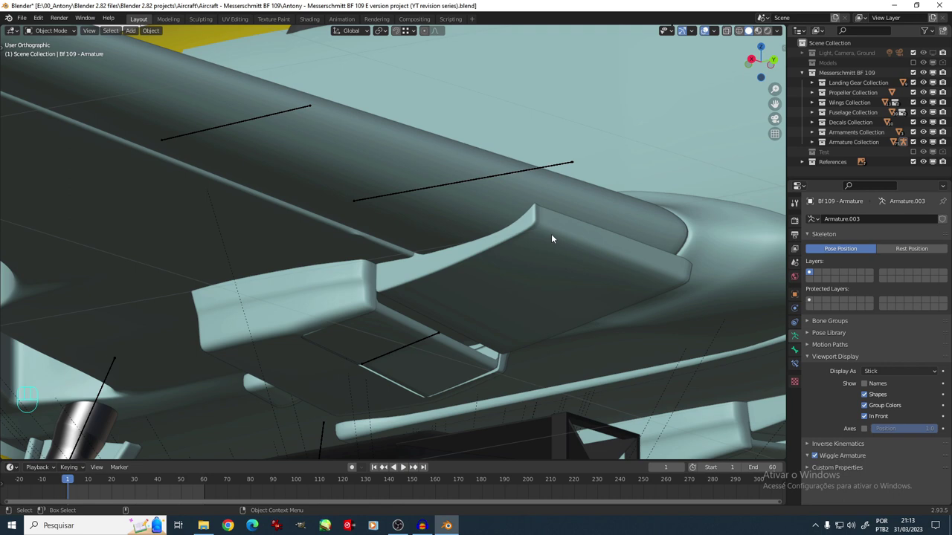
{"action": "left_click_drag", "start_coordinate": [448, 321], "coordinate": [480, 292]}
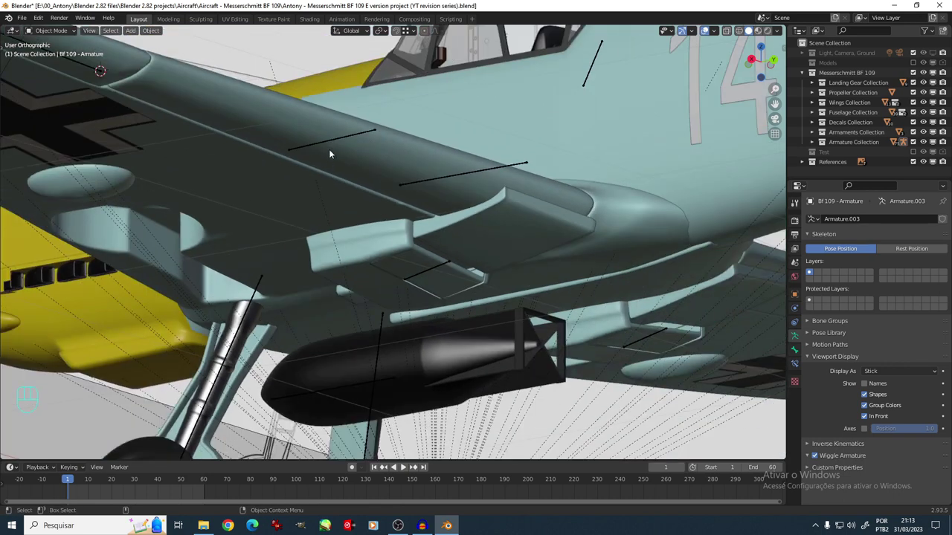
{"action": "key", "text": "ctrl+Tab"}
{"action": "key", "text": "x"}
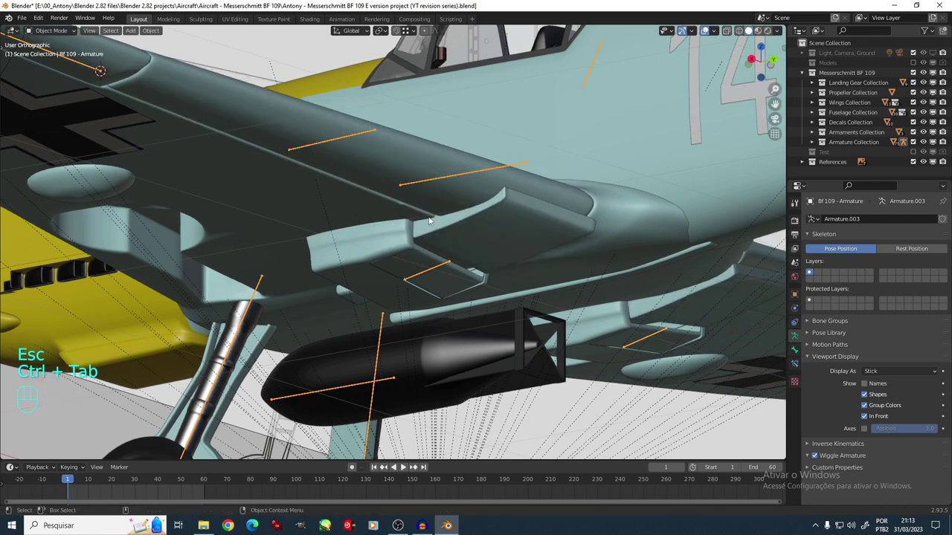
Orbit back to the flap area, select the flaps mesh and open the armature for bone editing.
{"action": "left_click_drag", "start_coordinate": [423, 241], "coordinate": [422, 259]}
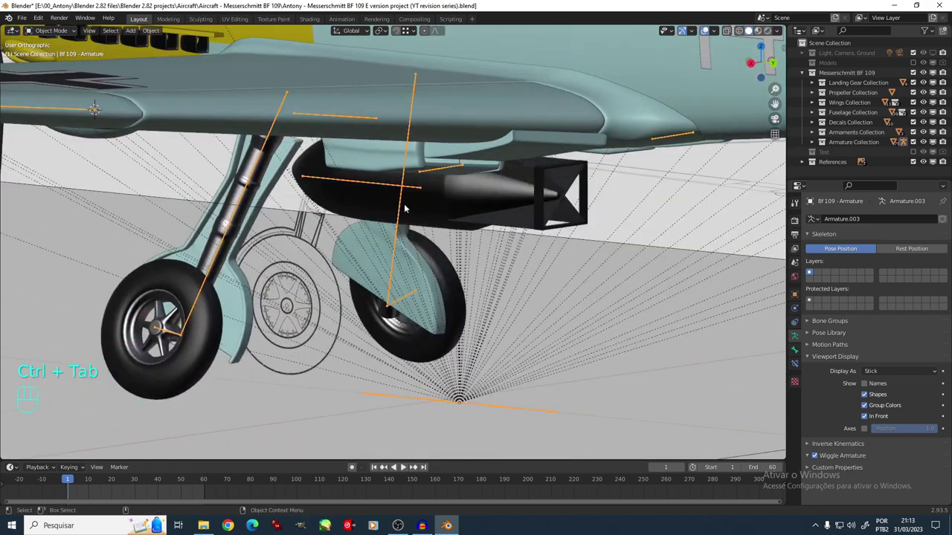
{"action": "left_click_drag", "start_coordinate": [346, 195], "coordinate": [448, 298]}
{"action": "left_click_drag", "start_coordinate": [401, 266], "coordinate": [389, 296]}
{"action": "left_click_drag", "start_coordinate": [399, 222], "coordinate": [366, 284]}
{"action": "right_click", "coordinate": [366, 284]}
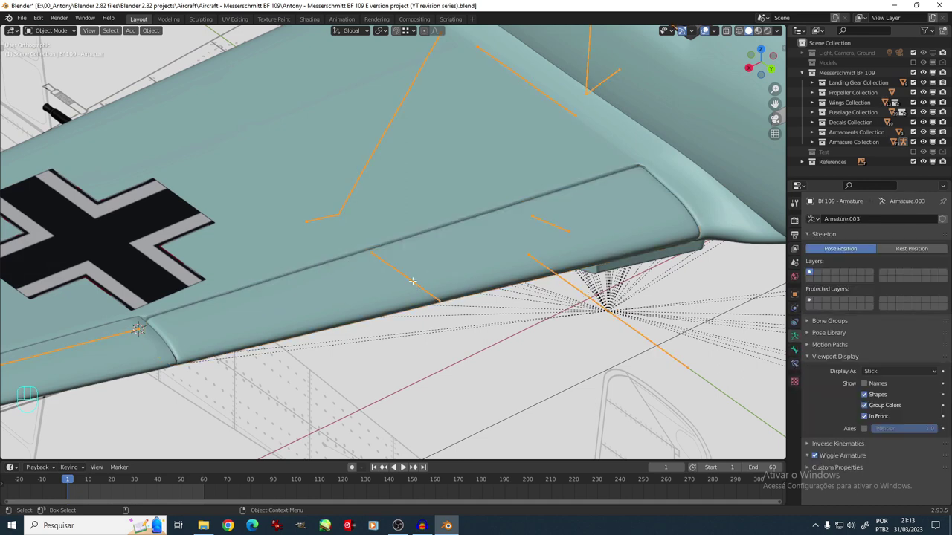
{"action": "key", "text": "alt+a"}
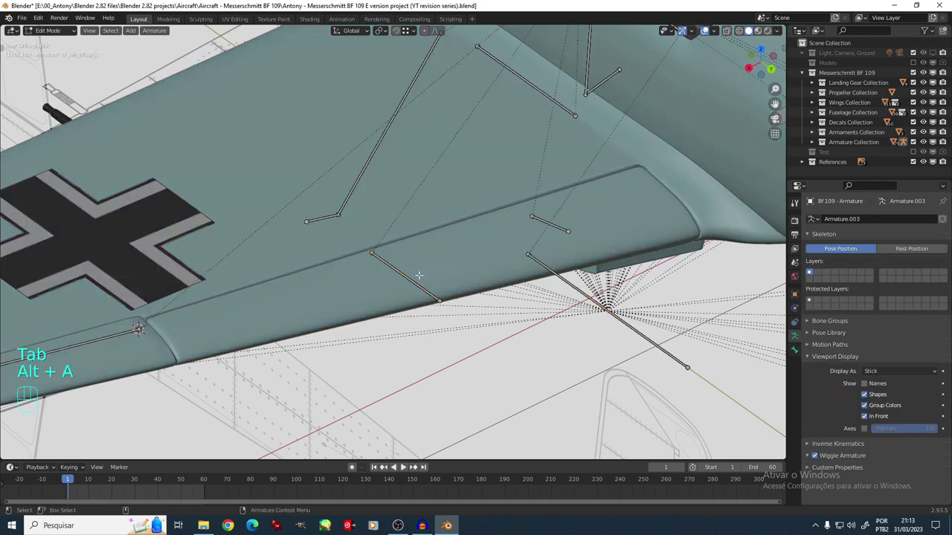
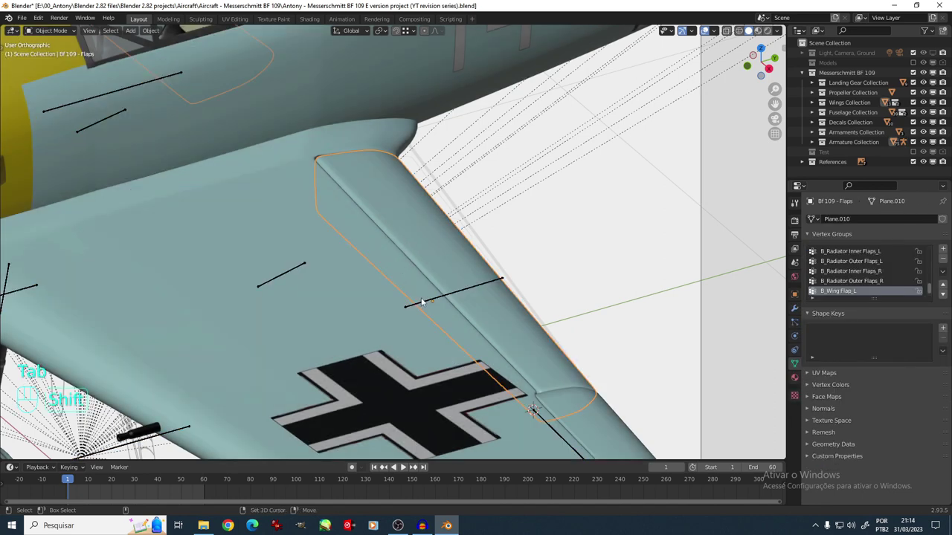
Repeatedly edit the flaps mesh and snap the 3D cursor to the left flap's hinge-edge vertices.
{"action": "key", "text": "shift+h"}
{"action": "key", "text": "Tab"}
{"action": "key", "text": "shift+s"}
{"action": "key", "text": "alt+a"}
{"action": "key", "text": "Tab"}
{"action": "key", "text": "shift+s"}
{"action": "key", "text": "alt+a"}
{"action": "key", "text": "Tab"}
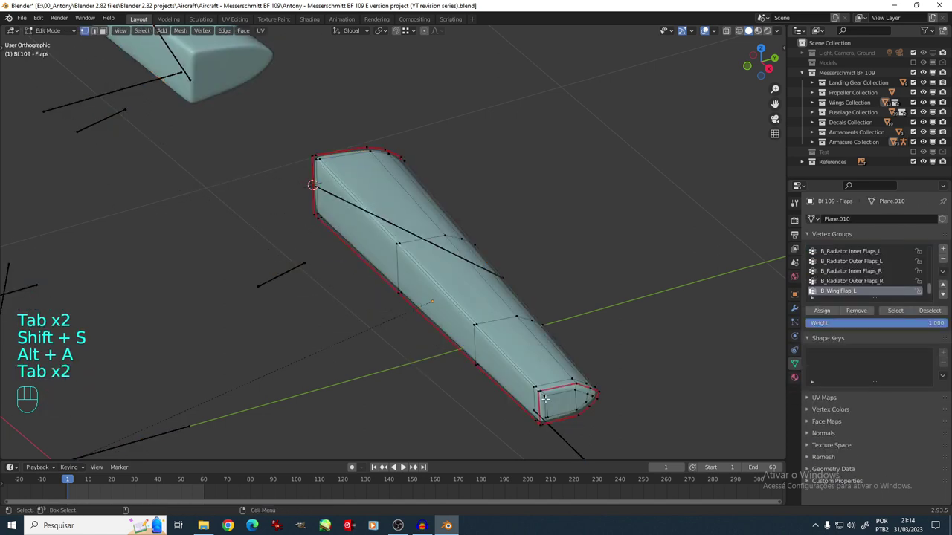
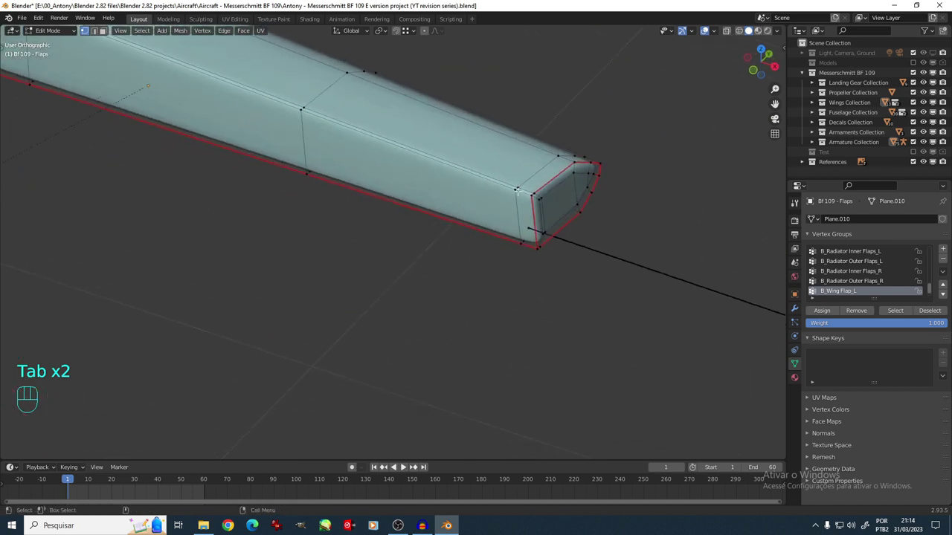
{"action": "key", "text": "alt+a"}
{"action": "key", "text": "Tab"}
{"action": "key", "text": "shift+s"}
{"action": "key", "text": "alt+a"}
{"action": "key", "text": "Tab"}
Unhide all bones, select the BF 109 armature and switch it into pose mode.
{"action": "key", "text": "ctrl+Tab"}
{"action": "key", "text": "alt+h"}
{"action": "key", "text": "alt+a"}
{"action": "left_click_drag", "start_coordinate": [483, 216], "coordinate": [352, 204]}
{"action": "left_click", "coordinate": [360, 168]}
{"action": "left_click_drag", "start_coordinate": [379, 215], "coordinate": [471, 349]}
{"action": "key", "text": "ctrl+Tab"}
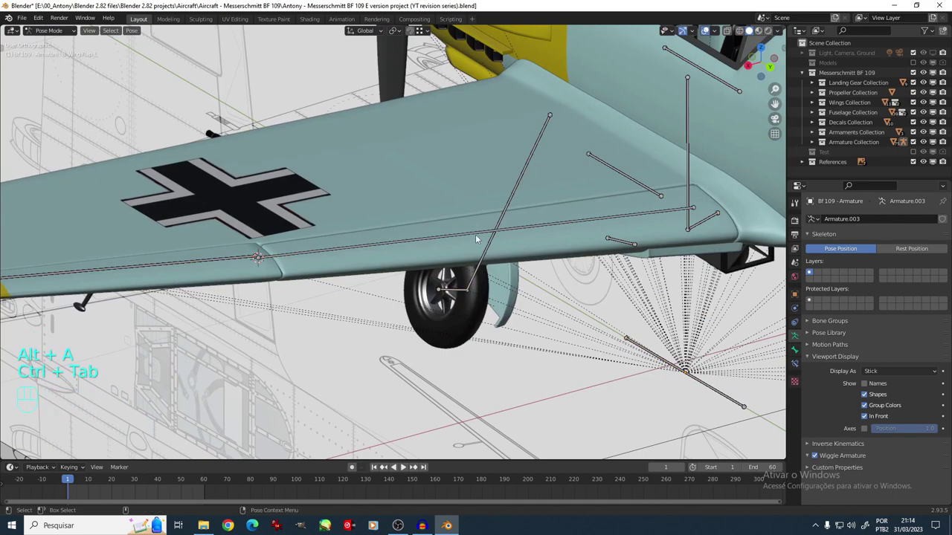
Select B_Wing Flap_L, trial-rotate it on its local Y along the hinge line and cancel the rotation.
{"action": "middle_click", "coordinate": [486, 293]}
{"action": "right_click", "coordinate": [482, 280]}
{"action": "left_click_drag", "start_coordinate": [481, 266], "coordinate": [464, 263]}
{"action": "key", "text": "r"}
{"action": "key", "text": "y"}
{"action": "key", "text": "y"}
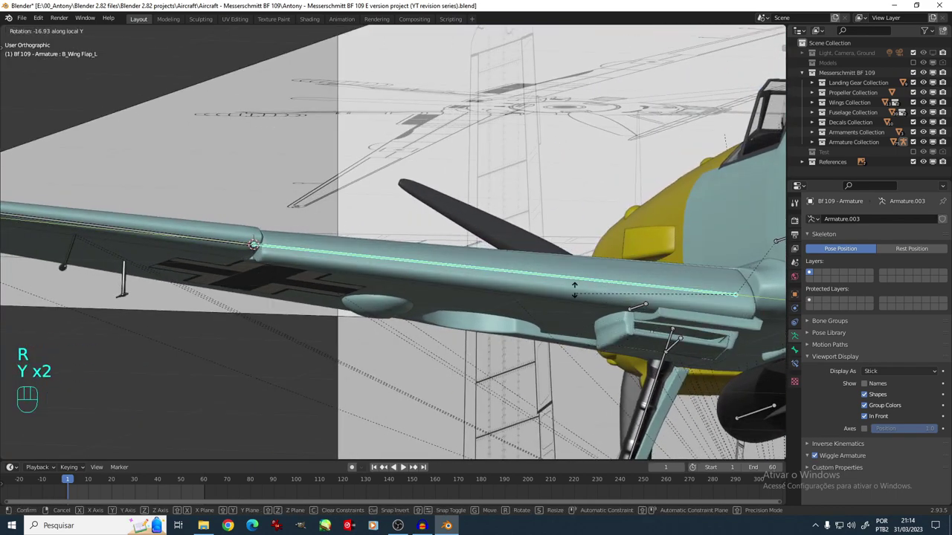
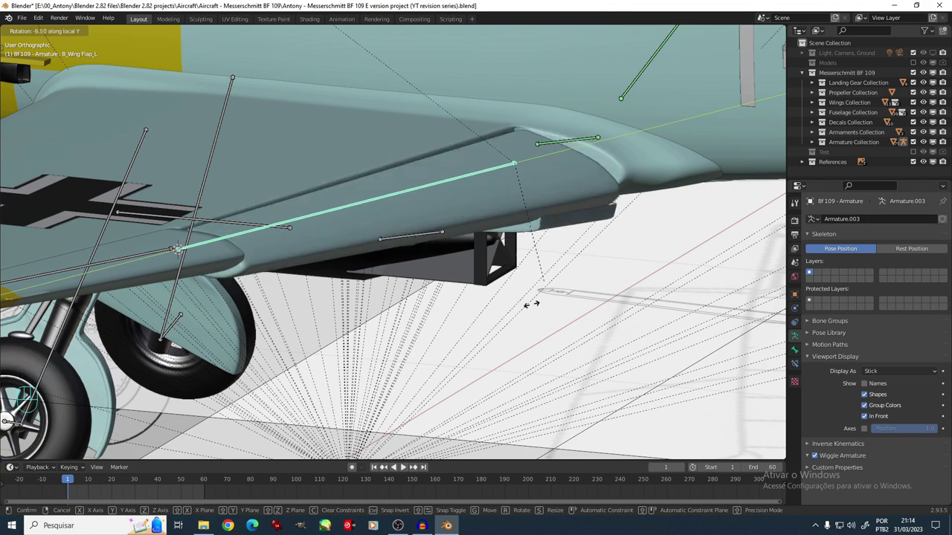
{"action": "middle_click", "coordinate": [525, 312]}
{"action": "right_click", "coordinate": [521, 285]}
{"action": "middle_click", "coordinate": [520, 274]}
{"action": "right_click", "coordinate": [520, 272]}
From the fuselage side retry the flap bone's Y rotation, cancel, and start rotating it on Y again.
{"action": "left_click_drag", "start_coordinate": [508, 293], "coordinate": [513, 237]}
{"action": "key", "text": "r"}
{"action": "key", "text": "y"}
{"action": "key", "text": "Escape"}
{"action": "key", "text": "r"}
{"action": "key", "text": "y"}
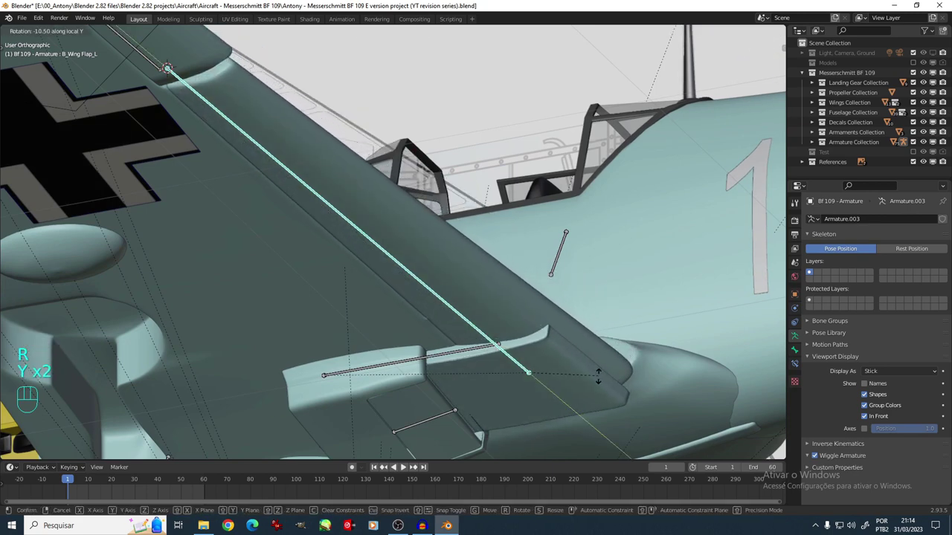
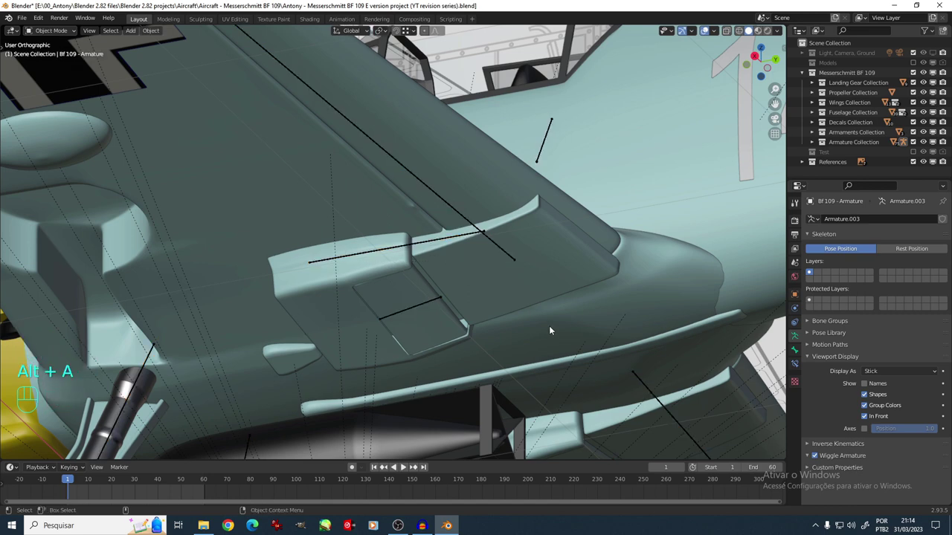
In pose mode give the flap bone another Y rotation trial, then return to object mode with nothing selected.
{"action": "left_click_drag", "start_coordinate": [492, 276], "coordinate": [484, 277]}
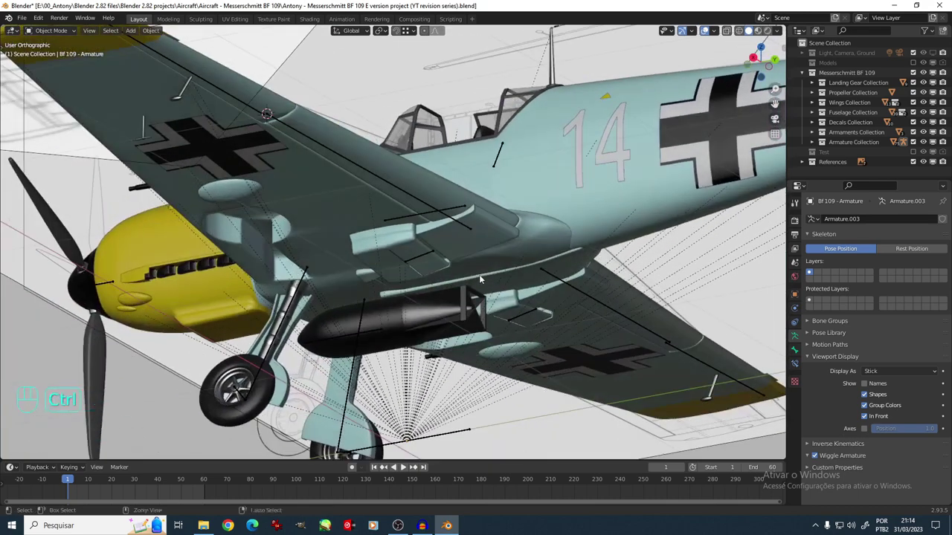
{"action": "key", "text": "ctrl+Tab"}
{"action": "key", "text": "r"}
{"action": "key", "text": "y"}
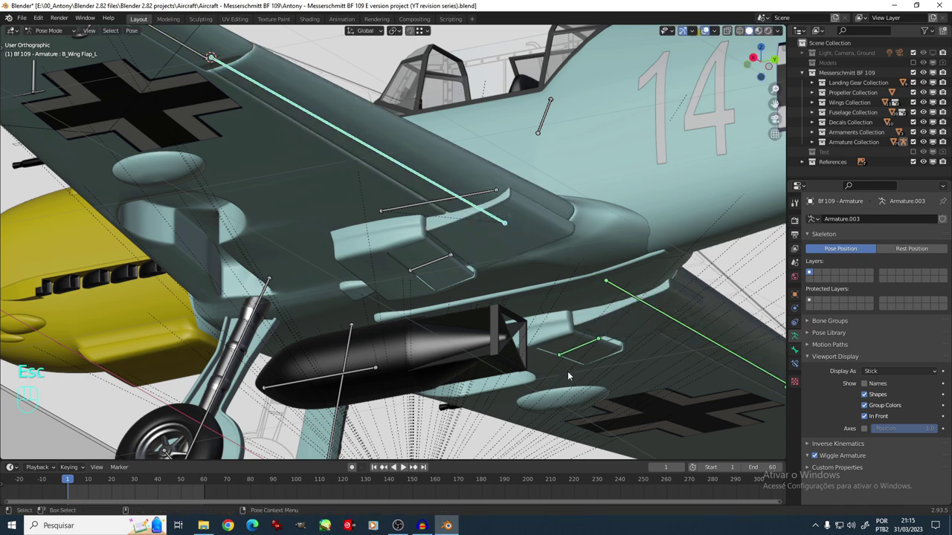
{"action": "key", "text": "ctrl+Tab"}
{"action": "key", "text": "alt+a"}
Set a front orthographic view and pan so the wing is seen edge-on.
{"action": "left_click_drag", "start_coordinate": [390, 244], "coordinate": [546, 343]}
{"action": "key", "text": "KP_1"}
{"action": "left_click_drag", "start_coordinate": [352, 295], "coordinate": [681, 254]}
{"action": "left_click_drag", "start_coordinate": [595, 246], "coordinate": [311, 248]}
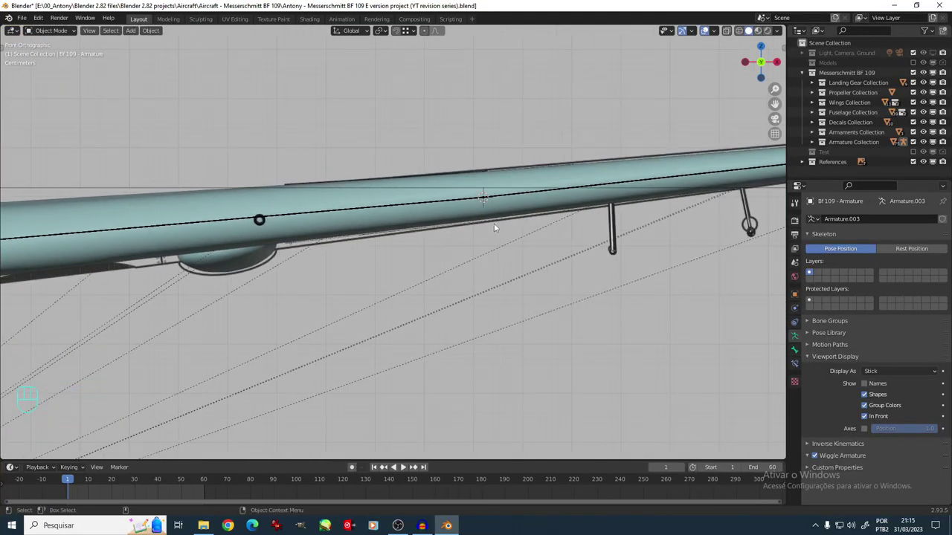
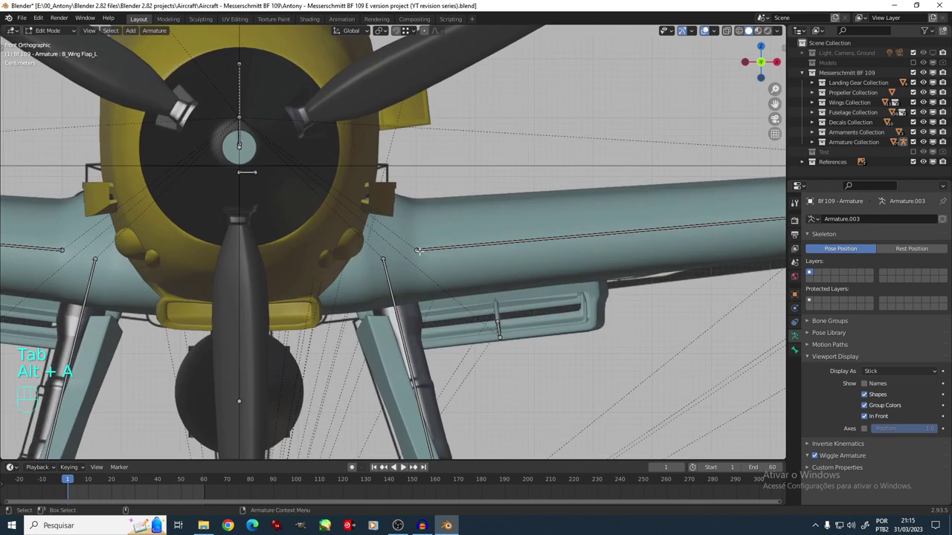
With X-ray on, grab B_Wing Flap_L along Z onto the flap's hinge line, then switch to pose mode.
{"action": "key", "text": "g"}
{"action": "key", "text": "z"}
{"action": "key", "text": "alt+z"}
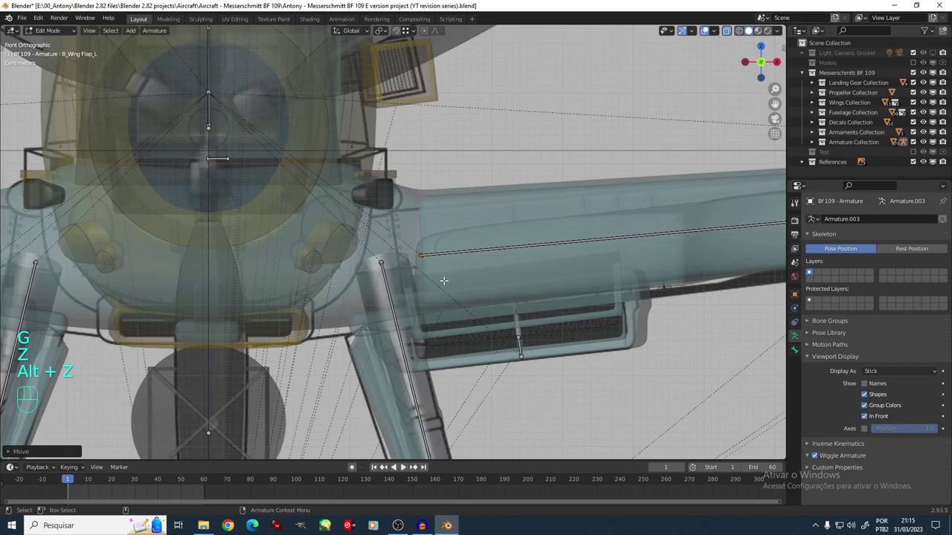
{"action": "key", "text": "alt+a"}
{"action": "key", "text": "Tab"}
{"action": "key", "text": "ctrl+Tab"}
{"action": "left_click_drag", "start_coordinate": [491, 287], "coordinate": [460, 287]}
View the wing from behind, test-rotate the flap bone on Y, return to object mode and turn X-ray off.
{"action": "key", "text": "KP_1"}
{"action": "key", "text": "KP_9"}
{"action": "left_click_drag", "start_coordinate": [278, 290], "coordinate": [618, 291]}
{"action": "key", "text": "r"}
{"action": "key", "text": "y"}
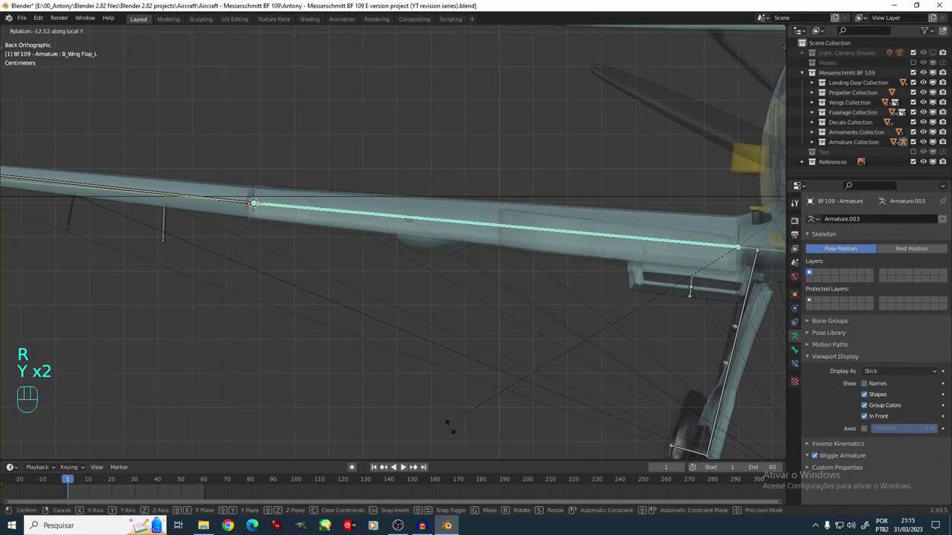
{"action": "middle_click", "coordinate": [577, 228]}
{"action": "key", "text": "ctrl+Tab"}
{"action": "key", "text": "alt+z"}
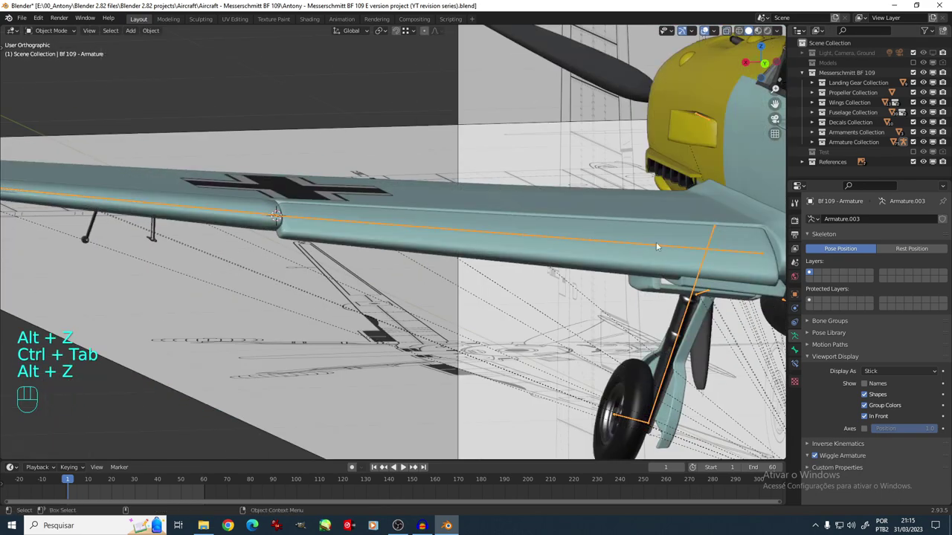
{"action": "middle_click", "coordinate": [525, 237]}
{"action": "right_click", "coordinate": [535, 257]}
{"action": "left_click_drag", "start_coordinate": [540, 252], "coordinate": [561, 225]}
{"action": "right_click", "coordinate": [563, 224]}
{"action": "left_click_drag", "start_coordinate": [574, 217], "coordinate": [411, 223]}
{"action": "left_click_drag", "start_coordinate": [454, 209], "coordinate": [461, 193]}
{"action": "left_click_drag", "start_coordinate": [461, 193], "coordinate": [432, 209]}
{"action": "right_click", "coordinate": [432, 208]}
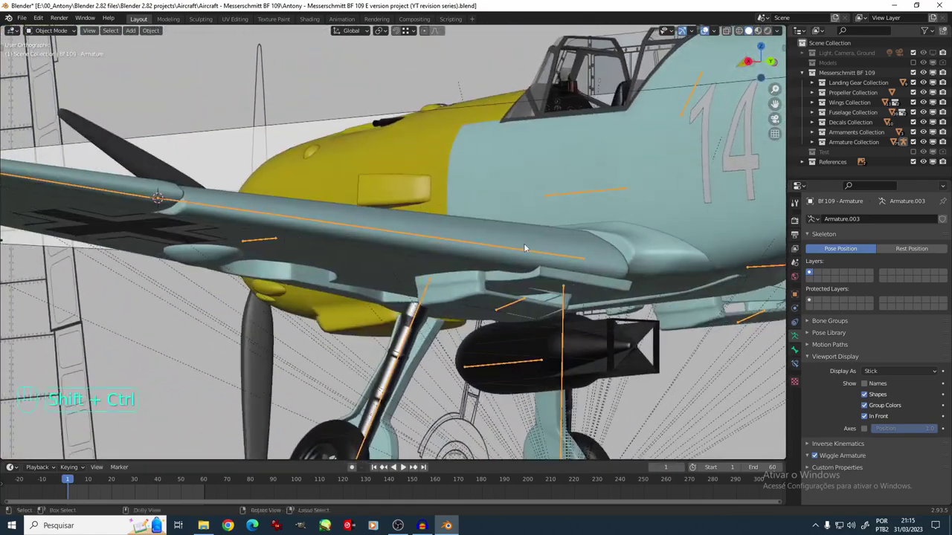
{"action": "key", "text": "KP_1"}
{"action": "key", "text": "KP_9"}
{"action": "left_click_drag", "start_coordinate": [545, 251], "coordinate": [409, 231]}
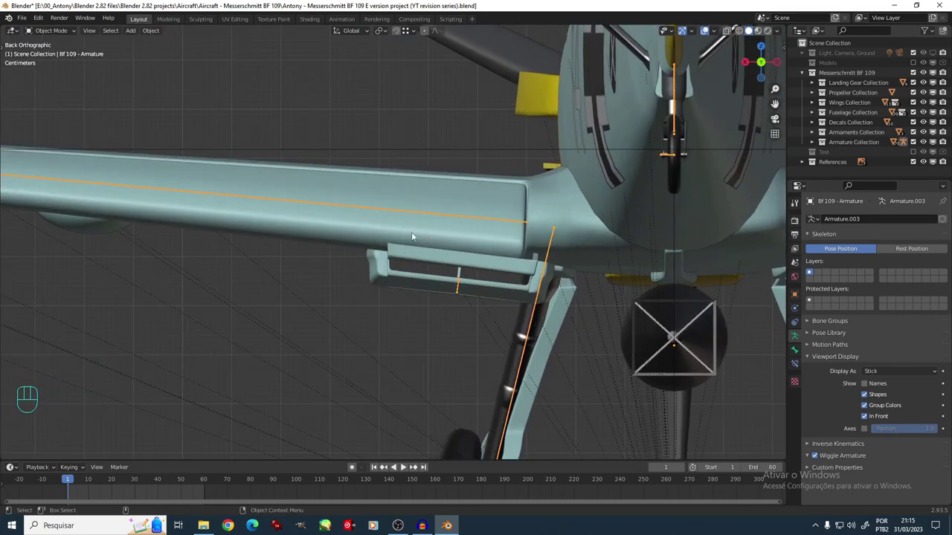
{"action": "key", "text": "F3"}
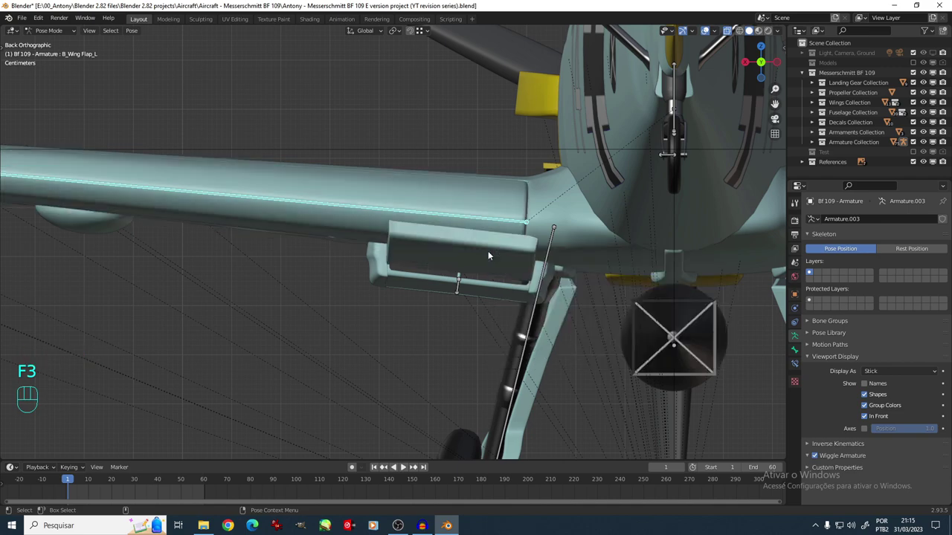
{"action": "key", "text": "alt+a"}
{"action": "key", "text": "ctrl+Tab"}
{"action": "key", "text": "alt+a"}
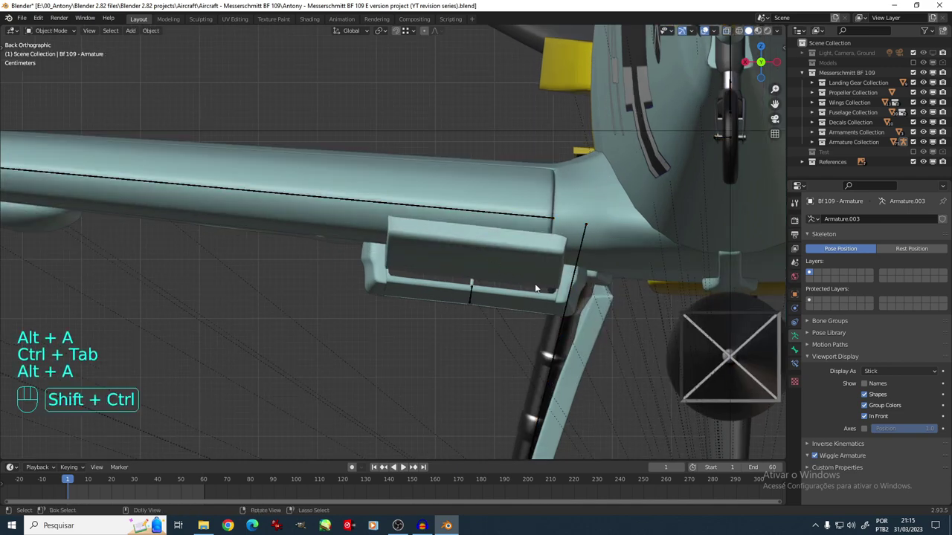
{"action": "left_click_drag", "start_coordinate": [537, 274], "coordinate": [541, 252]}
{"action": "left_click_drag", "start_coordinate": [496, 236], "coordinate": [701, 244]}
{"action": "left_click_drag", "start_coordinate": [411, 246], "coordinate": [582, 286]}
{"action": "key", "text": "KP_1"}
{"action": "left_click_drag", "start_coordinate": [593, 200], "coordinate": [298, 272]}
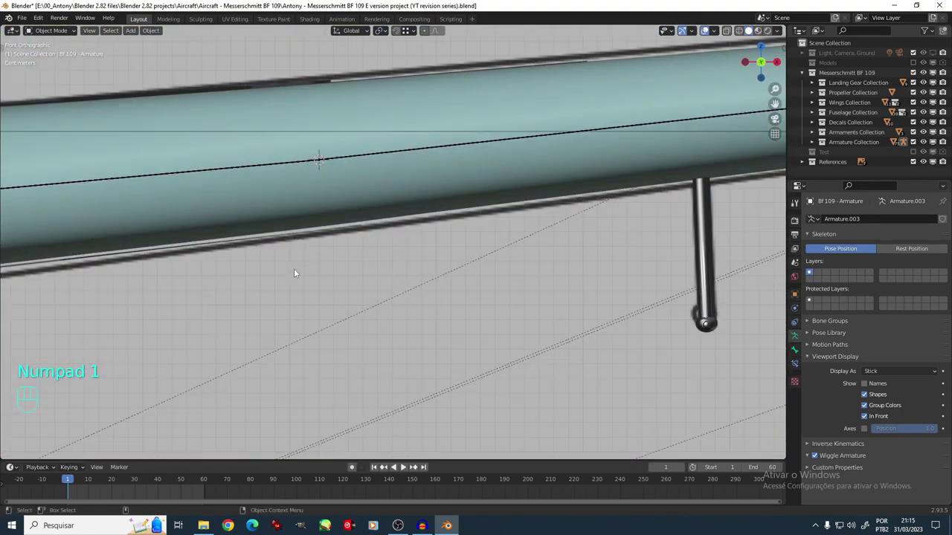
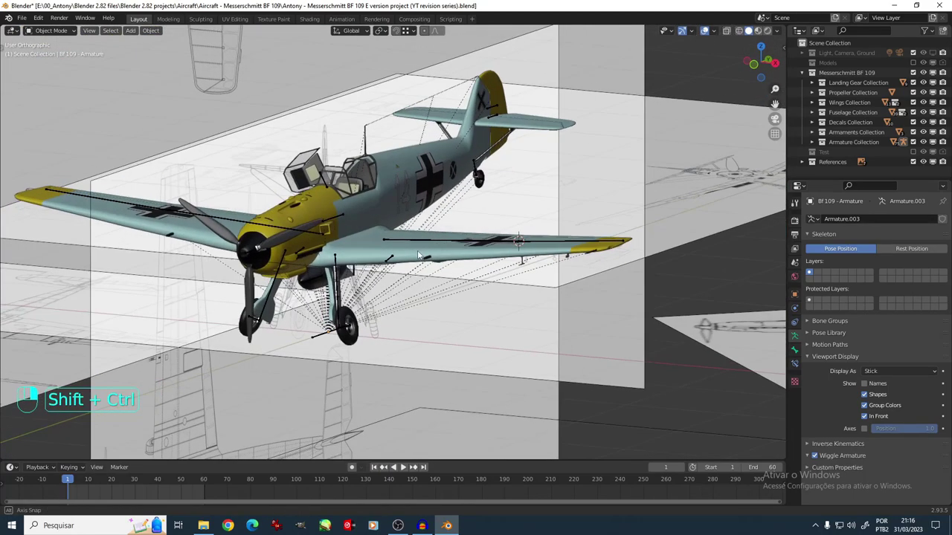
Snap the 3D cursor to the world origin, then view the aircraft from above over the left wing tip.
{"action": "left_click_drag", "start_coordinate": [446, 137], "coordinate": [515, 142]}
{"action": "key", "text": "shift+s"}
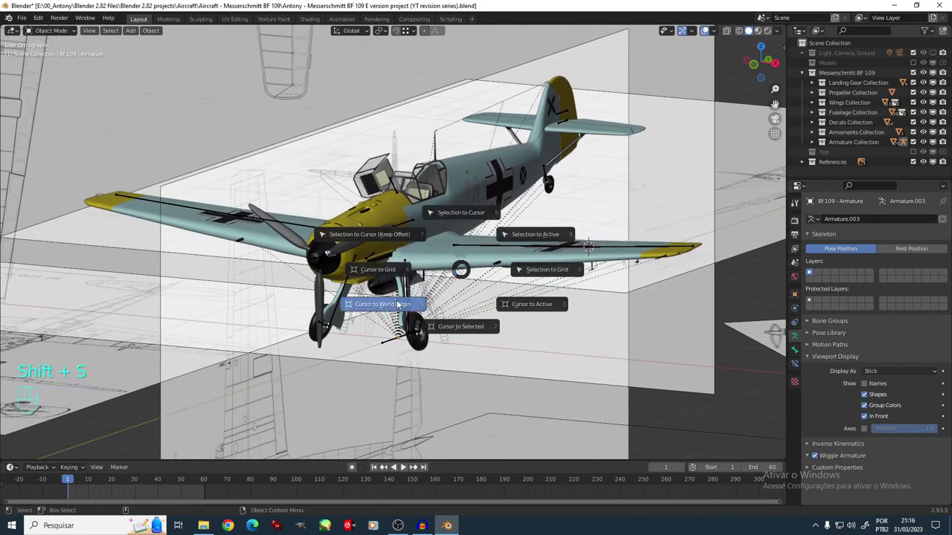
{"action": "left_click_drag", "start_coordinate": [514, 142], "coordinate": [484, 150]}
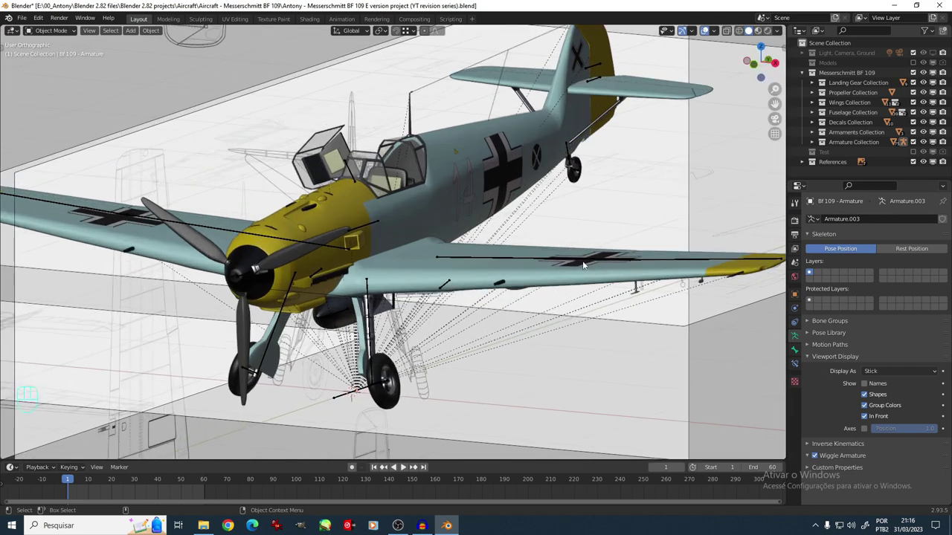
{"action": "left_click_drag", "start_coordinate": [527, 108], "coordinate": [566, 49]}
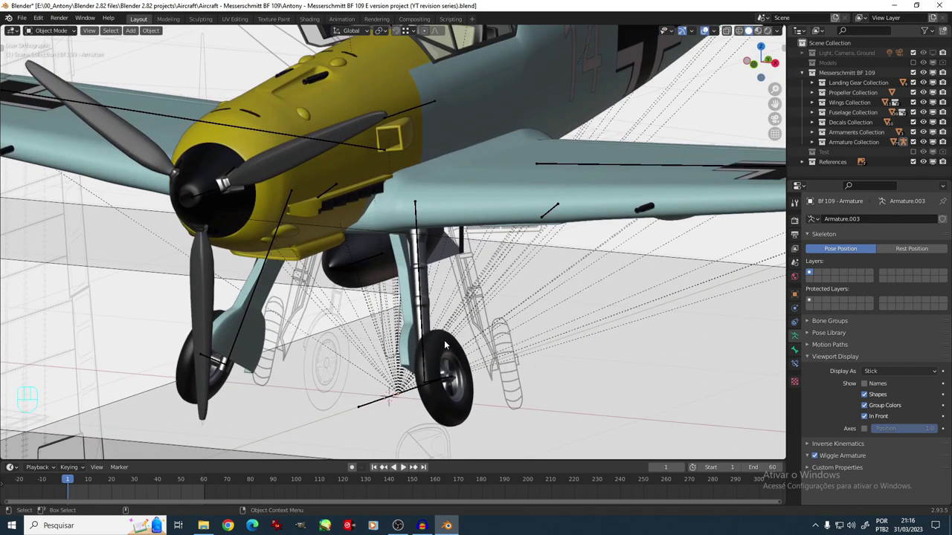
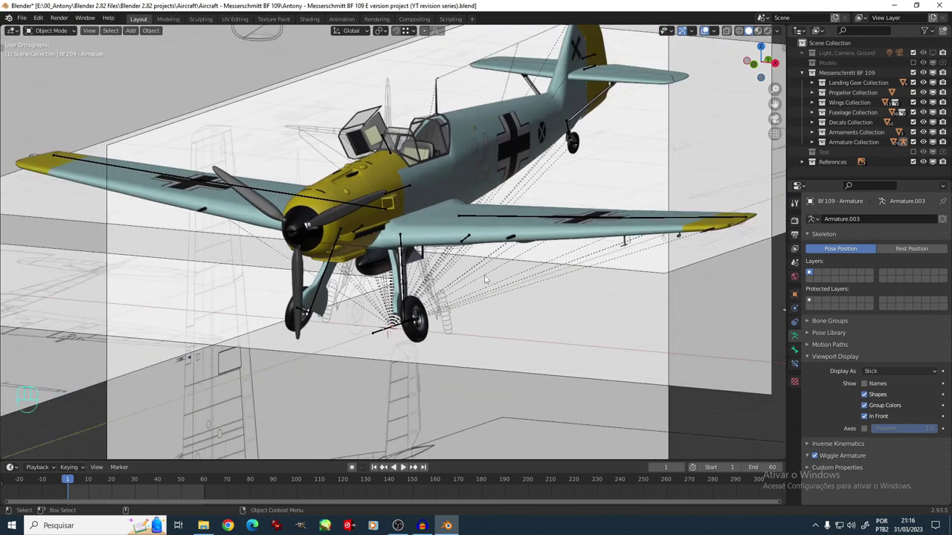
{"action": "key", "text": "KP_7"}
{"action": "left_click_drag", "start_coordinate": [590, 285], "coordinate": [410, 270]}
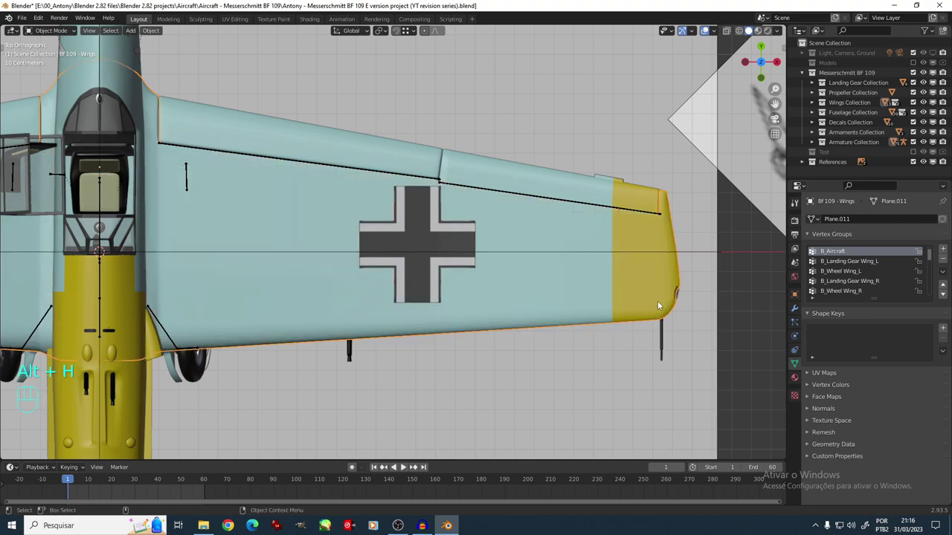
{"action": "key", "text": "alt+a"}
{"action": "left_click_drag", "start_coordinate": [344, 223], "coordinate": [641, 296]}
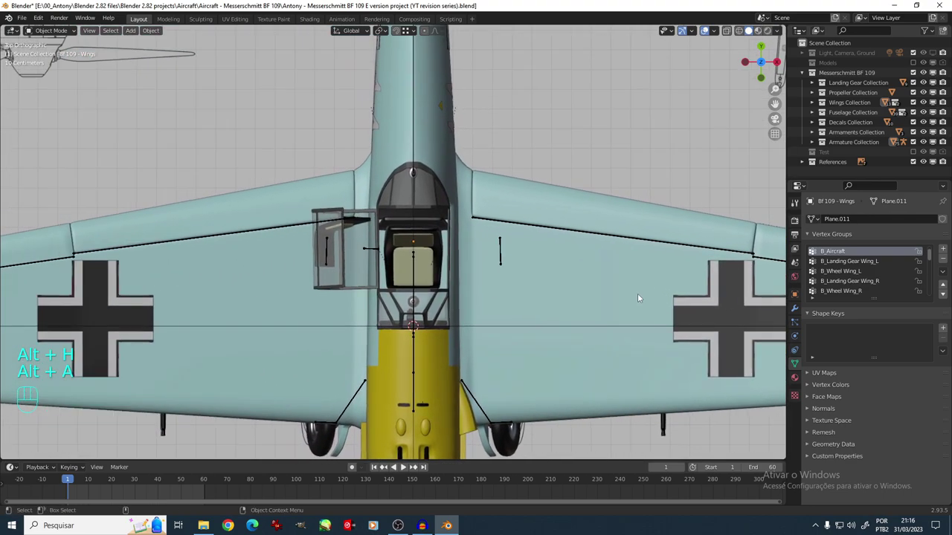
{"action": "left_click_drag", "start_coordinate": [612, 288], "coordinate": [457, 204]}
{"action": "left_click_drag", "start_coordinate": [456, 204], "coordinate": [299, 230]}
{"action": "left_click_drag", "start_coordinate": [330, 233], "coordinate": [551, 227]}
{"action": "left_click_drag", "start_coordinate": [598, 242], "coordinate": [558, 231]}
{"action": "middle_click", "coordinate": [558, 230]}
{"action": "left_click_drag", "start_coordinate": [558, 231], "coordinate": [666, 239]}
{"action": "left_click_drag", "start_coordinate": [380, 238], "coordinate": [268, 81]}
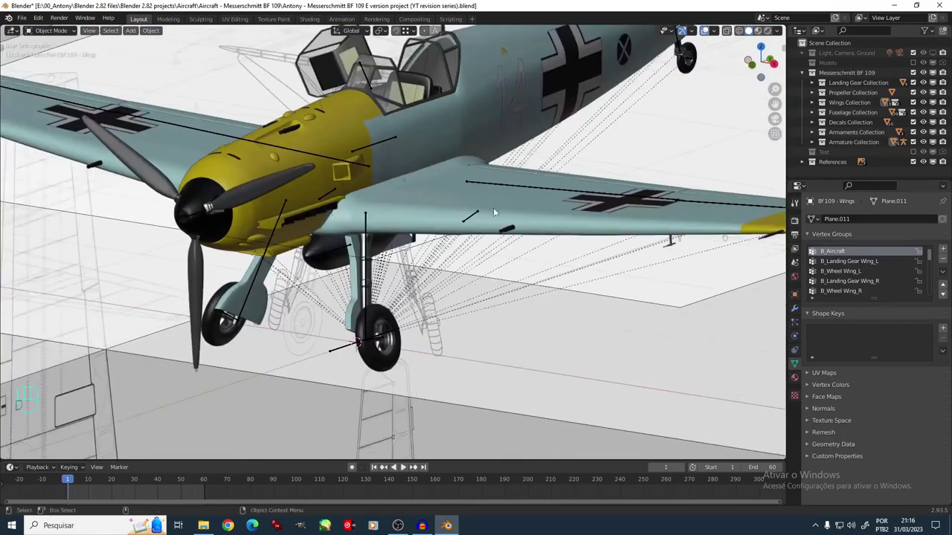
{"action": "left_click_drag", "start_coordinate": [282, 109], "coordinate": [225, 132]}
{"action": "left_click_drag", "start_coordinate": [226, 131], "coordinate": [162, 152]}
{"action": "right_click", "coordinate": [166, 151]}
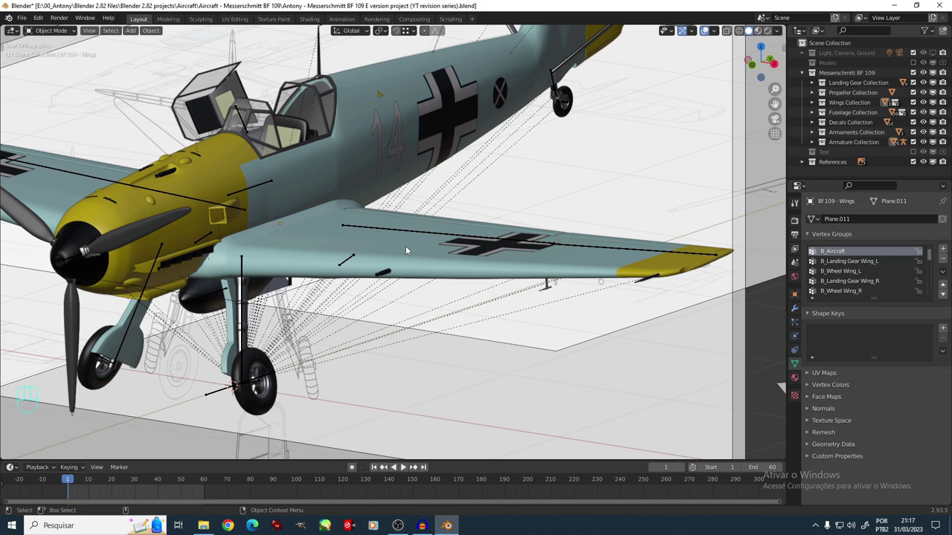
{"action": "left_click_drag", "start_coordinate": [163, 154], "coordinate": [173, 164]}
{"action": "left_click", "coordinate": [172, 165]}
{"action": "left_click_drag", "start_coordinate": [182, 175], "coordinate": [204, 194]}
{"action": "left_click_drag", "start_coordinate": [204, 194], "coordinate": [184, 166]}
{"action": "right_click", "coordinate": [184, 167]}
{"action": "left_click", "coordinate": [186, 165]}
{"action": "right_click", "coordinate": [226, 150]}
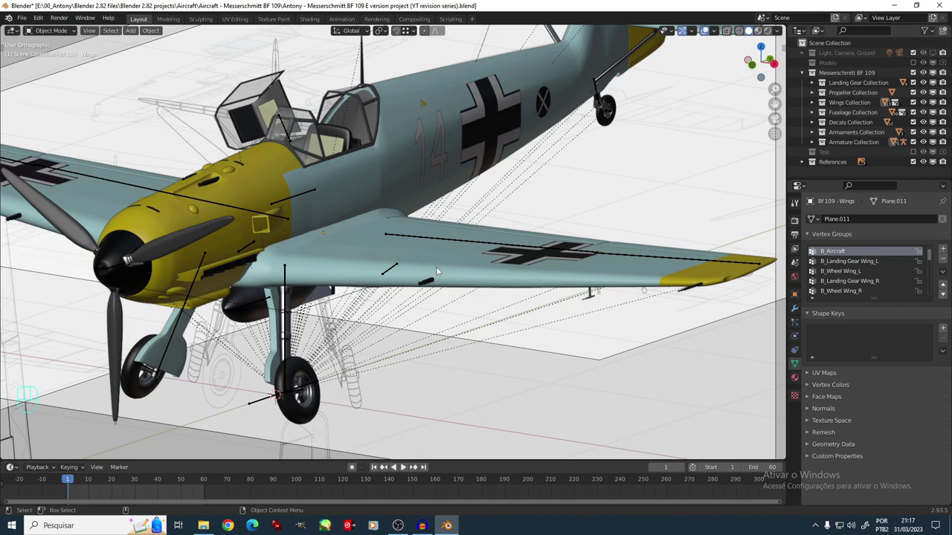
{"action": "right_click", "coordinate": [470, 273]}
{"action": "left_click", "coordinate": [471, 274]}
{"action": "key", "text": "KP_1"}
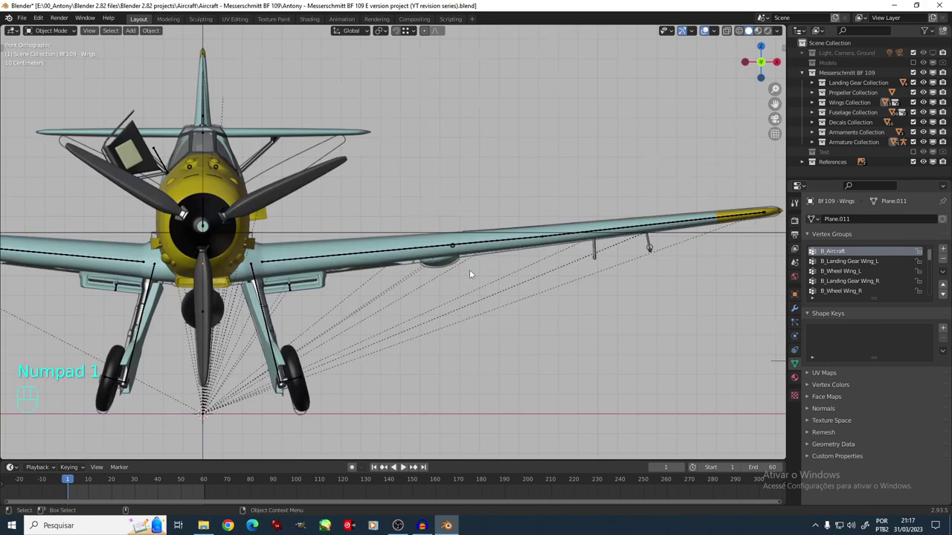
{"action": "left_click_drag", "start_coordinate": [263, 283], "coordinate": [301, 273]}
{"action": "left_click_drag", "start_coordinate": [302, 274], "coordinate": [411, 250]}
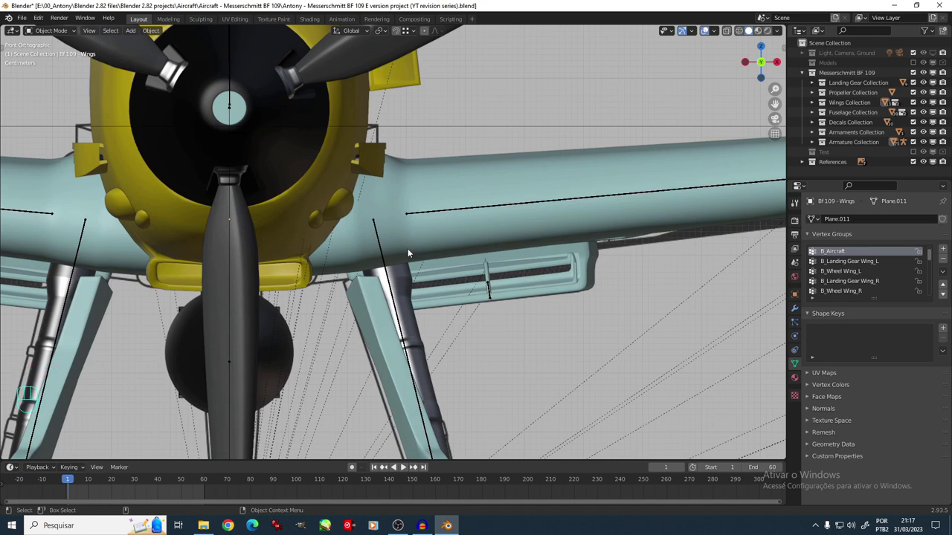
{"action": "left_click_drag", "start_coordinate": [343, 267], "coordinate": [407, 274]}
{"action": "left_click_drag", "start_coordinate": [488, 267], "coordinate": [484, 281]}
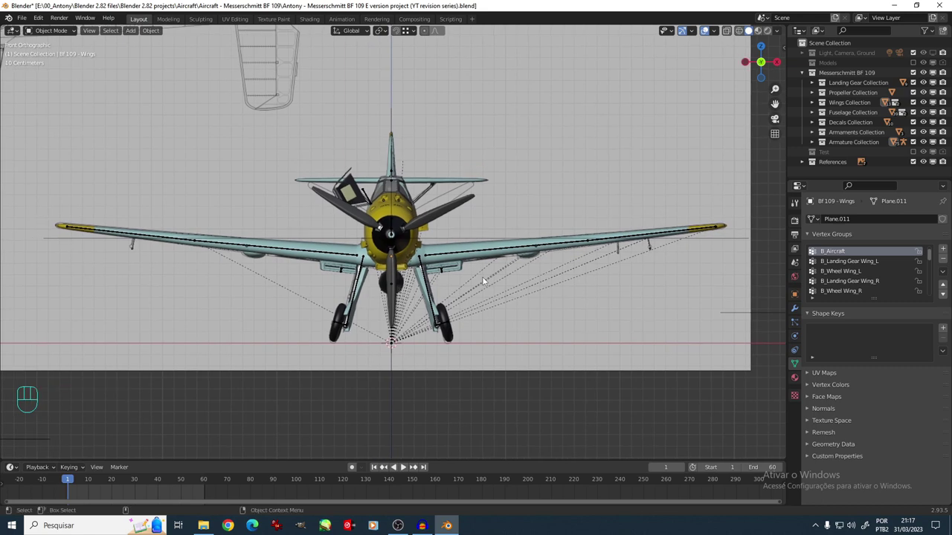
Check the aircraft in perspective, return to front view and show the wings object's transform with Y rotation -4.38°.
{"action": "left_click_drag", "start_coordinate": [411, 273], "coordinate": [421, 292]}
{"action": "middle_click", "coordinate": [421, 292]}
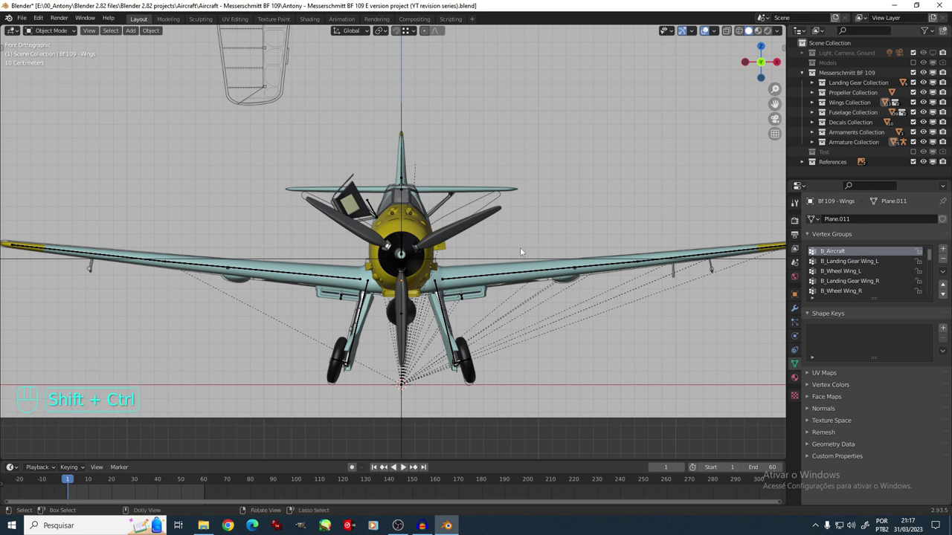
{"action": "left_click_drag", "start_coordinate": [505, 261], "coordinate": [503, 270]}
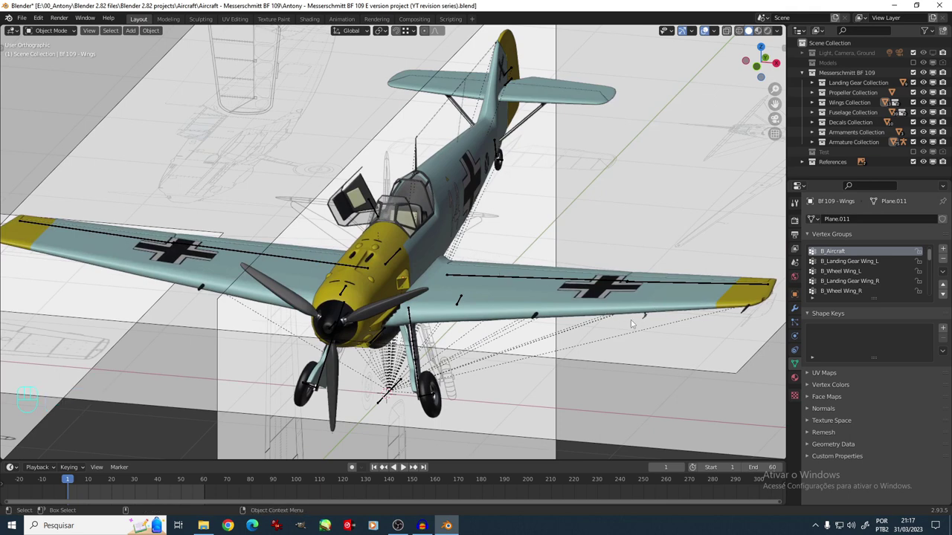
{"action": "key", "text": "KP_1"}
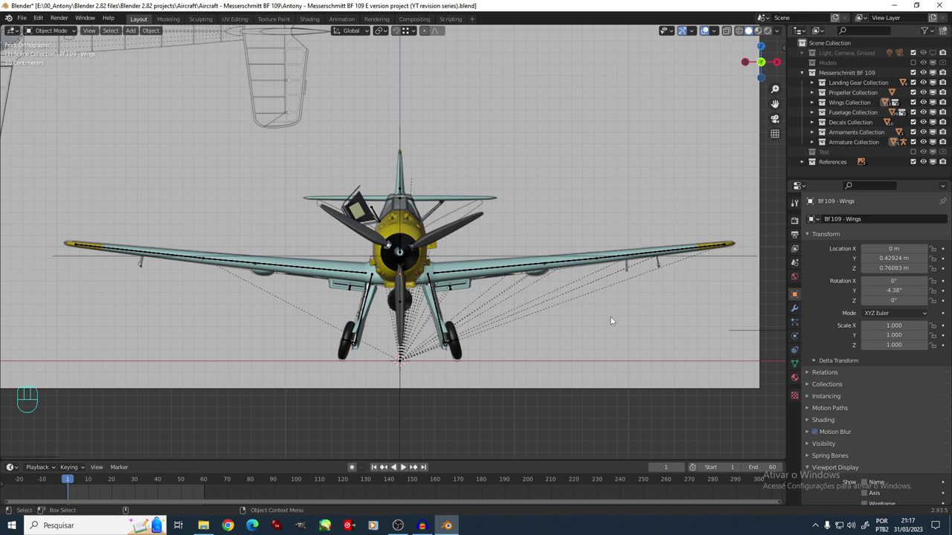
{"action": "left_click_drag", "start_coordinate": [613, 318], "coordinate": [597, 322]}
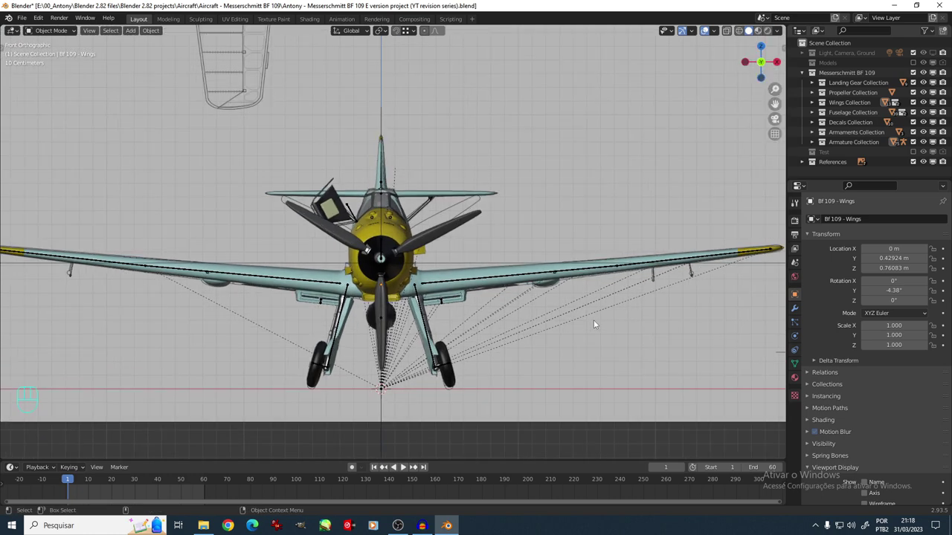
{"action": "right_click", "coordinate": [512, 328]}
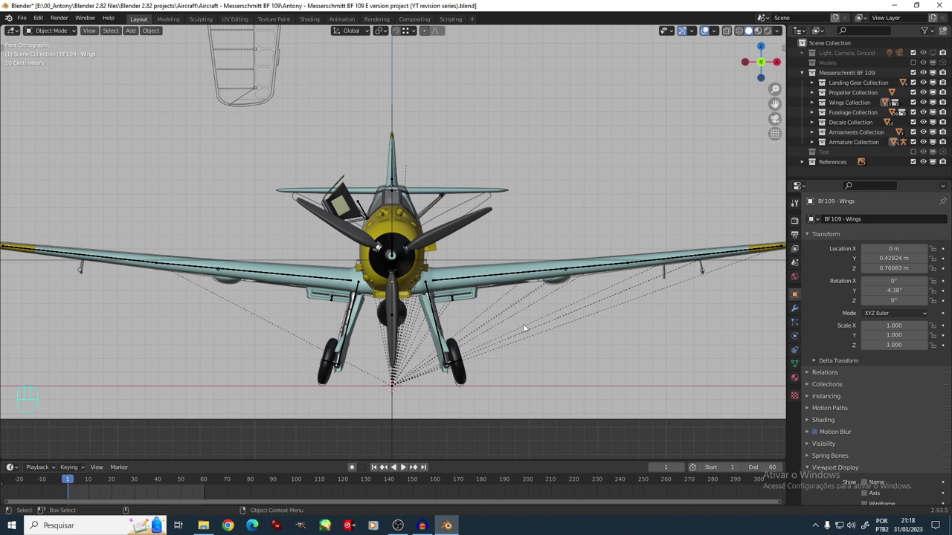
{"action": "left_click_drag", "start_coordinate": [523, 290], "coordinate": [499, 286]}
{"action": "right_click", "coordinate": [505, 292]}
{"action": "middle_click", "coordinate": [556, 309]}
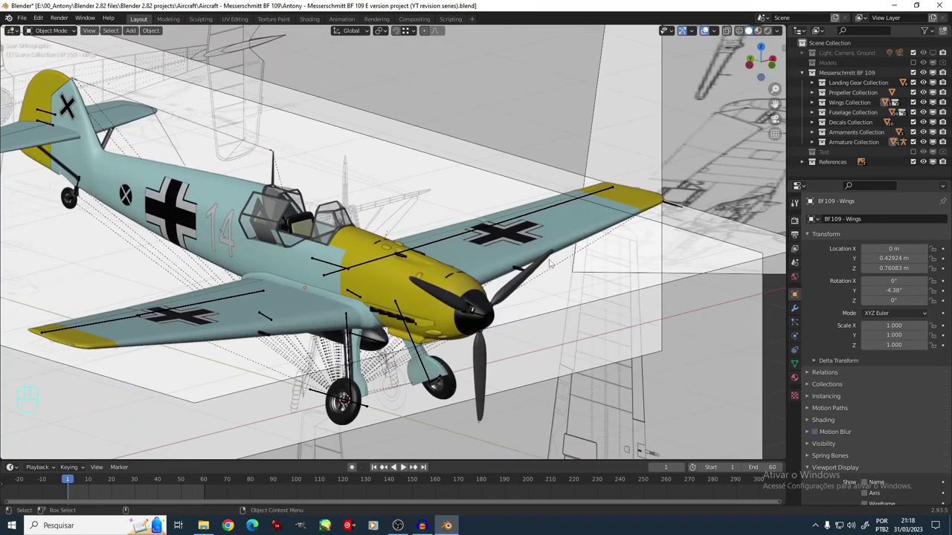
{"action": "left_click_drag", "start_coordinate": [557, 191], "coordinate": [635, 158]}
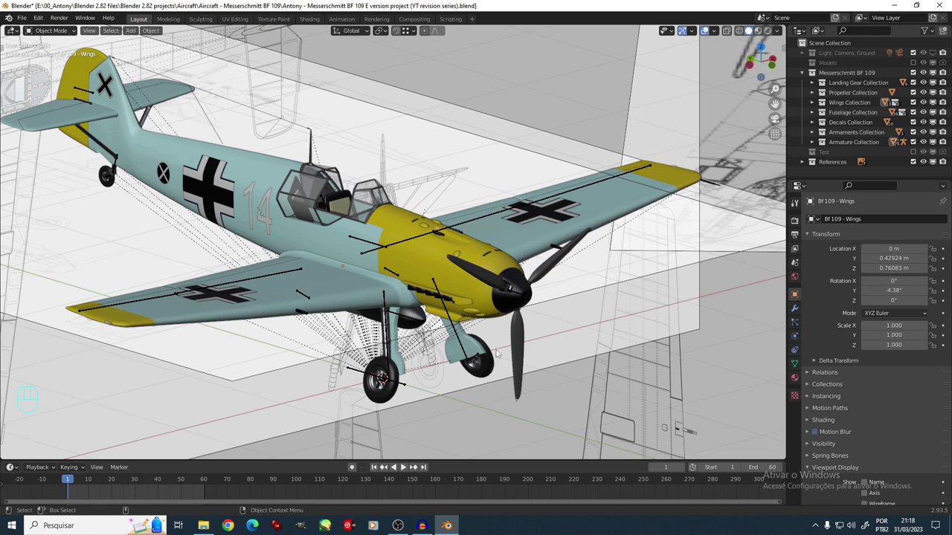
{"action": "left_click_drag", "start_coordinate": [634, 158], "coordinate": [668, 162]}
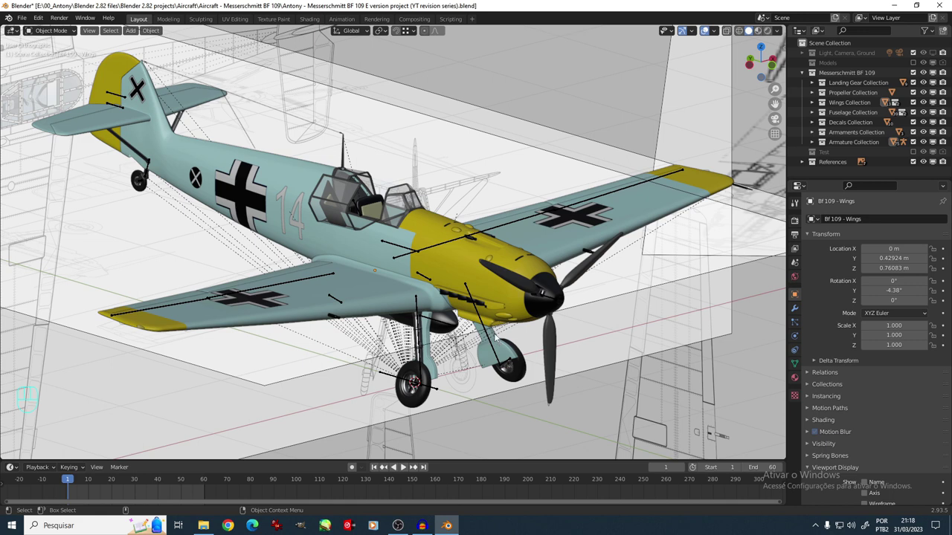
{"action": "left_click_drag", "start_coordinate": [636, 176], "coordinate": [673, 165]}
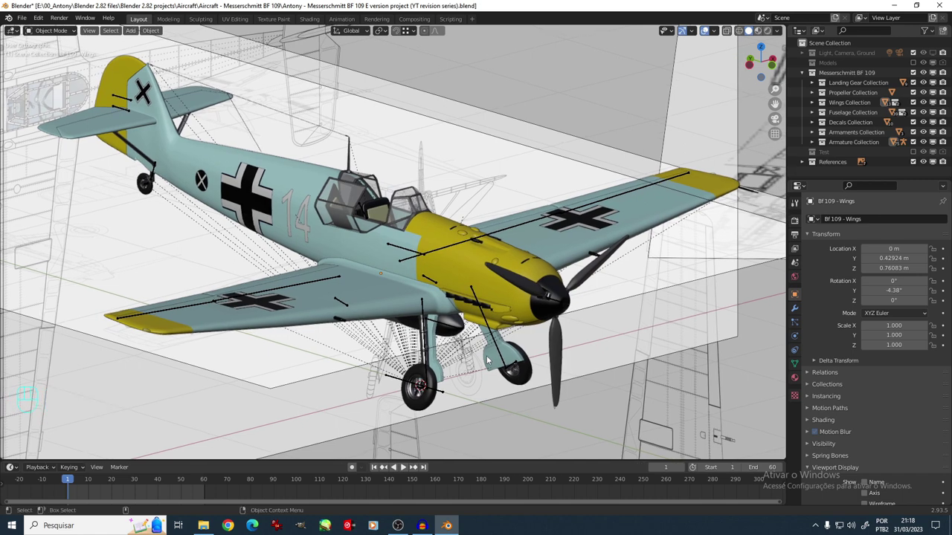